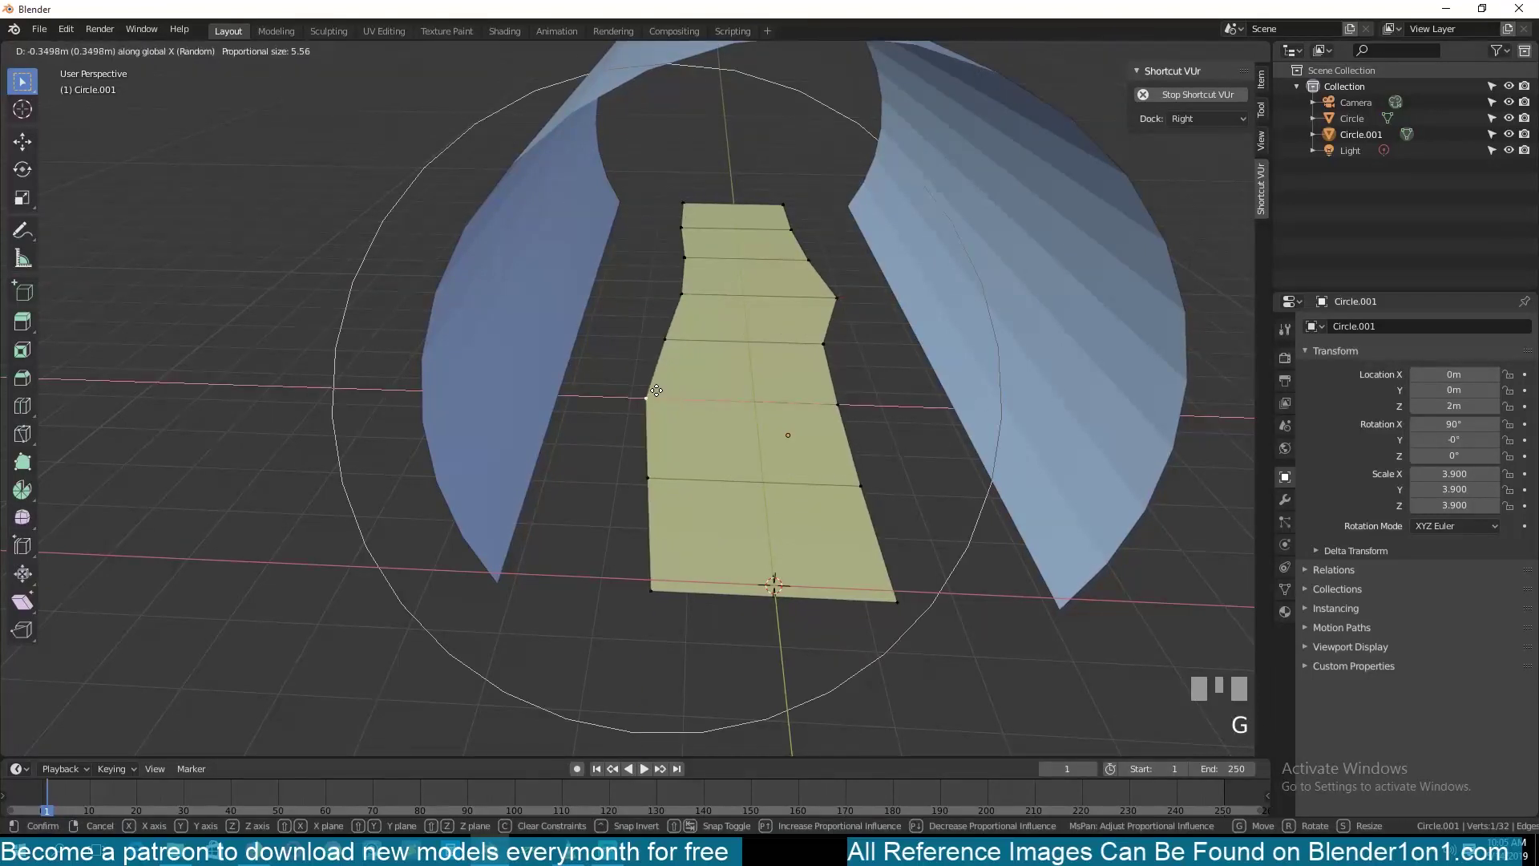
Step: Confirm the randomized floor vertices, then extrude the selected floor faces downward into a channel
left_click(663, 396)
key("Tab")
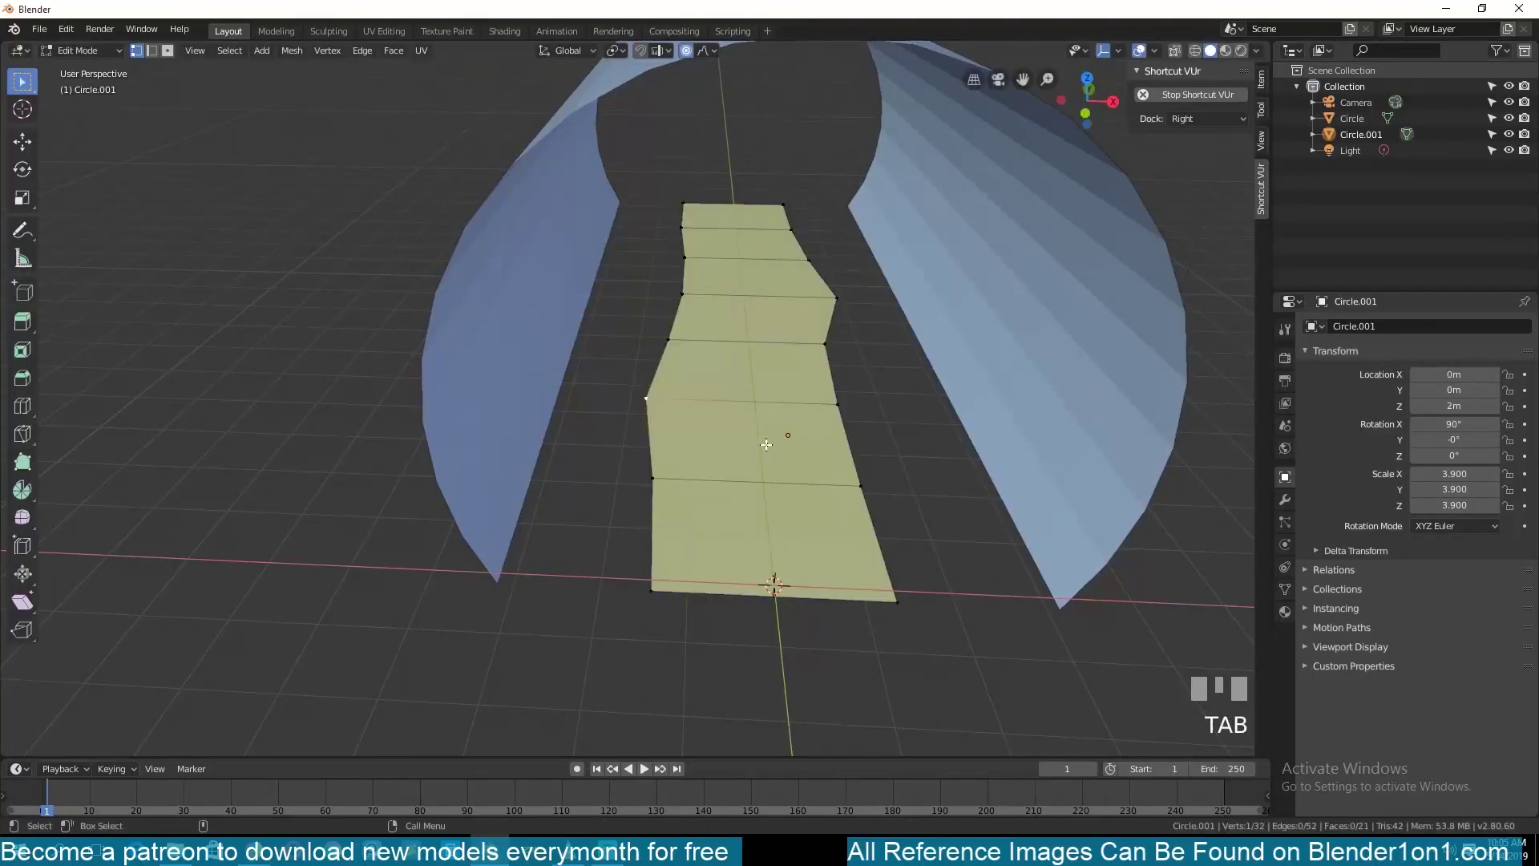
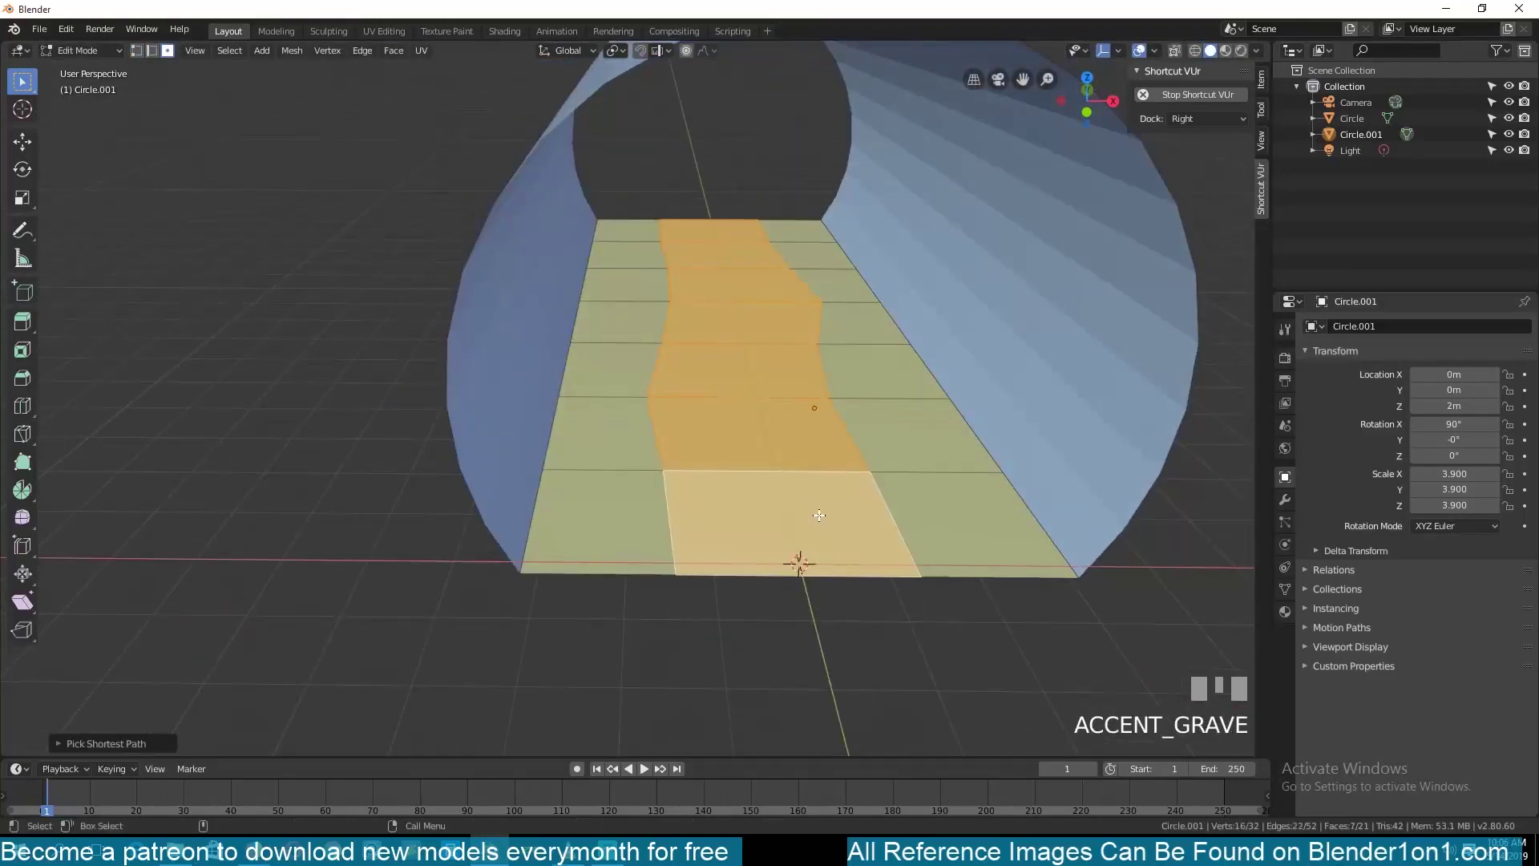
key("g")
right_click(866, 469)
key("e")
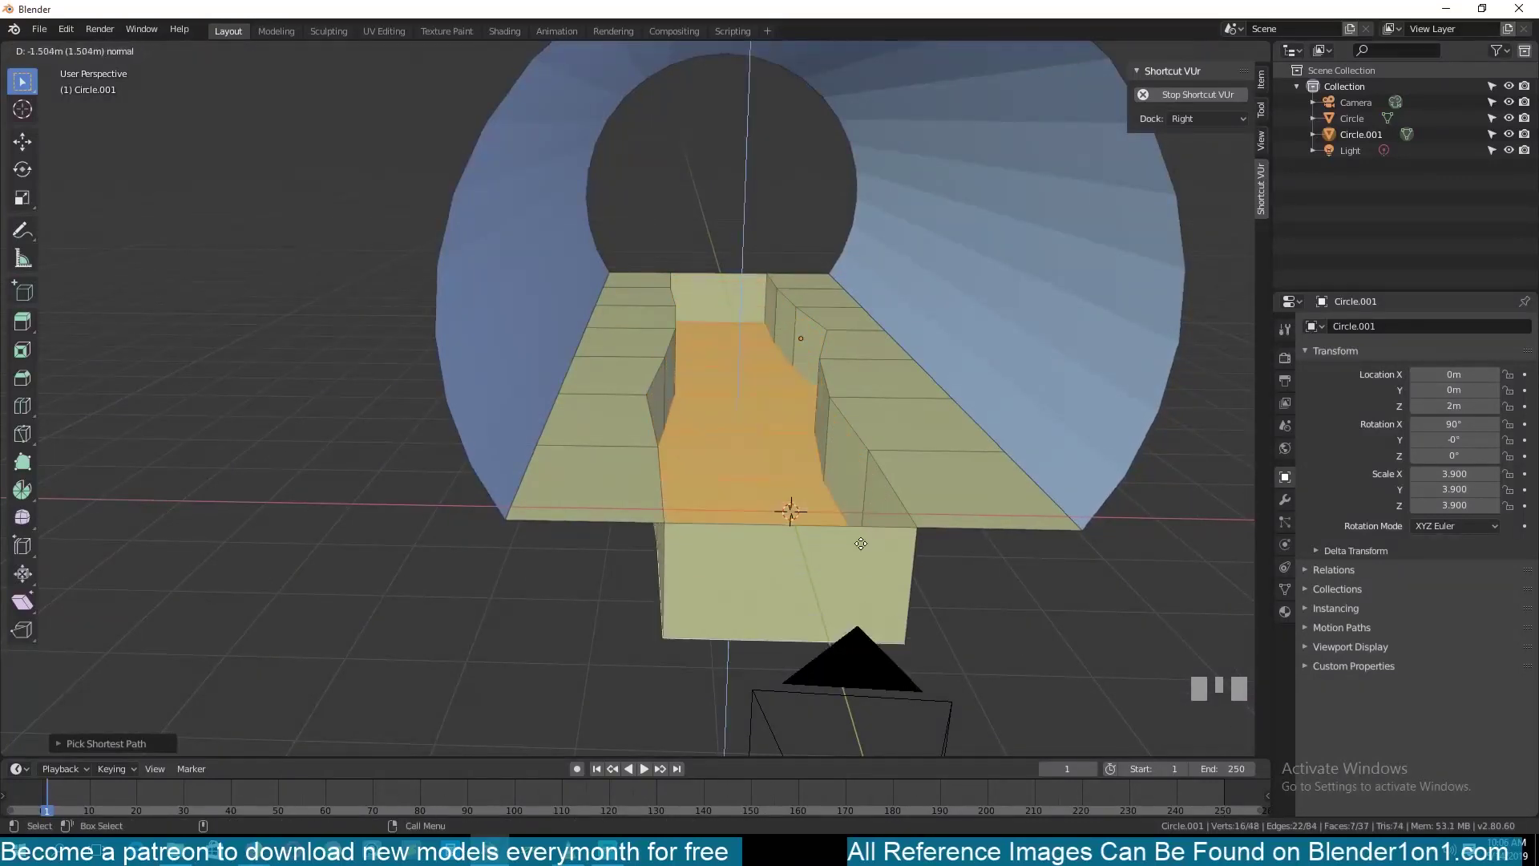
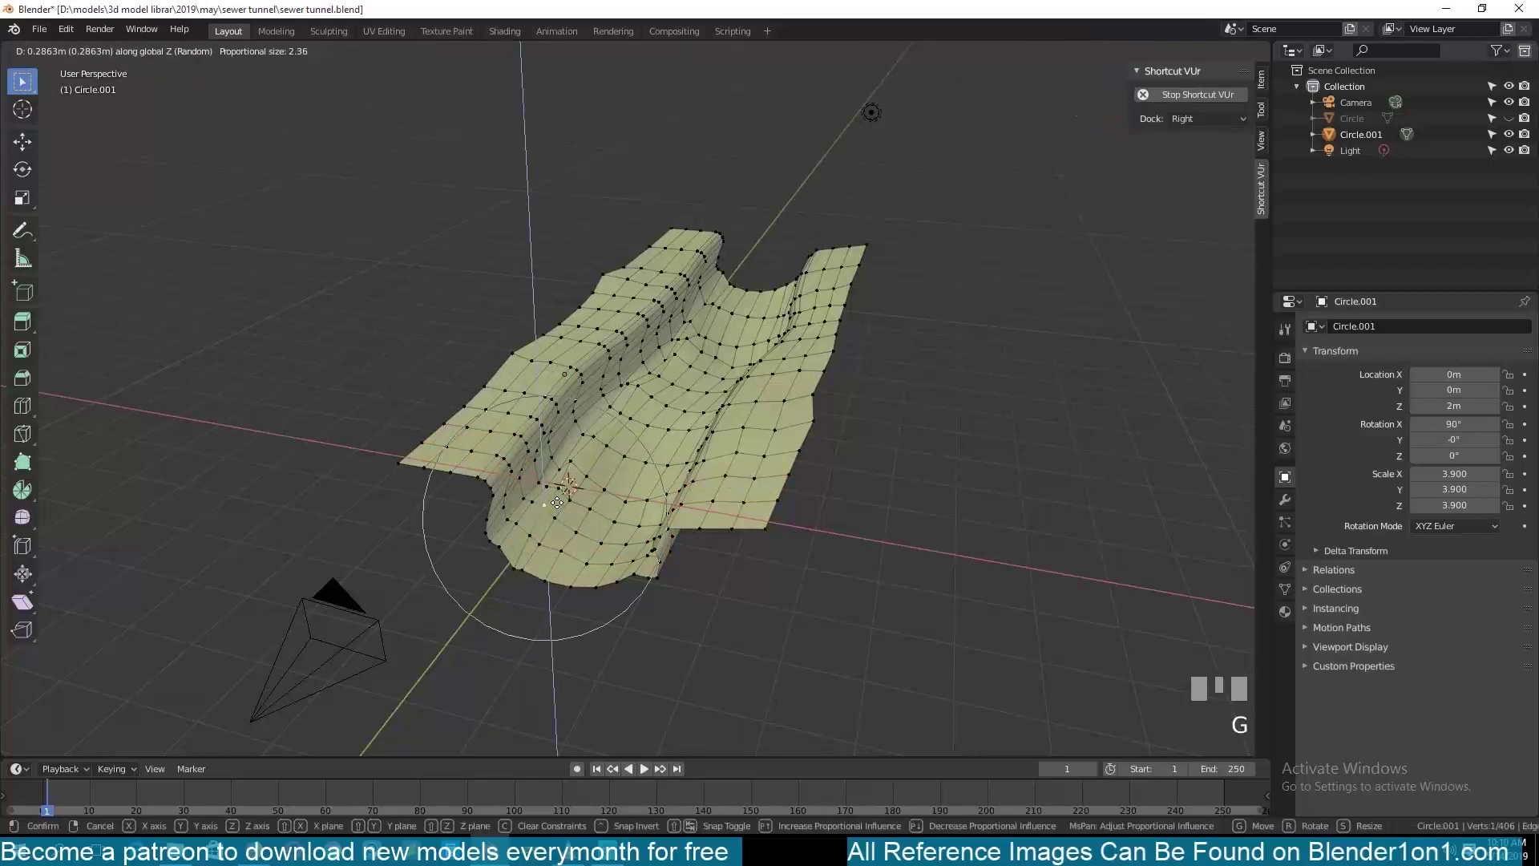
Step: Add an Array modifier to the floor from top view and set its count and offset in the modifier panel
key("Tab")
key("KP_7")
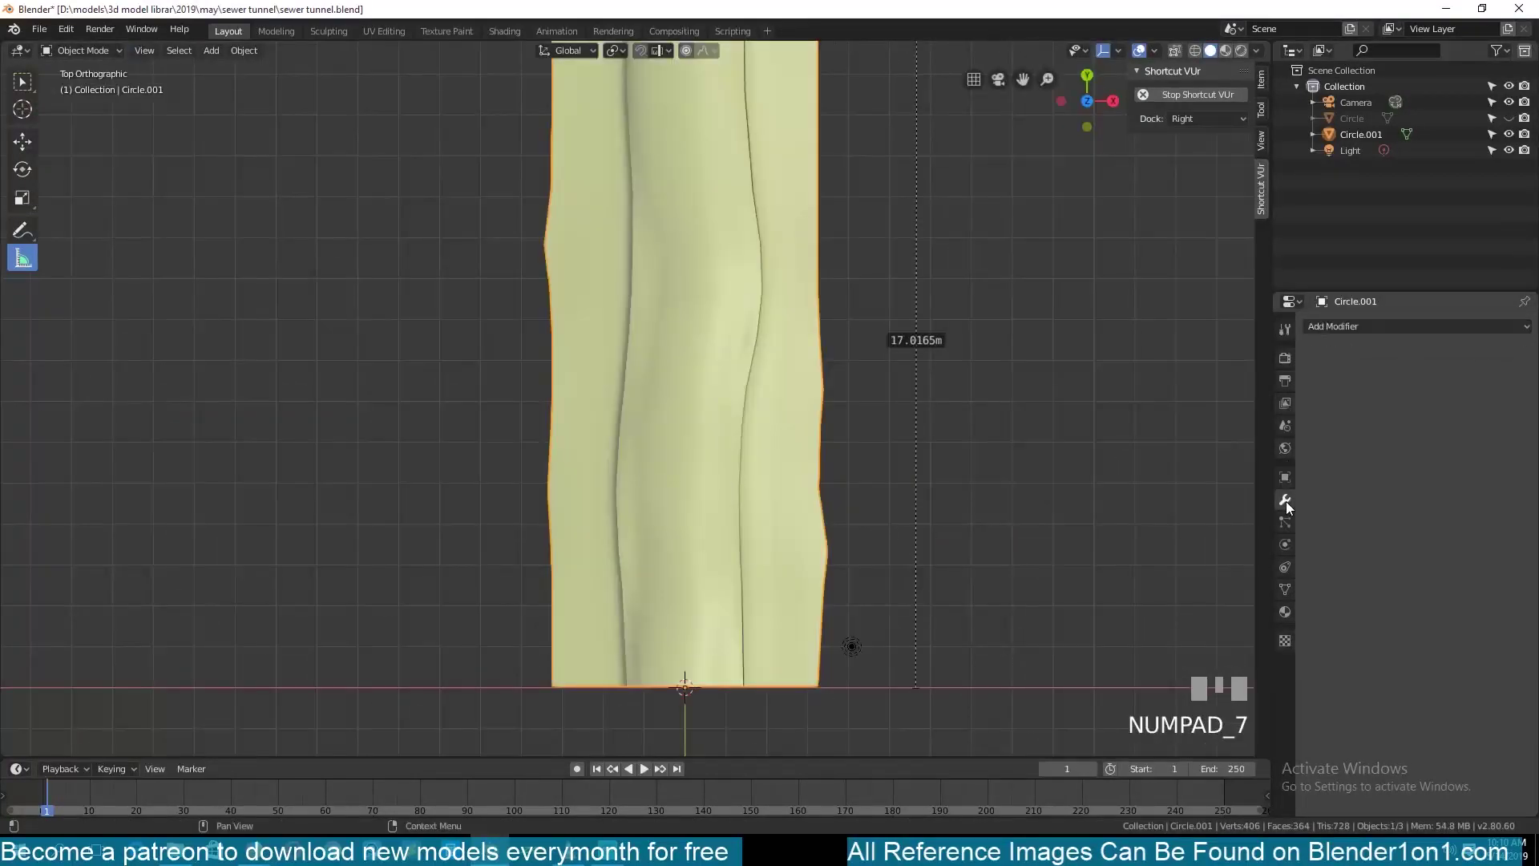
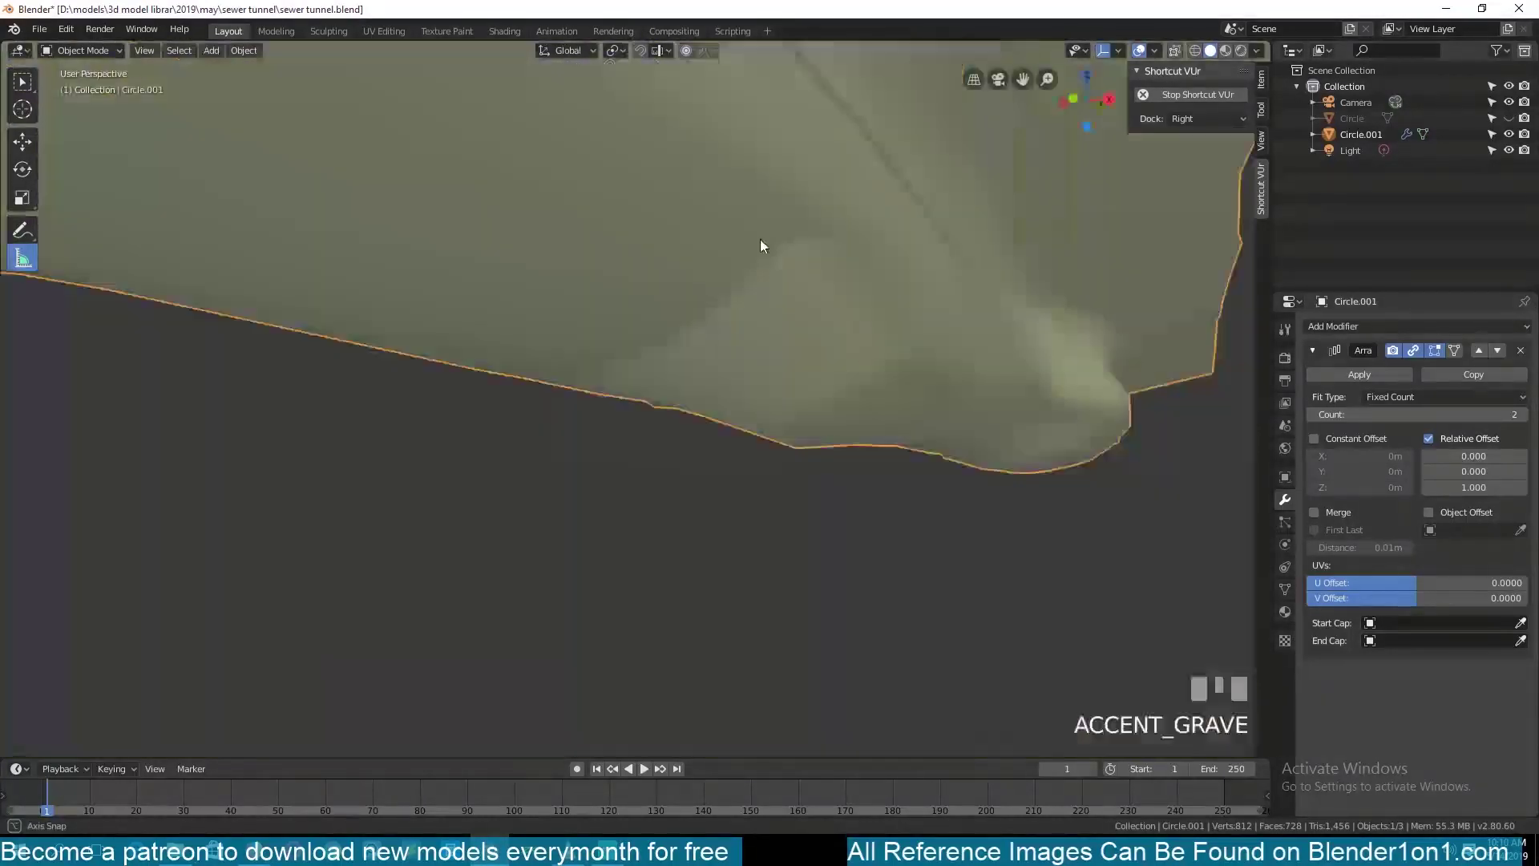
scroll("down", 3)
key("`")
key("alt+a")
key("`")
left_click(650, 471)
scroll("up", 3)
left_click_drag(729, 495, 782, 479)
key("`")
left_click(782, 479)
key("`")
scroll("down", 3)
left_click(1442, 515)
Step: Apply the floor array, check it through the camera, unhide everything and save the scene
scroll("down", 3)
scroll("up", 3)
key("`")
left_click_drag(1527, 420, 711, 432)
scroll("down", 3)
key("KP_0")
key("alt+h")
key("alt+a")
key("alt+a")
key("`")
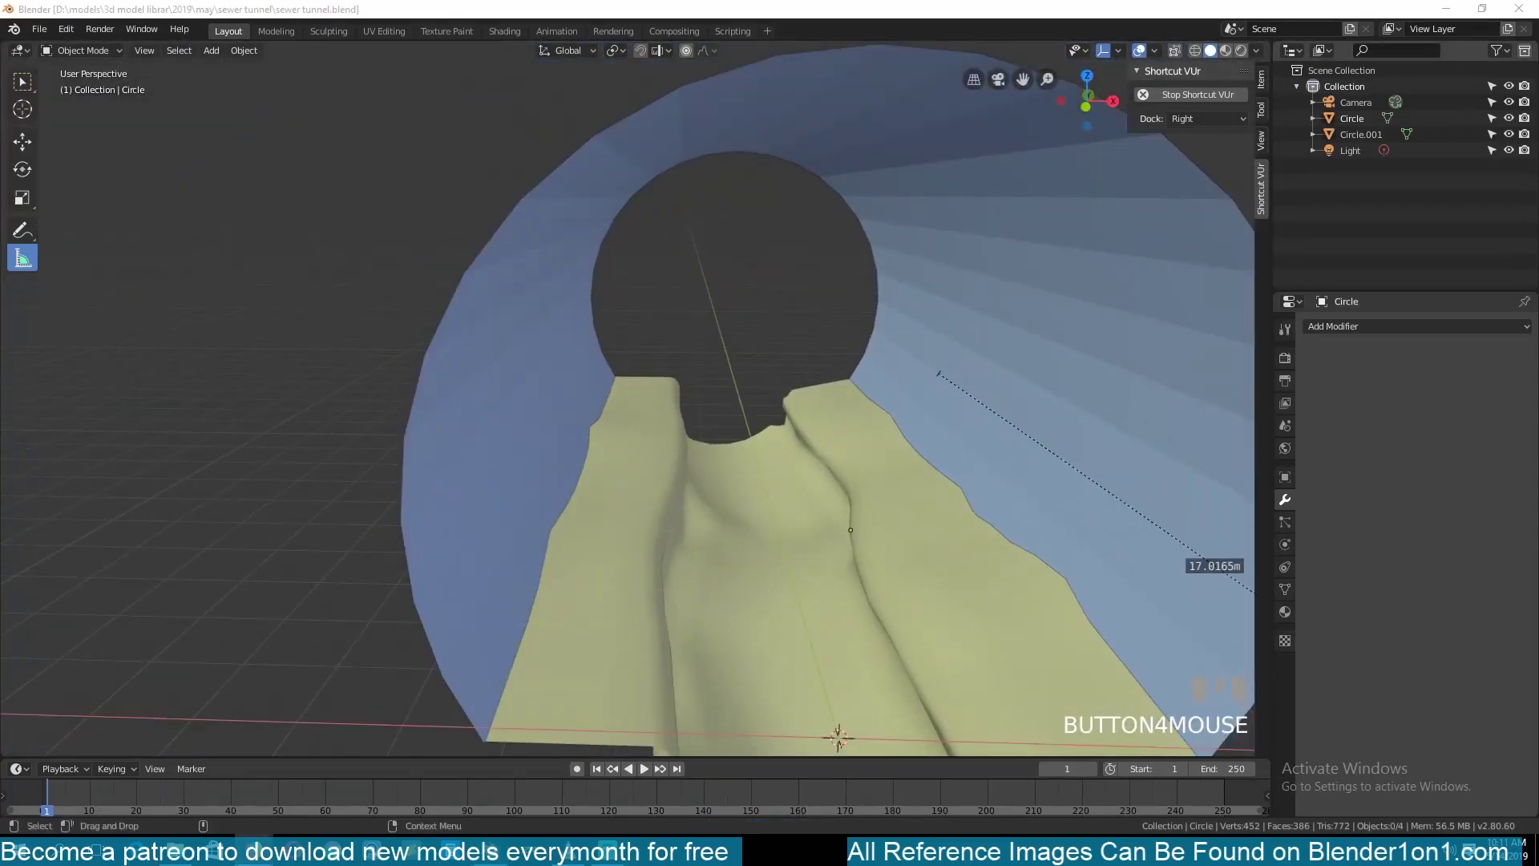
left_click(941, 393)
key("s")
scroll("down", 3)
left_click(751, 332)
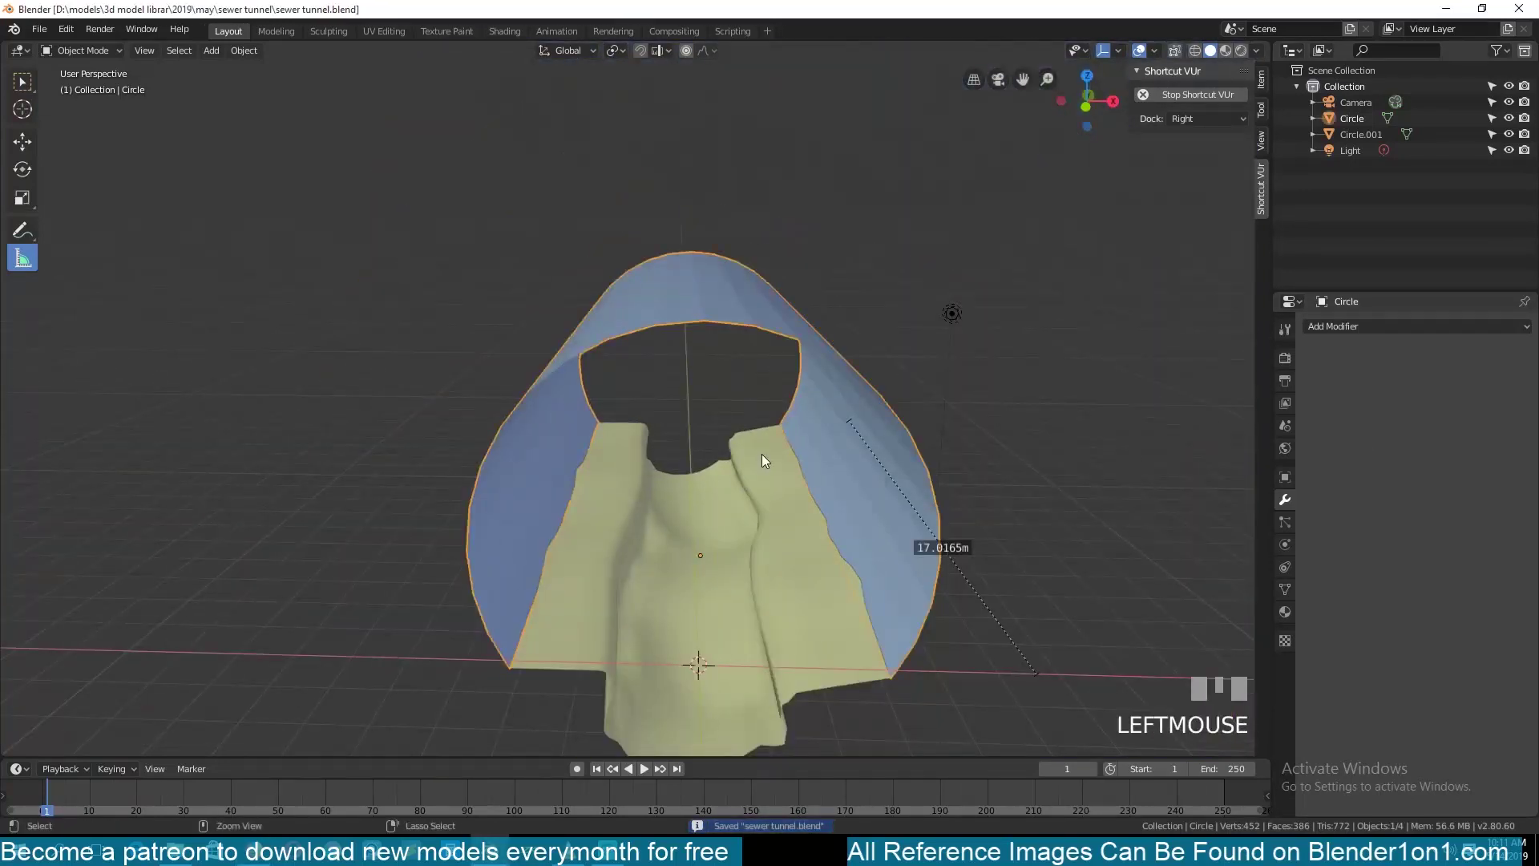
key("`")
Step: Make a linked duplicate of the tunnel cylinder along X so a second curved wall sits beside the first
left_click(774, 395)
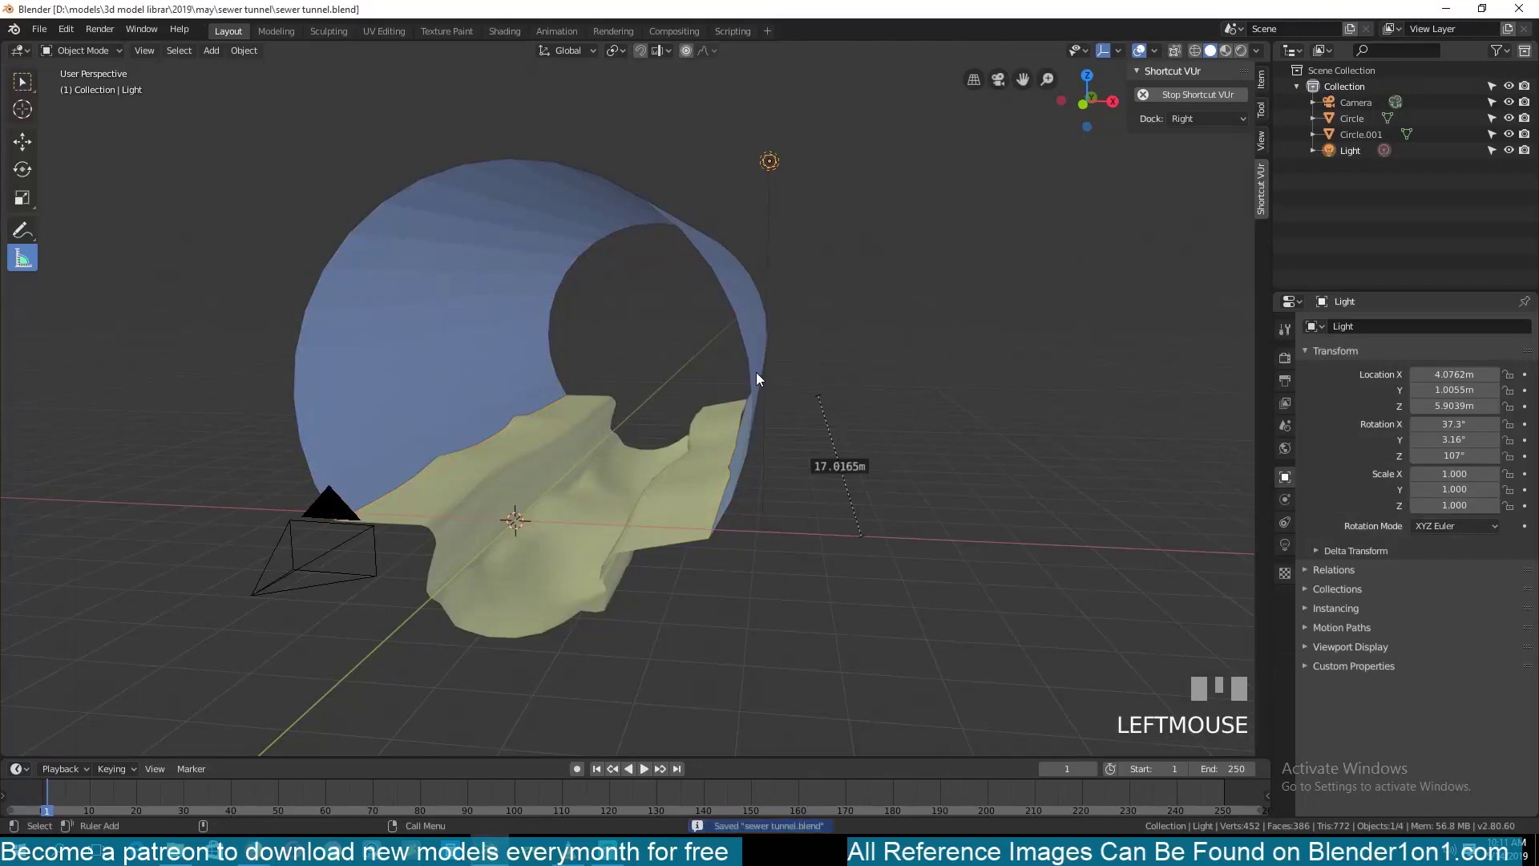
key("`")
left_click(811, 355)
scroll("down", 3)
key("`")
key("alt+d")
key("x")
left_click(627, 468)
key("shift+d")
left_click(868, 473)
key("`")
left_click(866, 265)
key("`")
key("KP_Decimal")
Step: Add a small plane beside the tunnel in top view, position it and enter Edit Mode over the brick reference
key("Tab")
key("`")
key("ctrl+r")
key("alt+a")
key("3")
key("c")
key("ctrl+z")
key("Tab")
key("KP_7")
scroll("down", 3)
key("alt+a")
key("shift+a")
key("g")
left_click(1007, 397)
key("Tab")
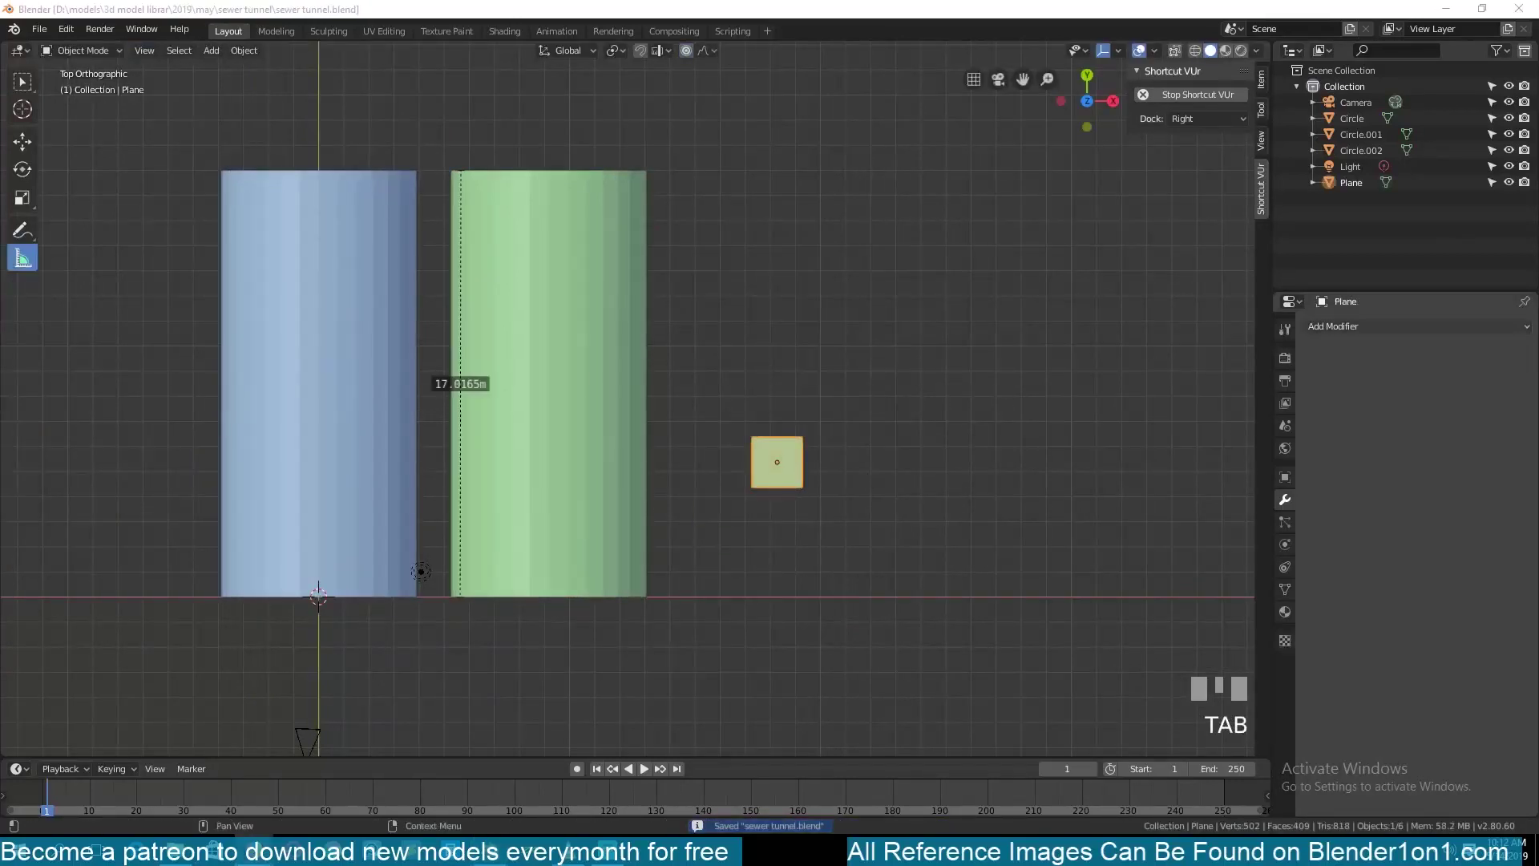
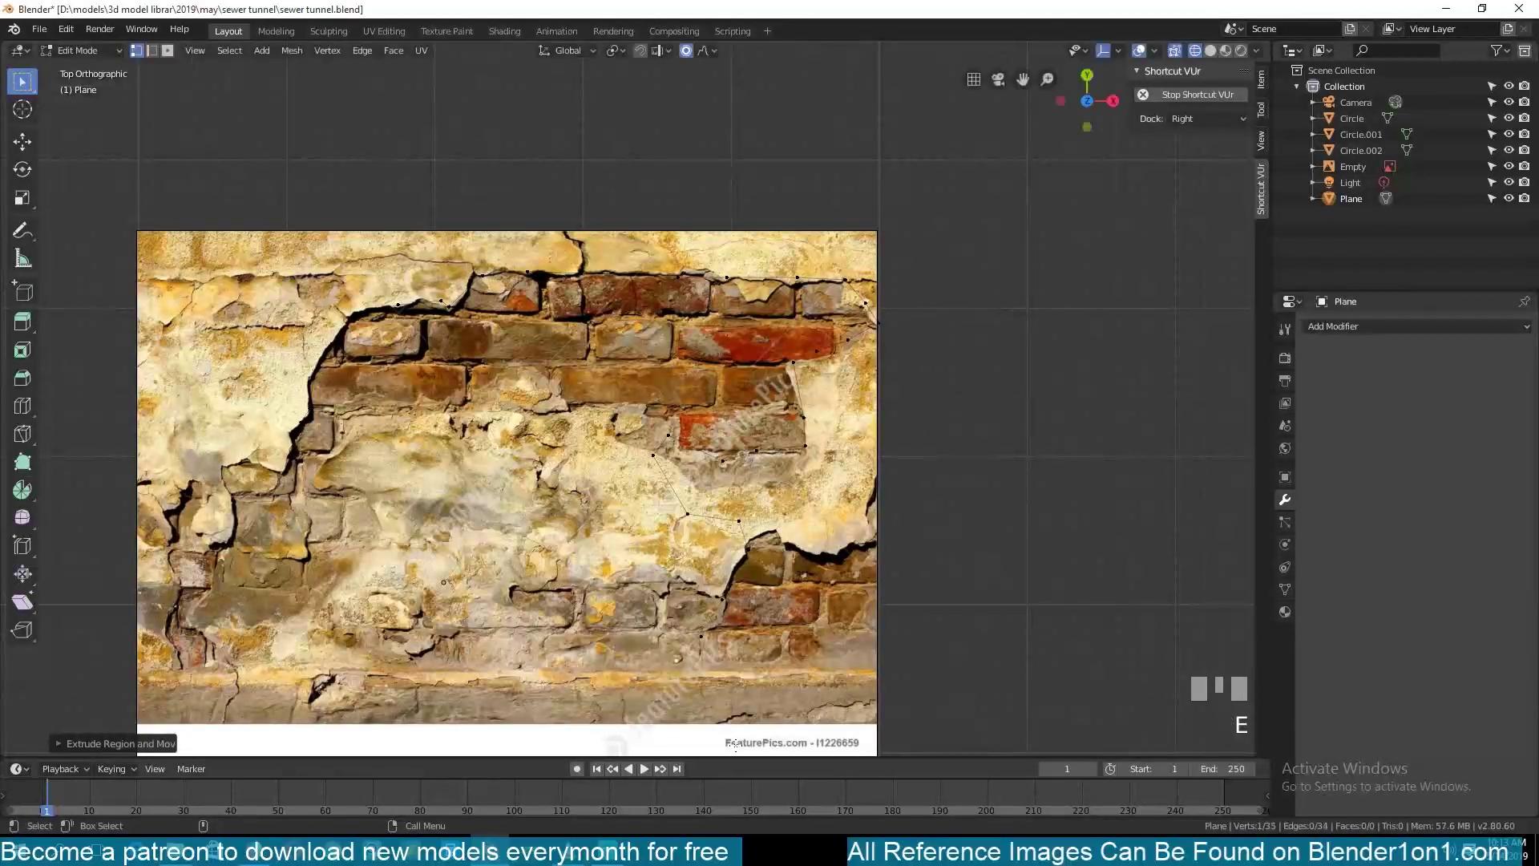
Step: Extrude the plane's vertices to trace the ridged rib profile over the reference image
key("e")
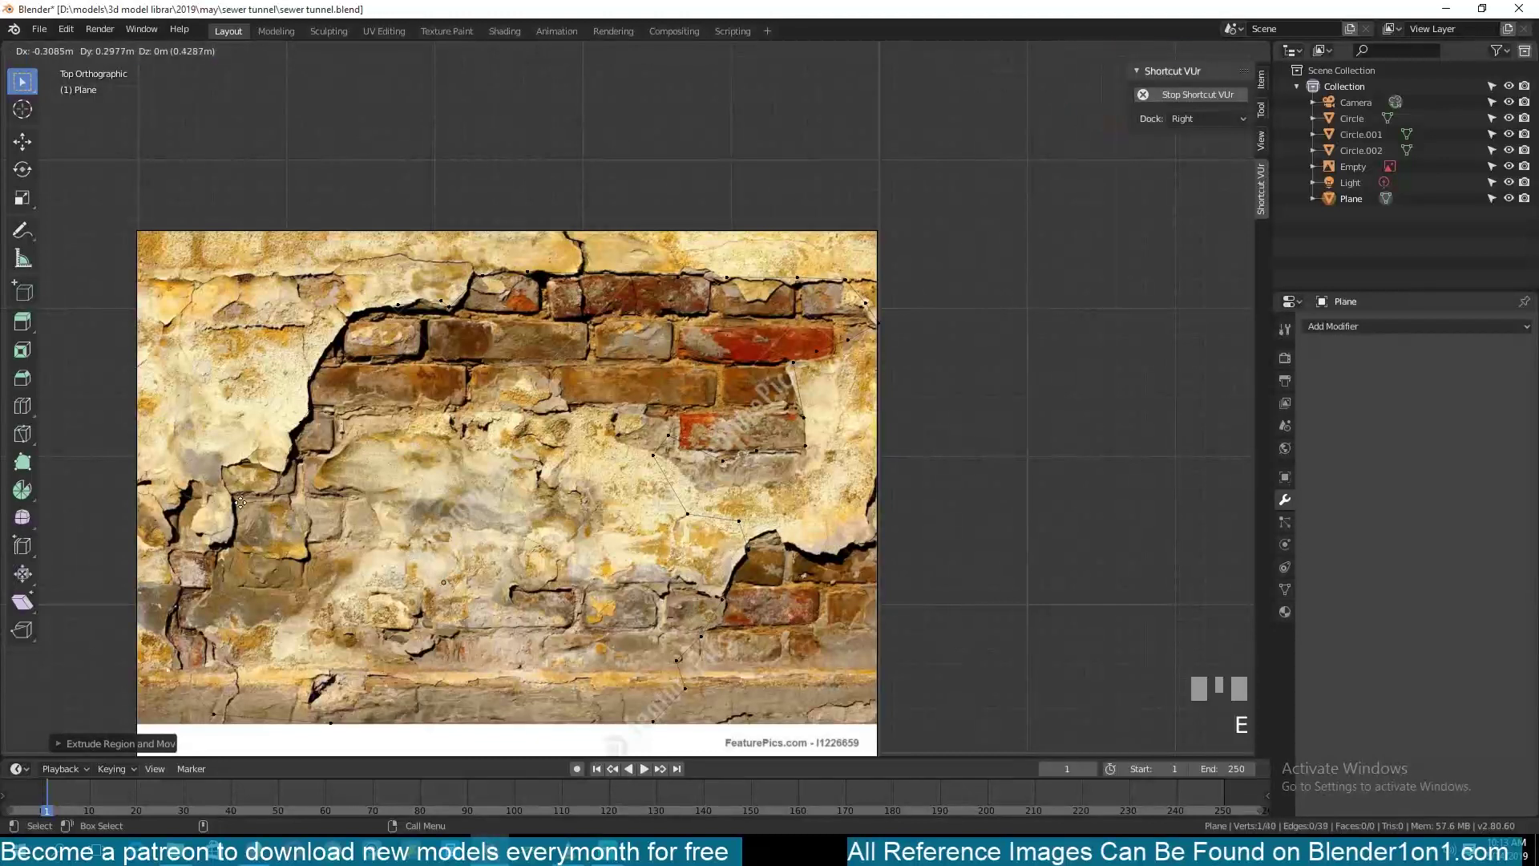
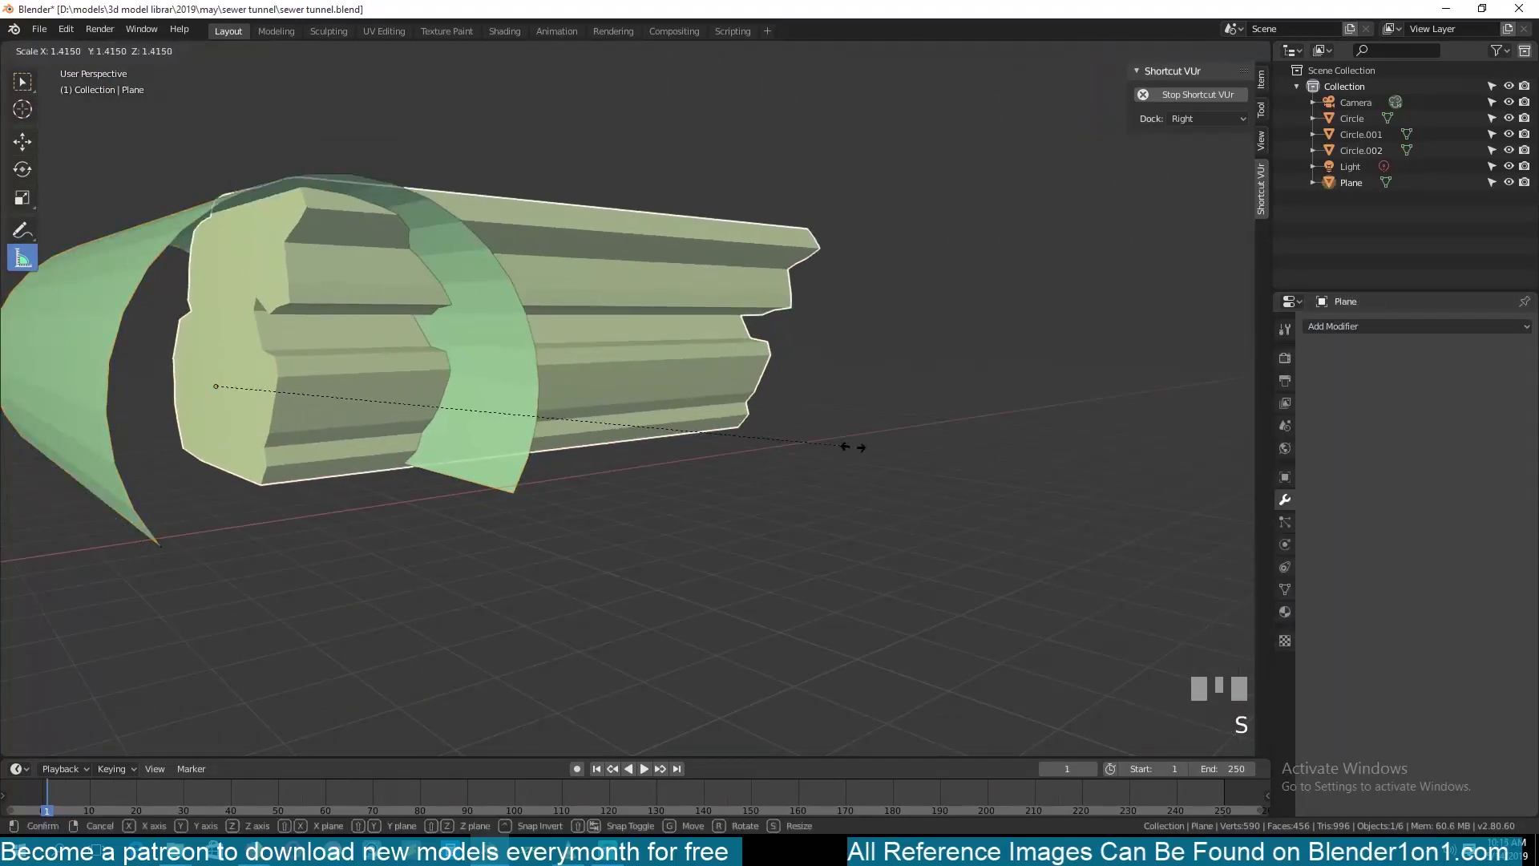
Step: Enlarge and rotate the ridged piece into a long beam passing through the green ring
key("`")
key("r")
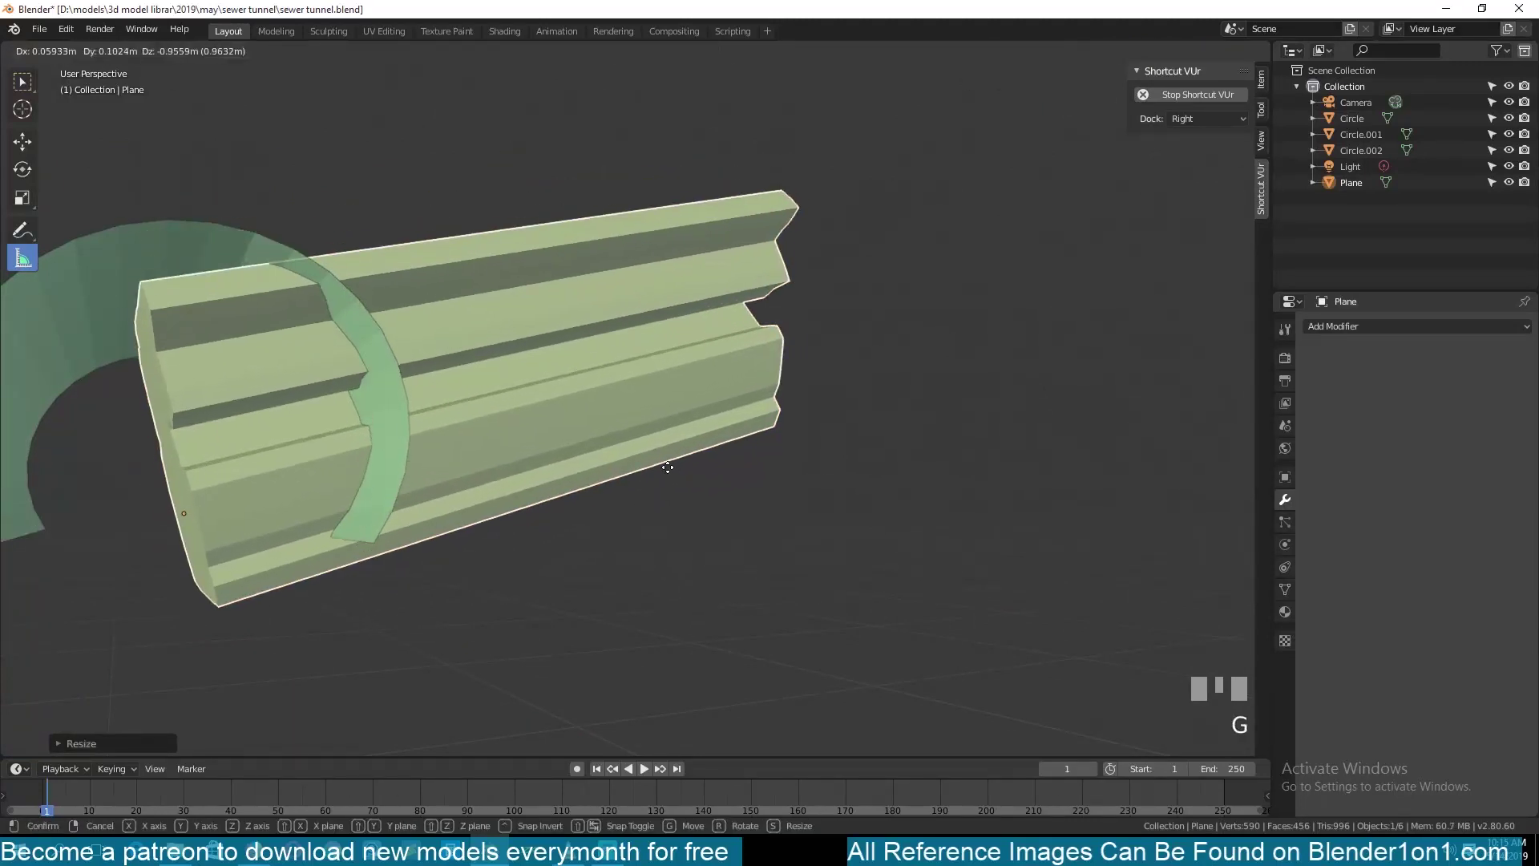
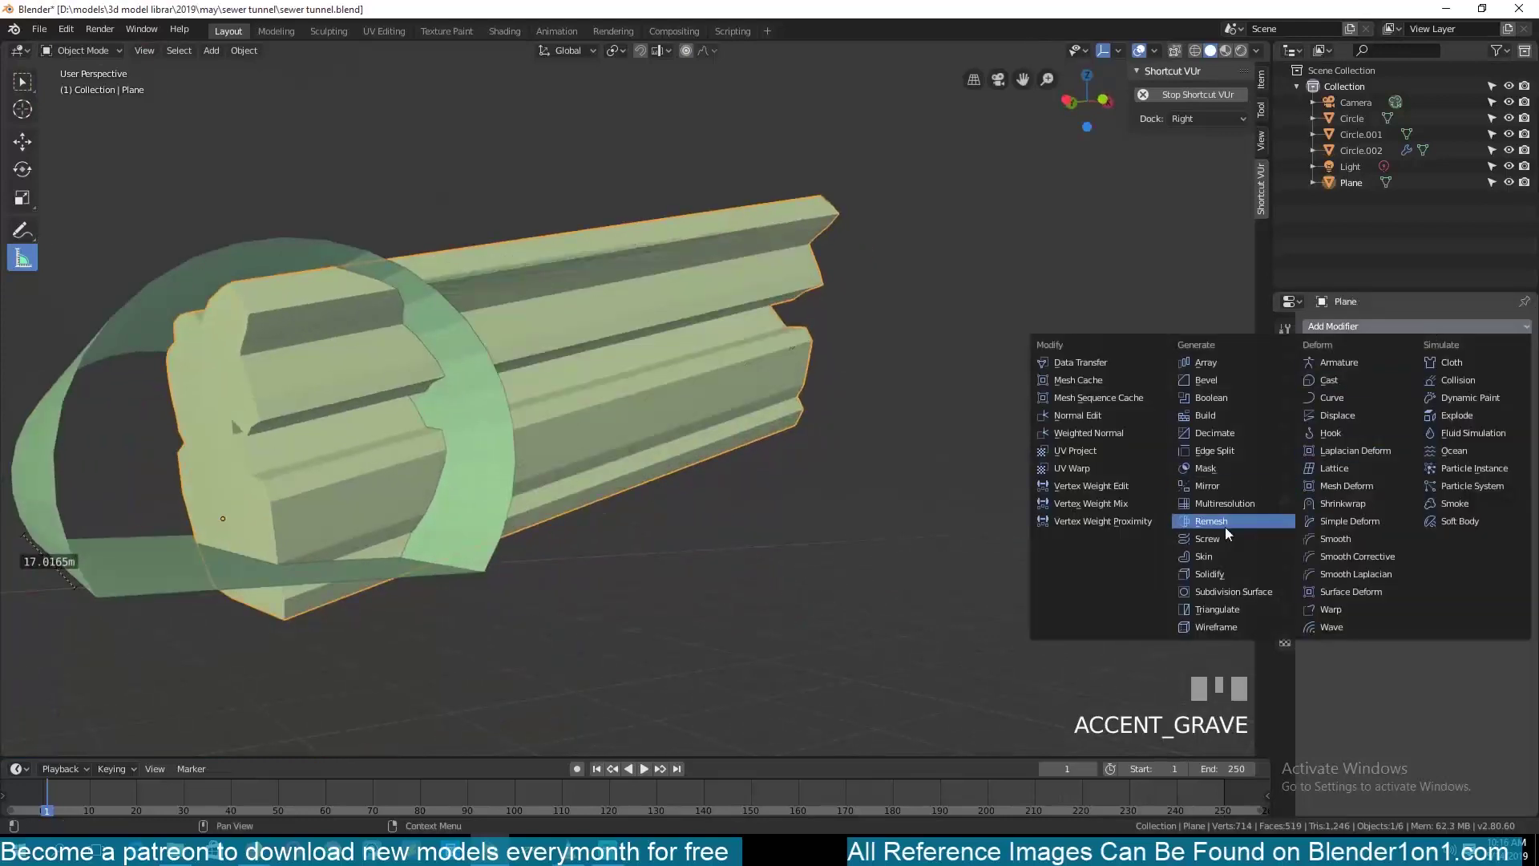
Step: Add a Boolean Union with the Plane to Circle.002, apply it and hide the beam
left_click(235, 256)
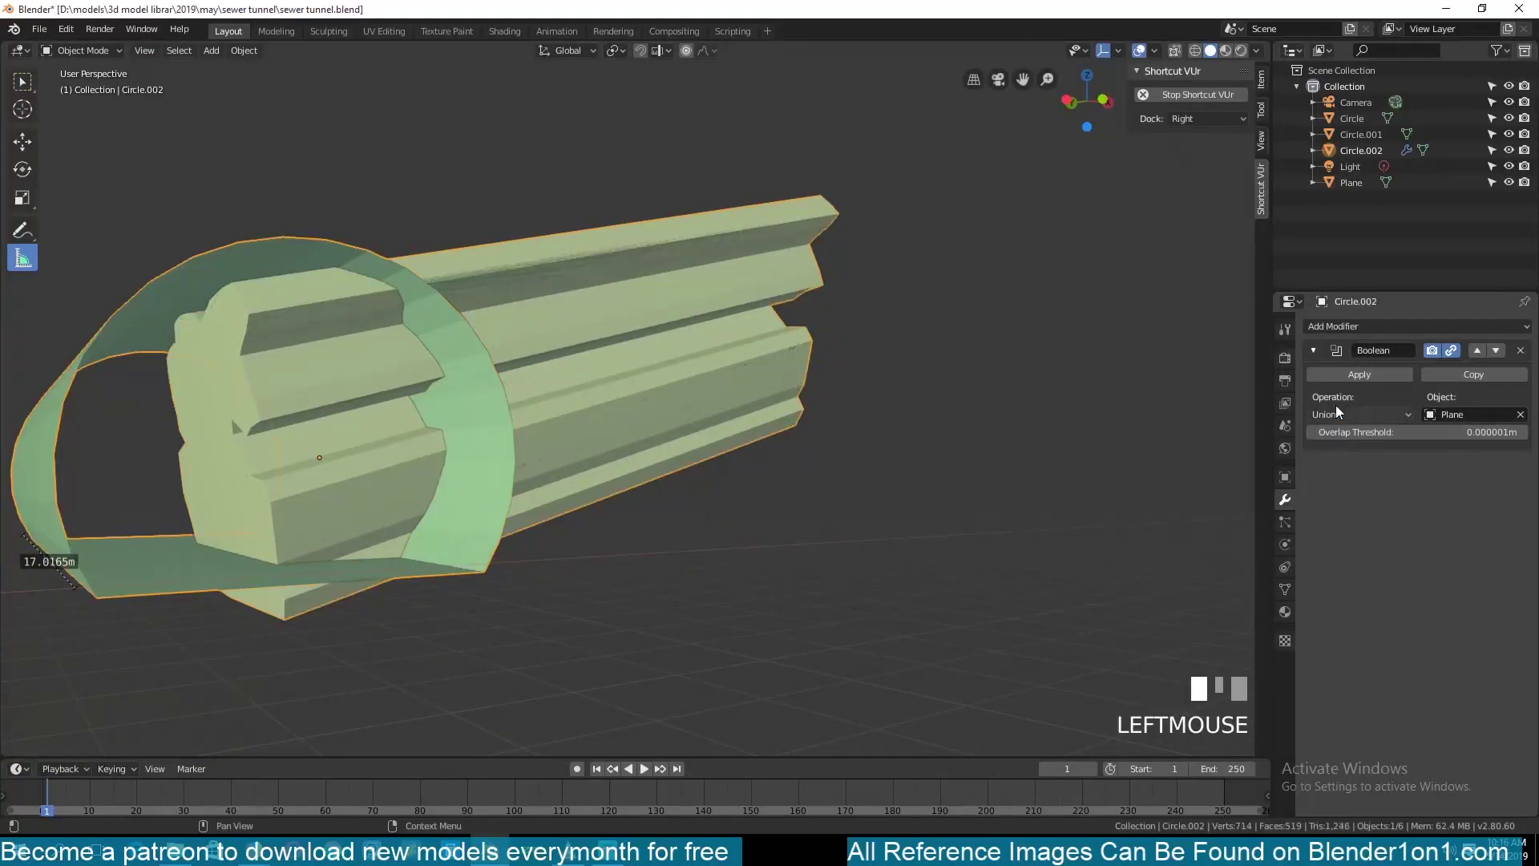
key("h")
left_click(593, 381)
key("`")
key("ctrl+z")
left_click(463, 392)
key("`")
left_click(490, 462)
Step: Extrude the merged ring's vertices in Edit Mode into a ragged rib band, hiding the leftover Plane
key("Tab")
key("`")
key("e")
key("ctrl+z")
key("e")
key("`")
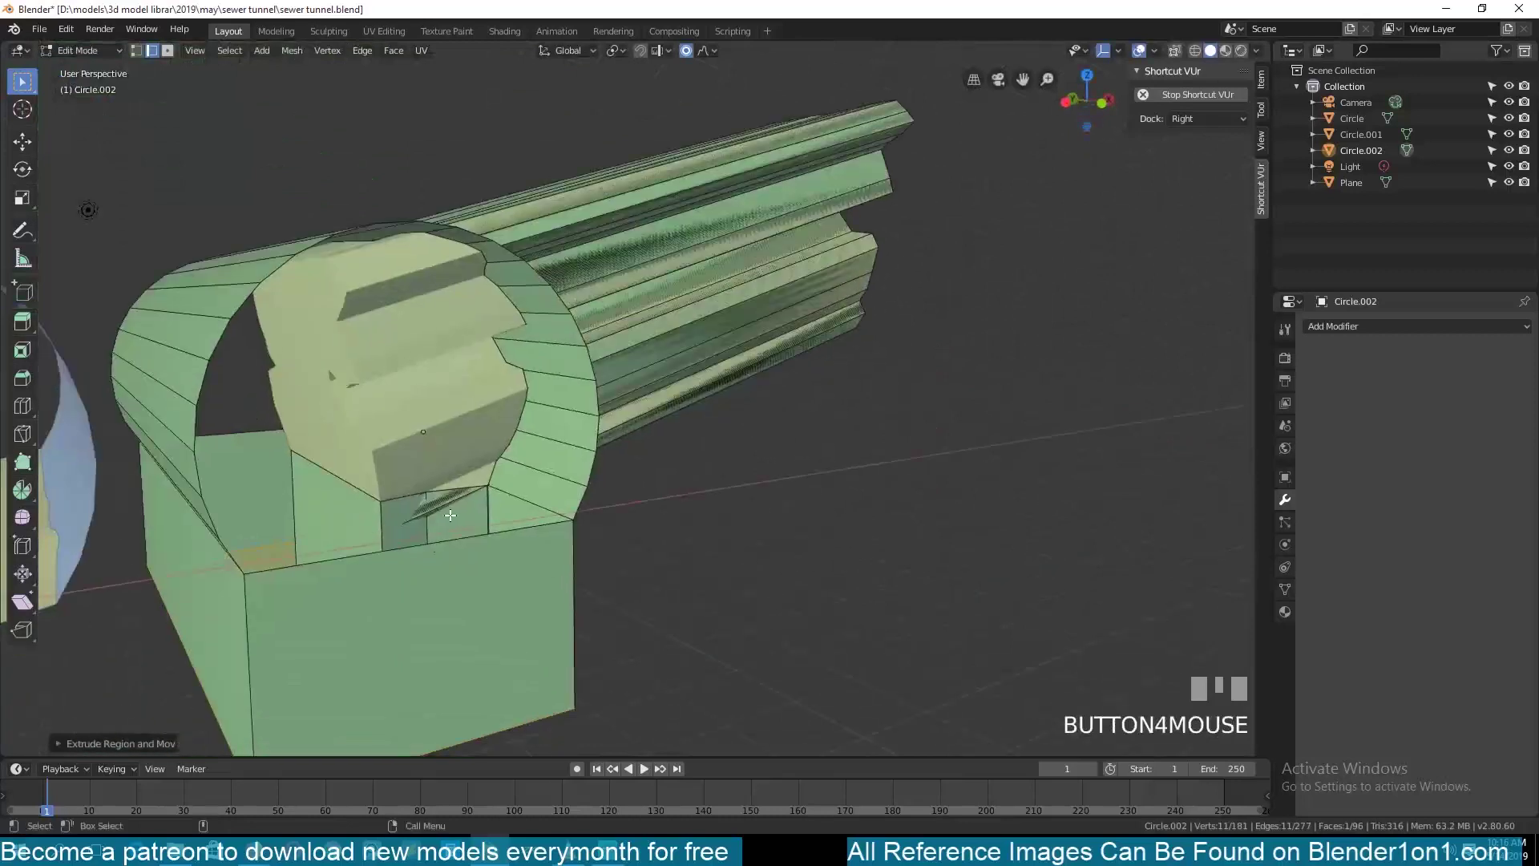
key("`")
key("Tab")
left_click(459, 407)
key("h")
key("`")
left_click(530, 353)
key("ctrl+z")
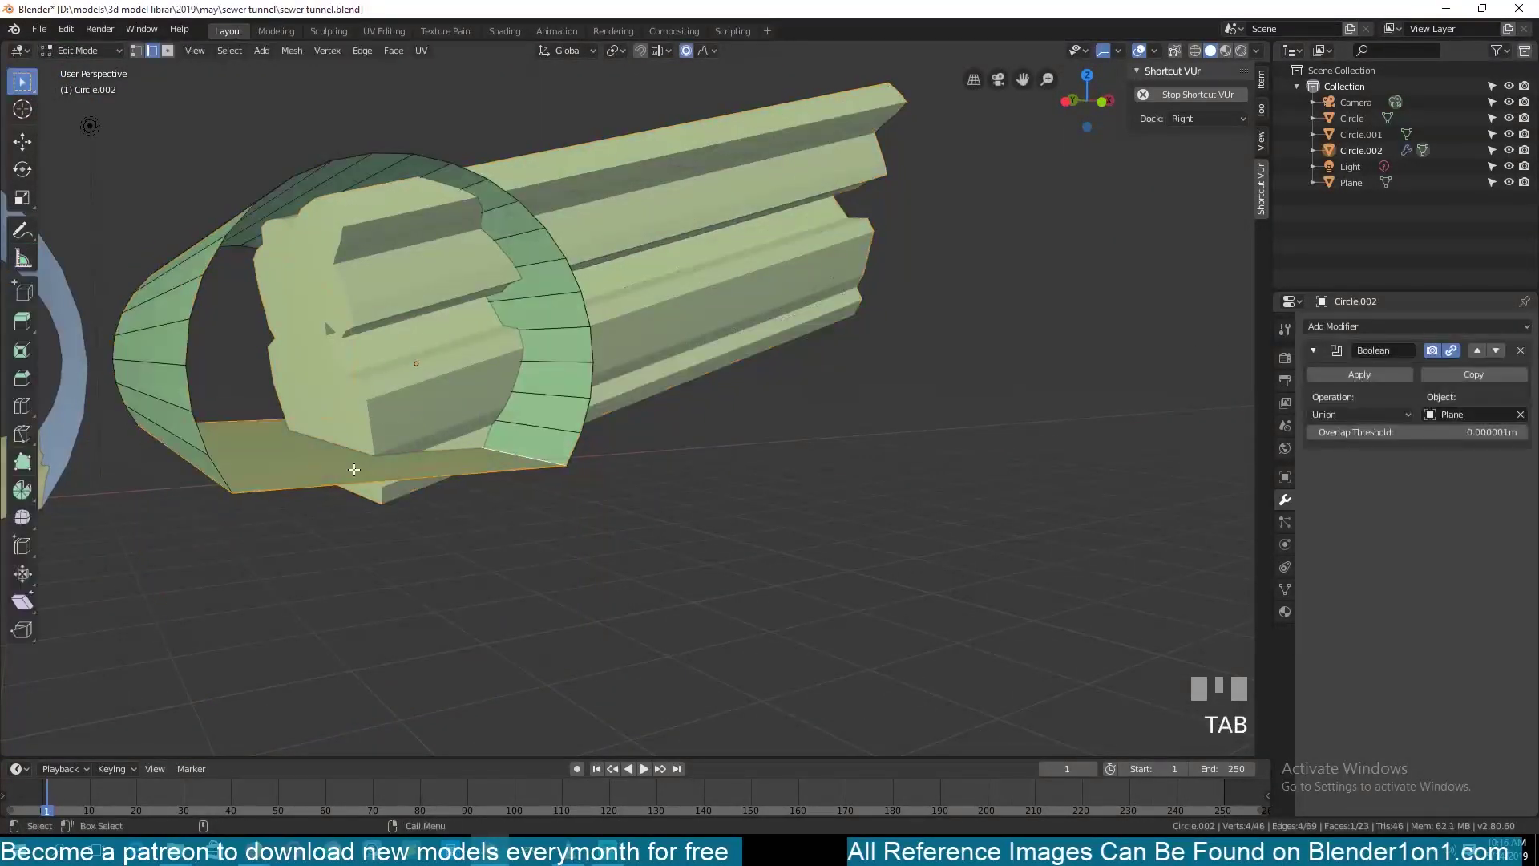
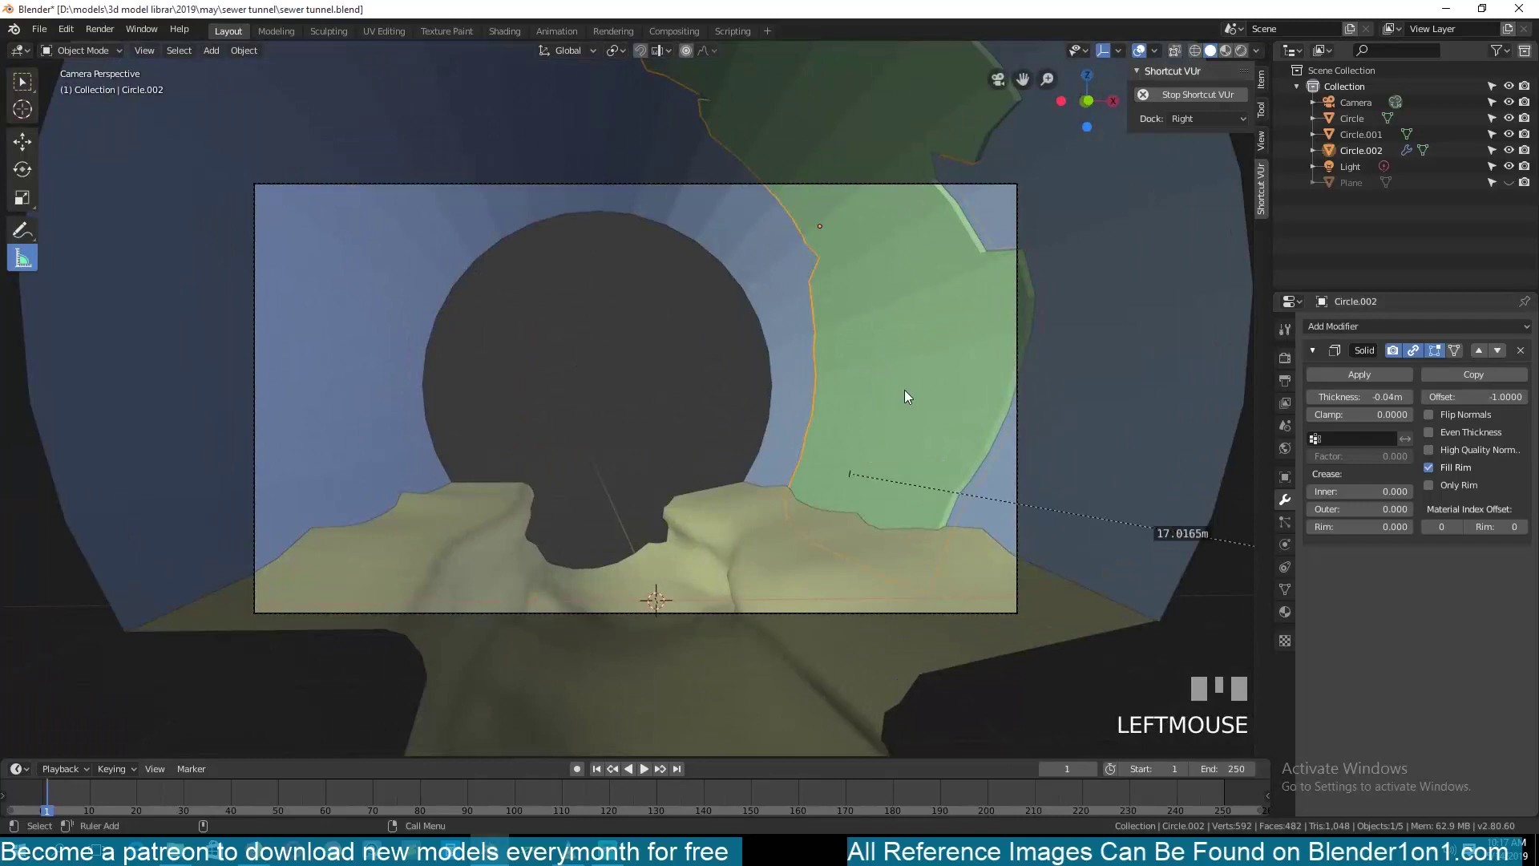
Step: Select all before thickening the rib with a -0.04 m Solidify and drawing Bezier root tubes
key("a")
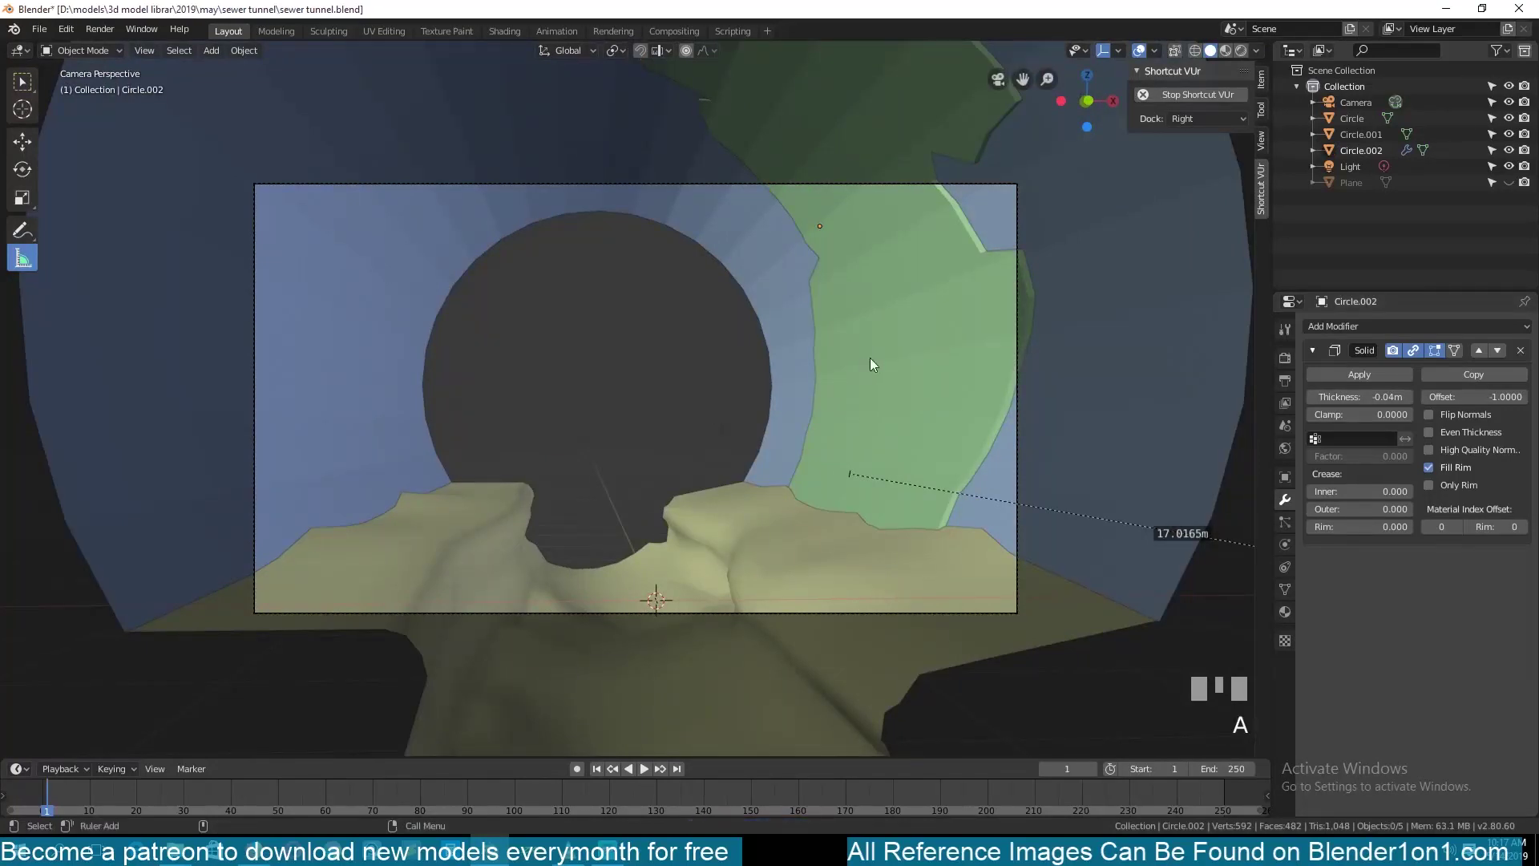
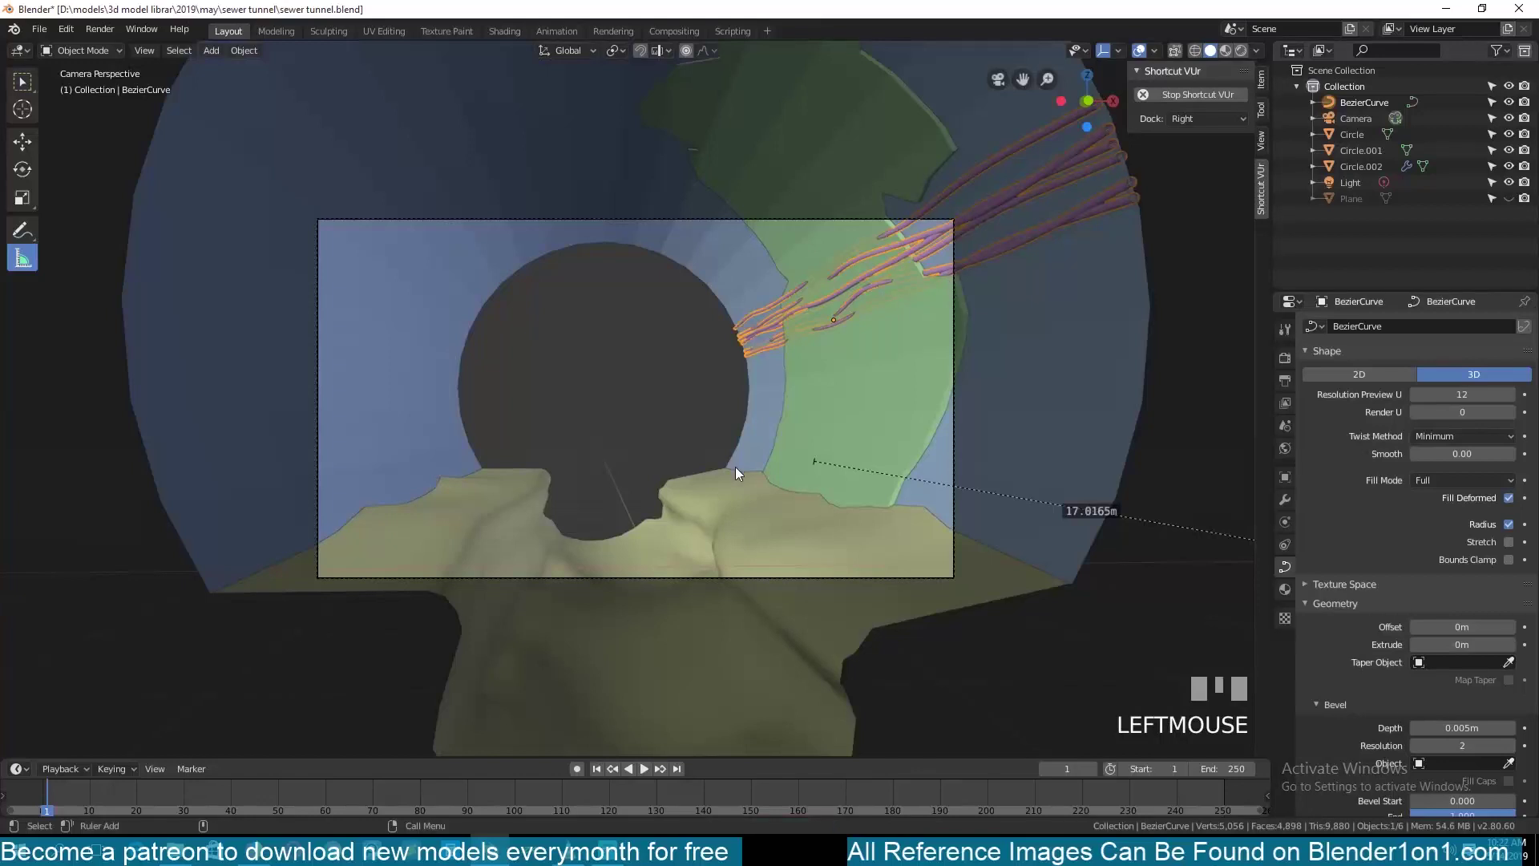
Step: Deselect the root curves and view the tunnel through the camera
key("alt+a")
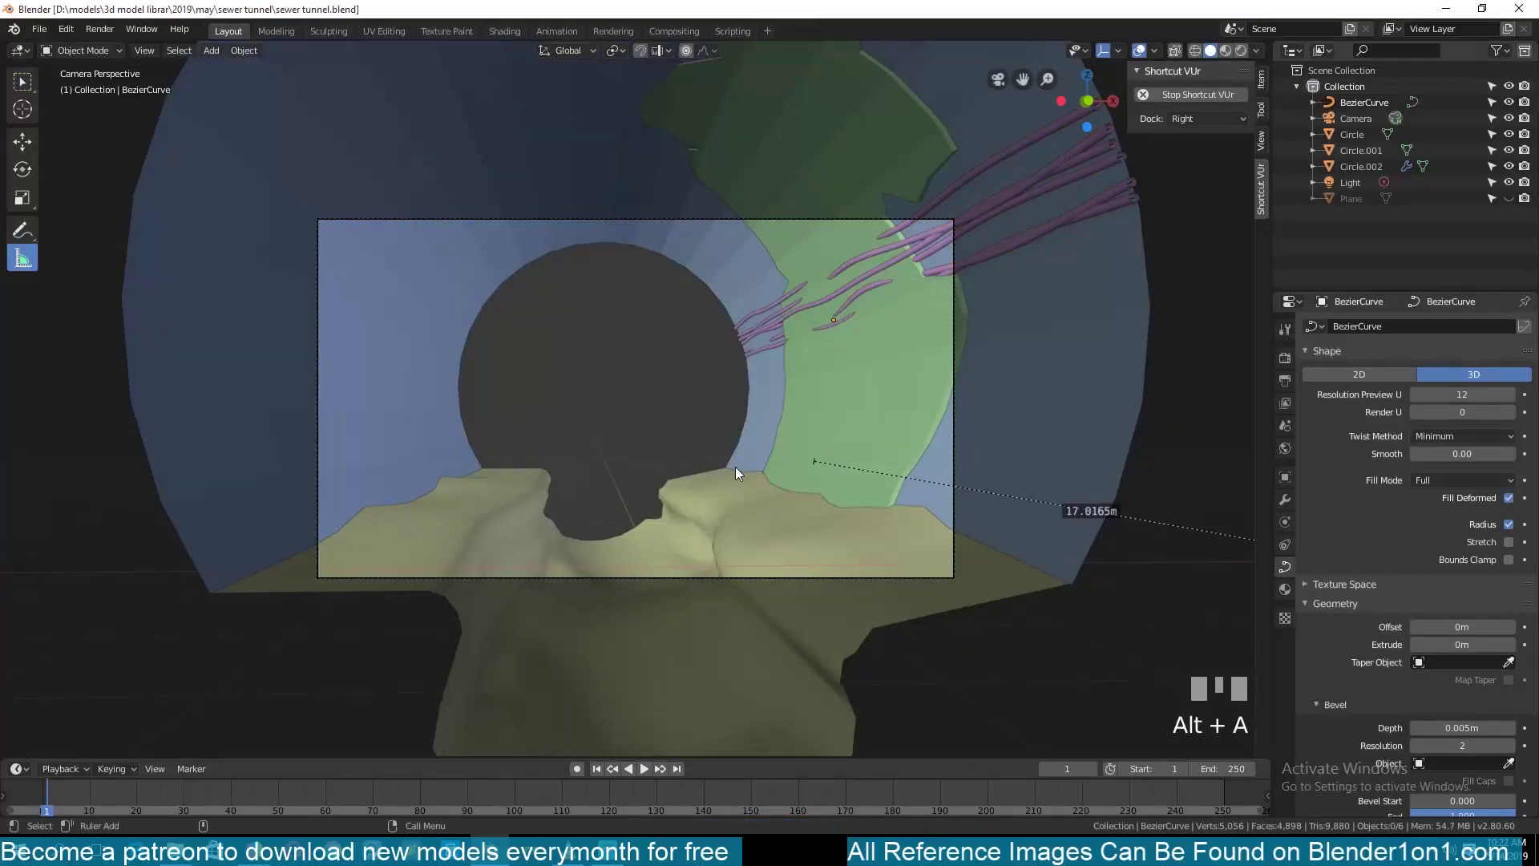
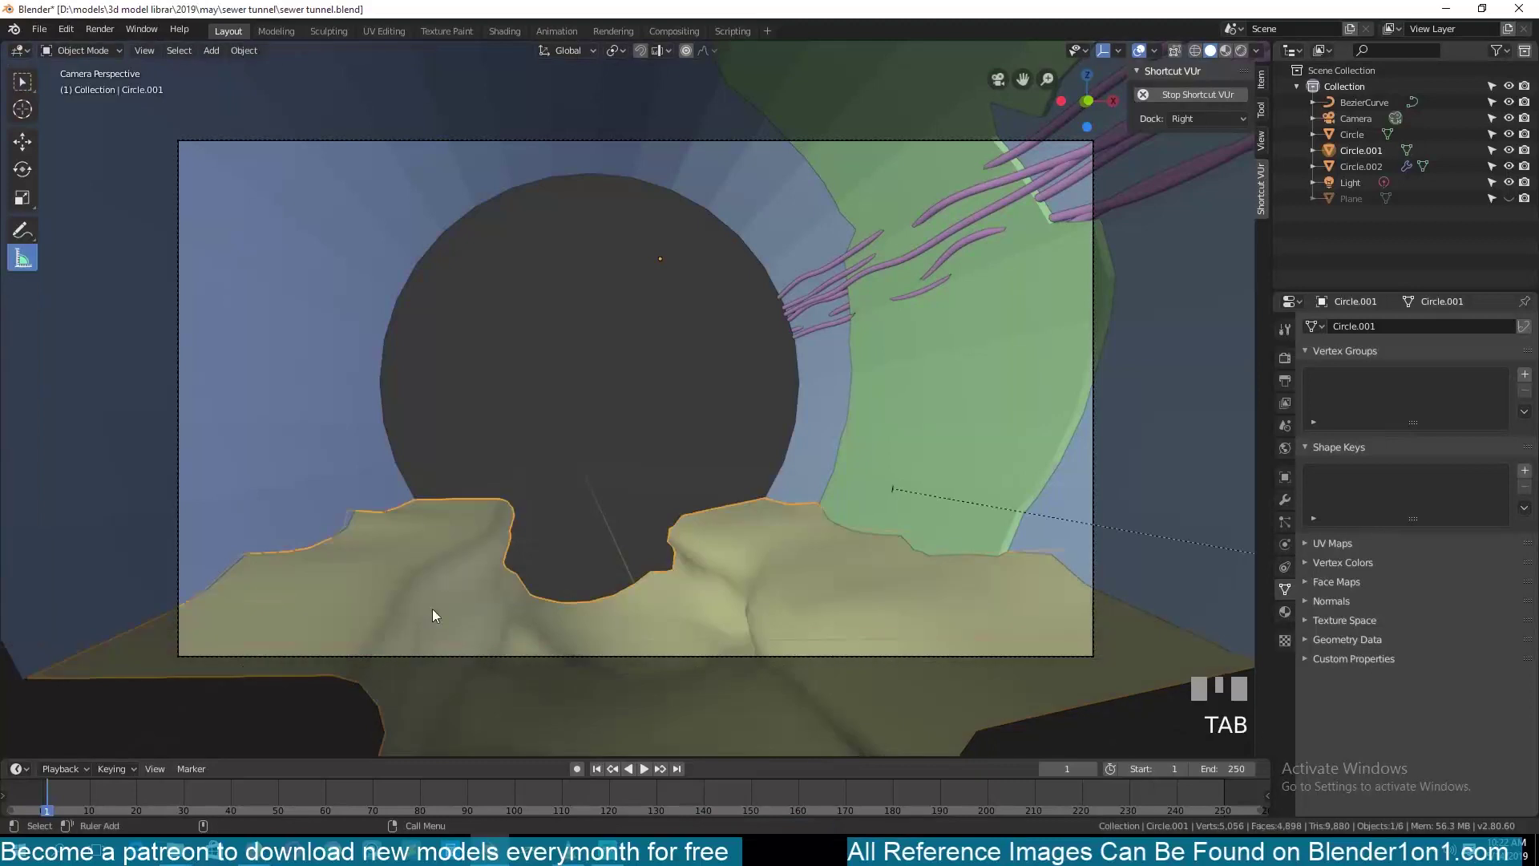
key("alt+a")
Step: Array the tunnel shell along Y, then add a plane and scale it from top view to fit the floor channel
scroll("down", 3)
left_click(788, 332)
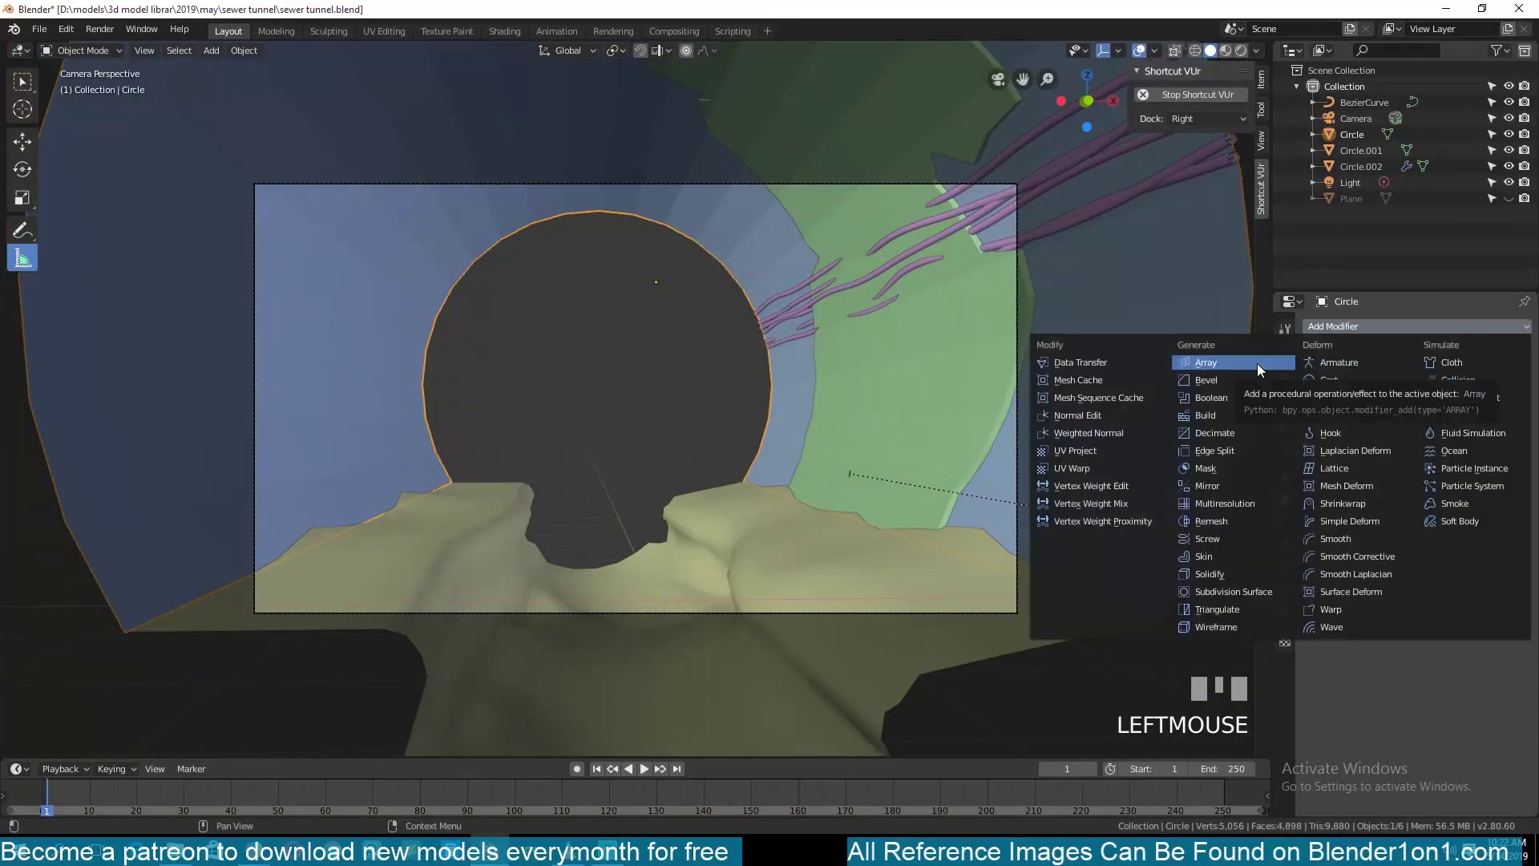
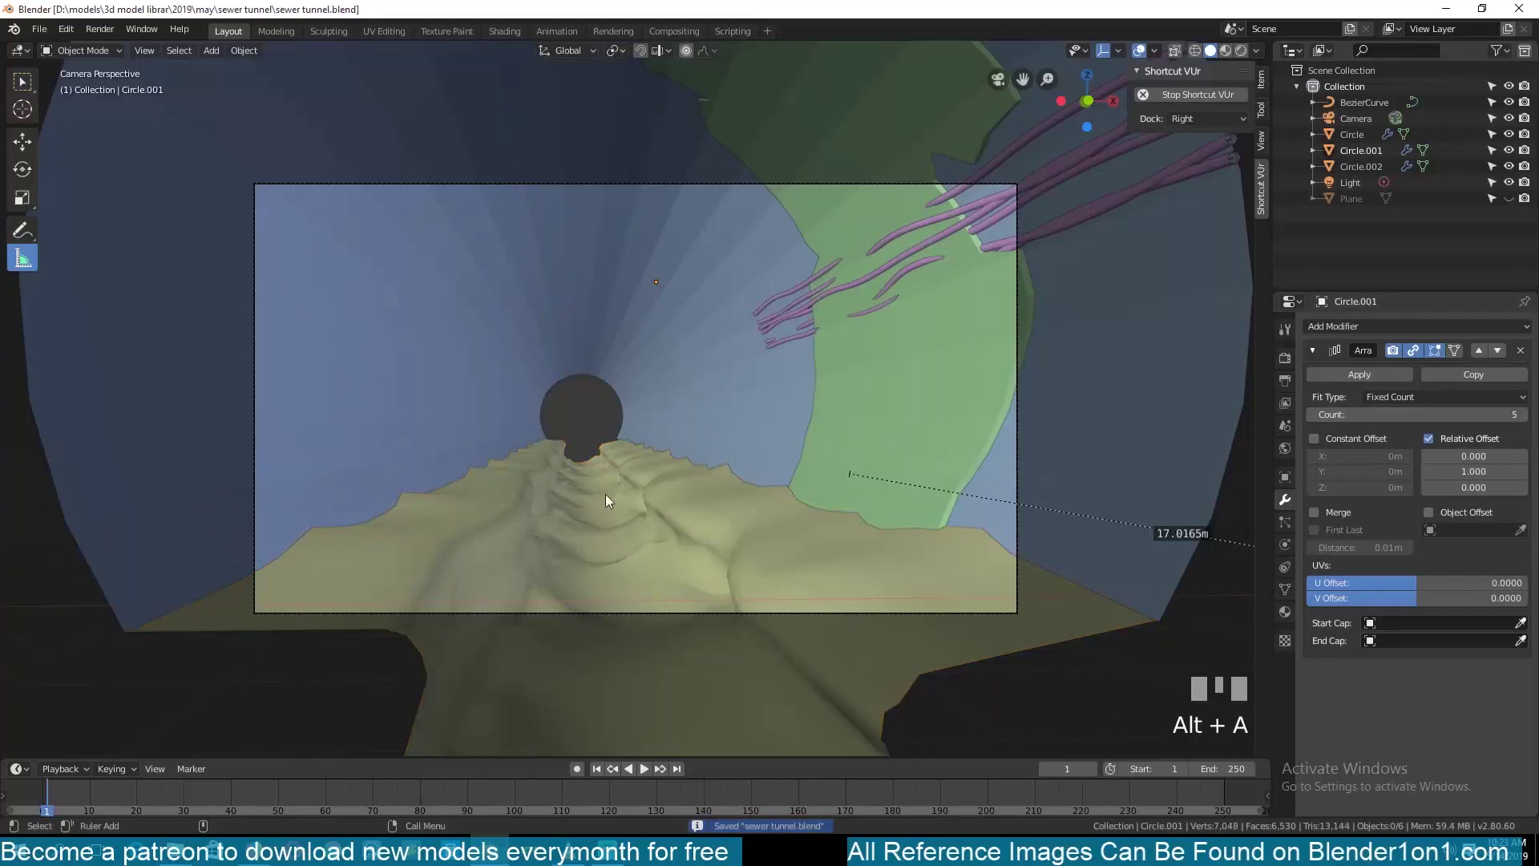
key("shift+a")
key("alt+g")
key("s")
scroll("down", 3)
key("KP_7")
key("s")
left_click(554, 240)
left_click(635, 554)
scroll("up", 3)
key("s")
left_click(666, 600)
key("g")
left_click(692, 452)
Step: Check the channel plane through the camera, apply its transforms and apply the floor object's transforms
key("KP_0")
scroll("up", 3)
key("ctrl+a")
key("g")
left_click(742, 487)
key("s")
left_click_drag(1250, 367, 597, 304)
key("alt+a")
left_click(793, 307)
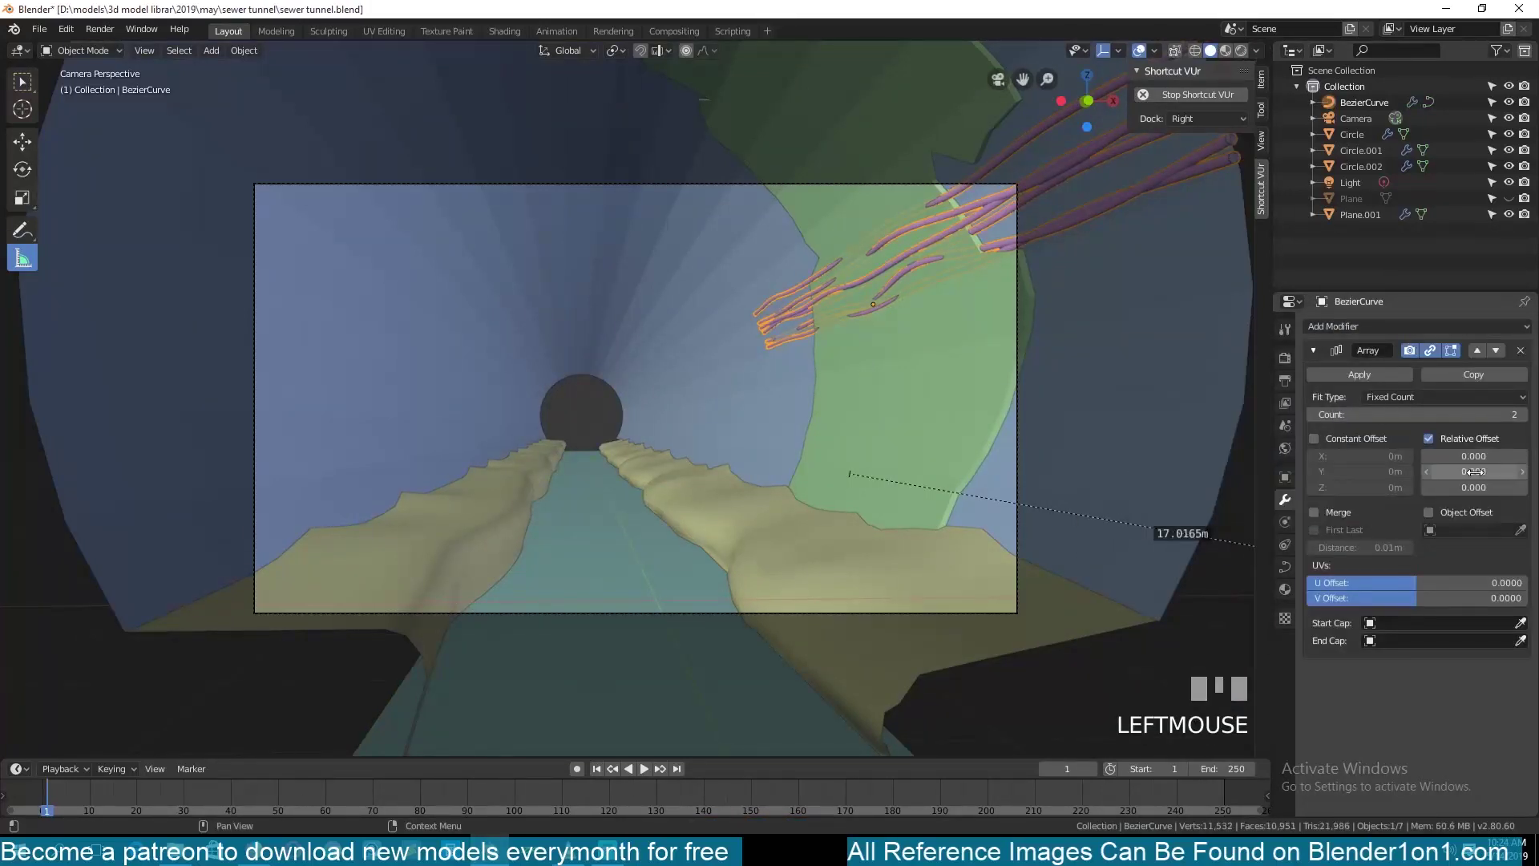
key("ctrl+a")
scroll("up", 3)
Step: Make a linked copy of the rib piece, mirror it along the tunnel and rotate it around the far opening
left_click(873, 272)
key("alt+a")
scroll("down", 3)
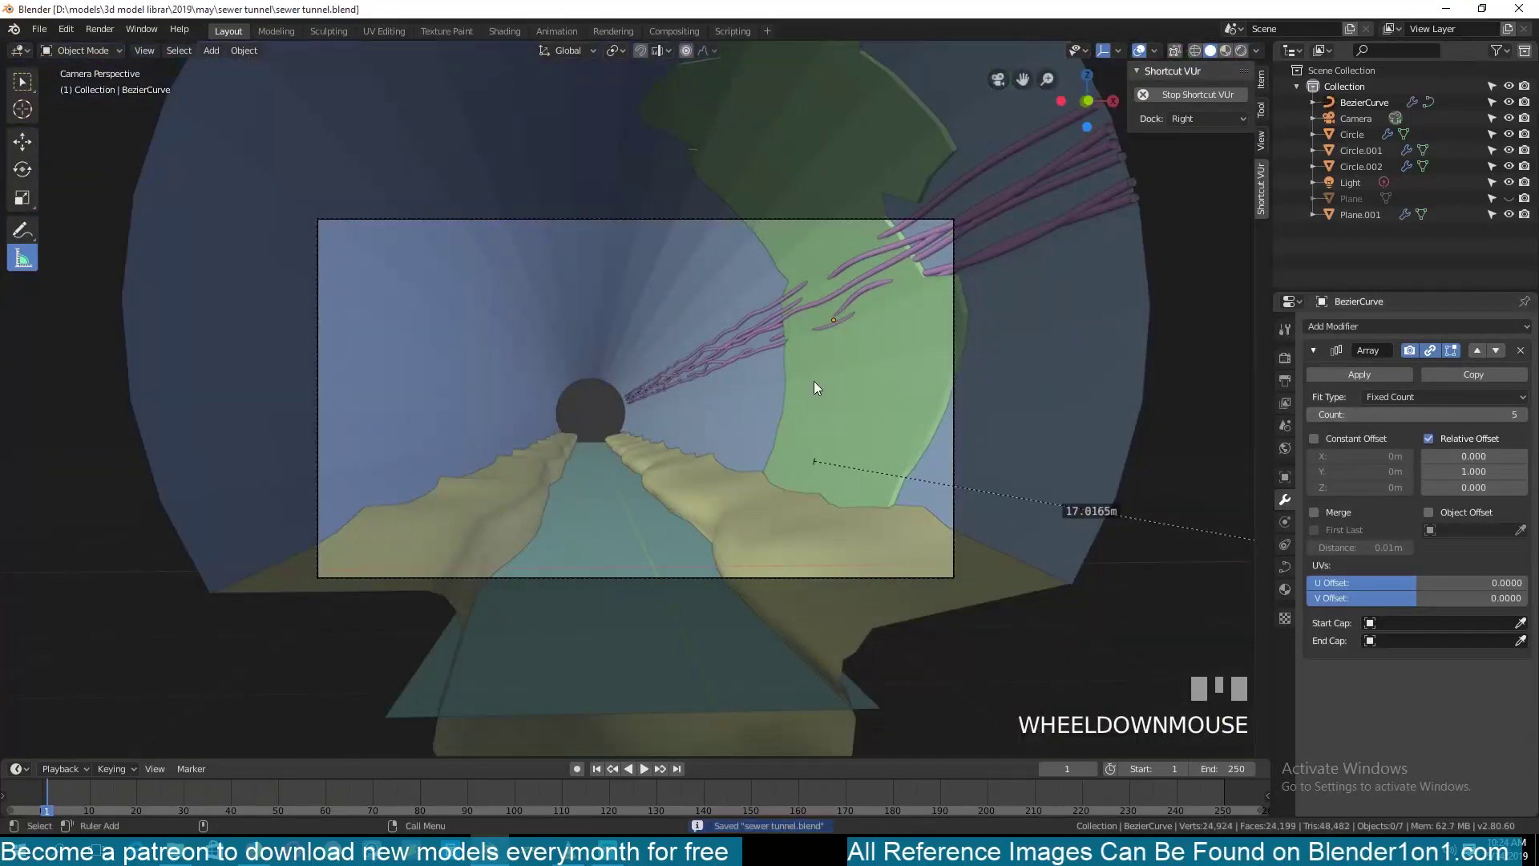
left_click(818, 381)
scroll("down", 3)
key("alt+d")
left_click(1194, 474)
key("ctrl+m")
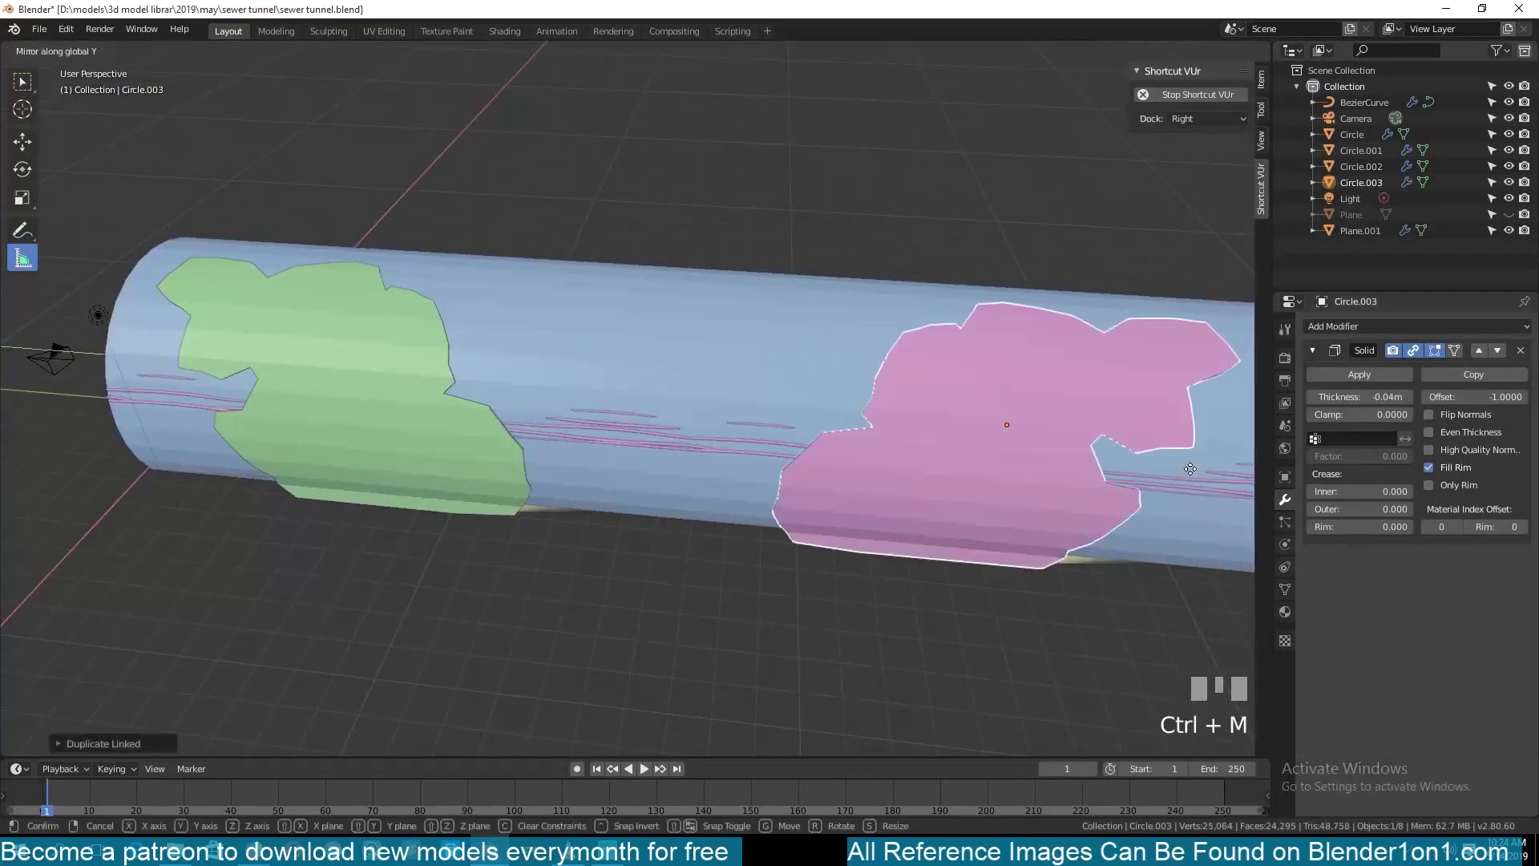
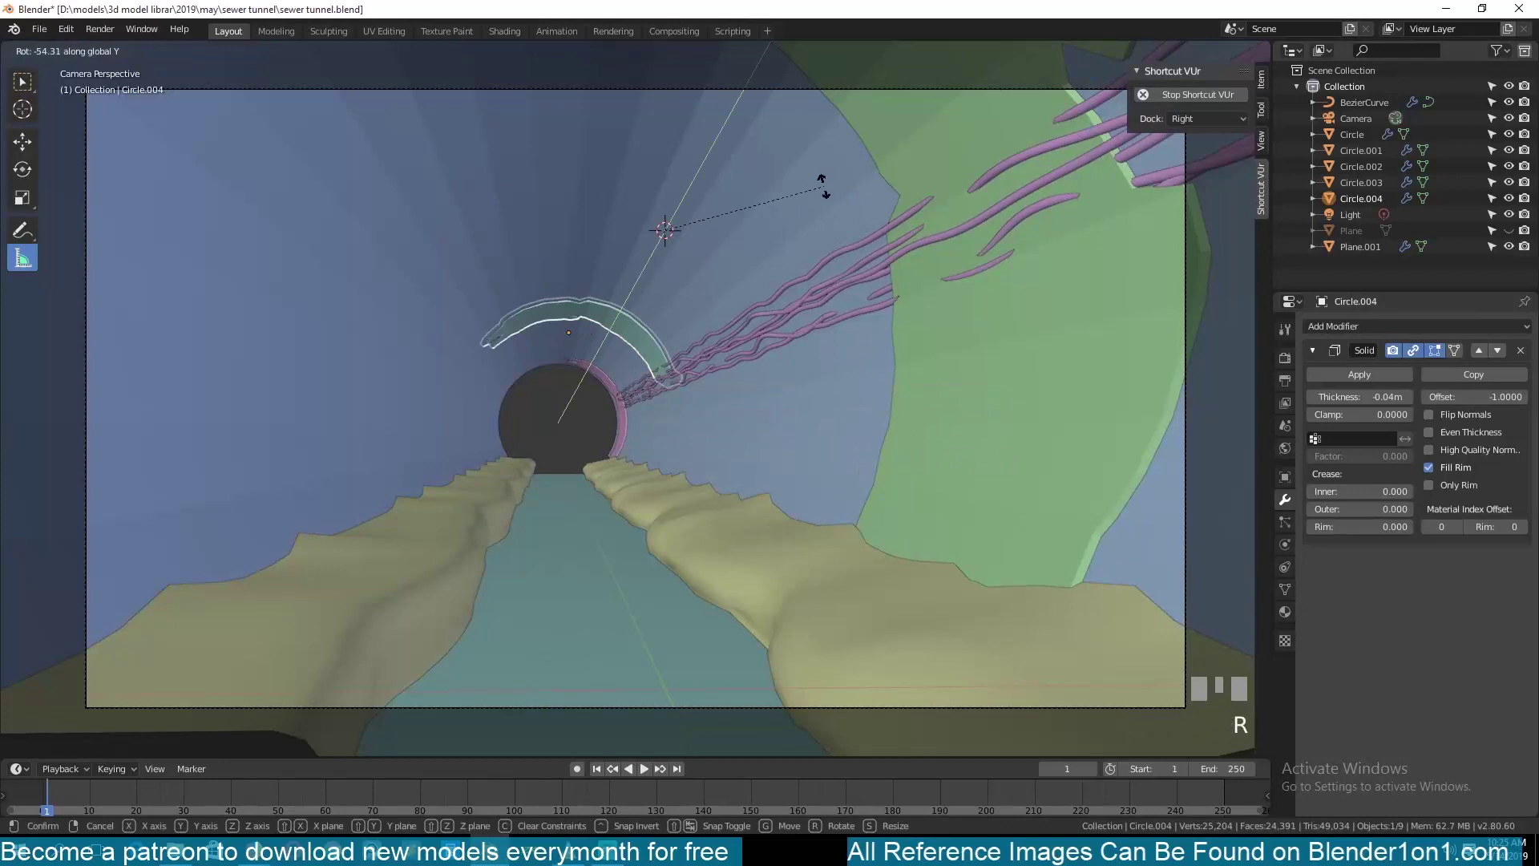
key("alt+a")
scroll("down", 3)
left_click(637, 360)
Step: Add another linked rib copy, mirror and rotate it to continue the arch around the opening
key("alt+d")
left_click(782, 406)
key("r")
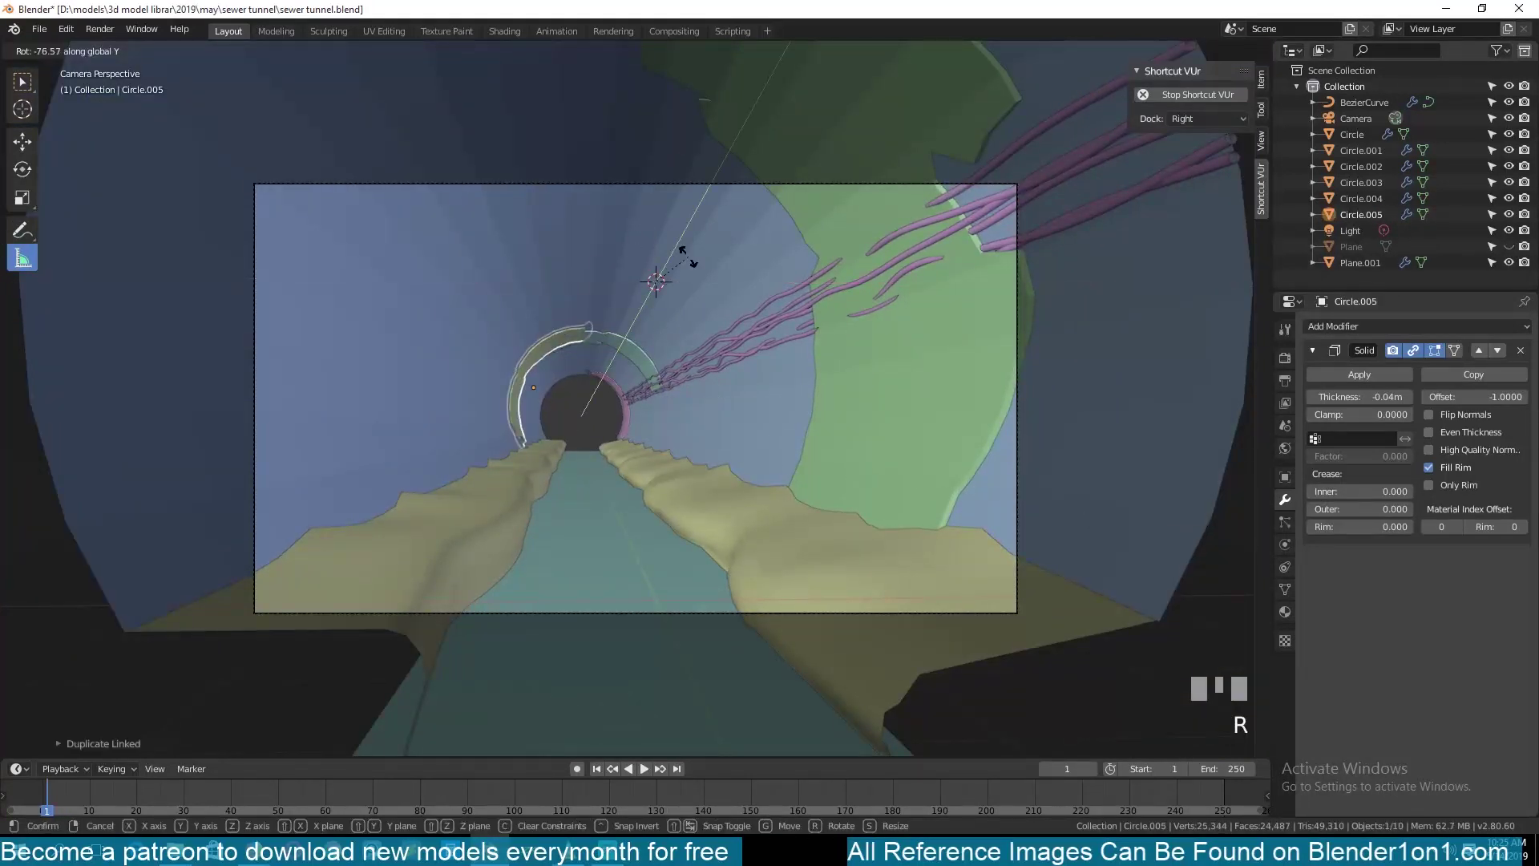
key("ctrl+m")
key("r")
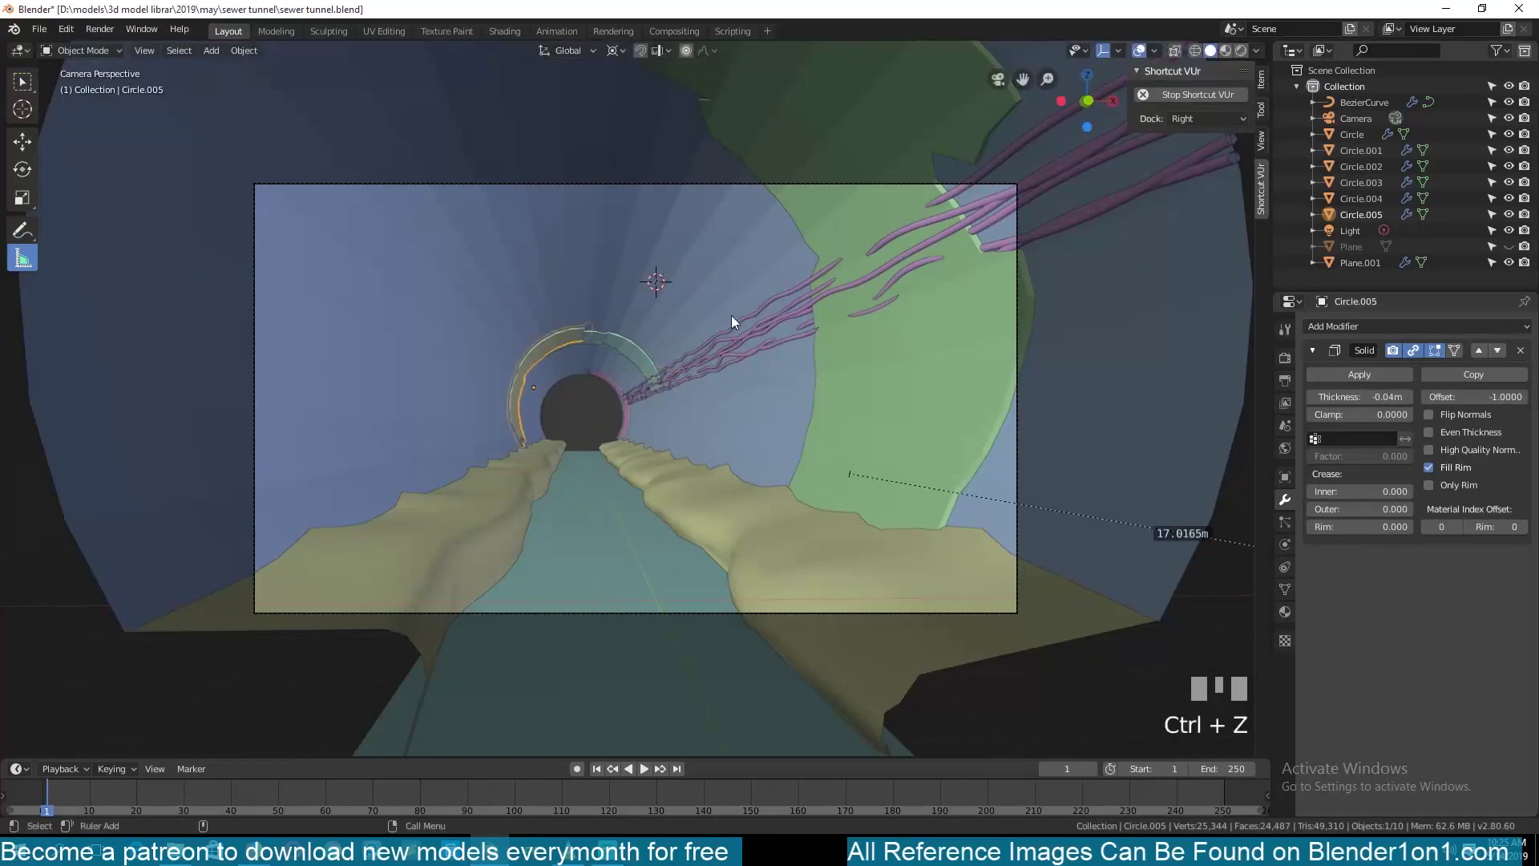
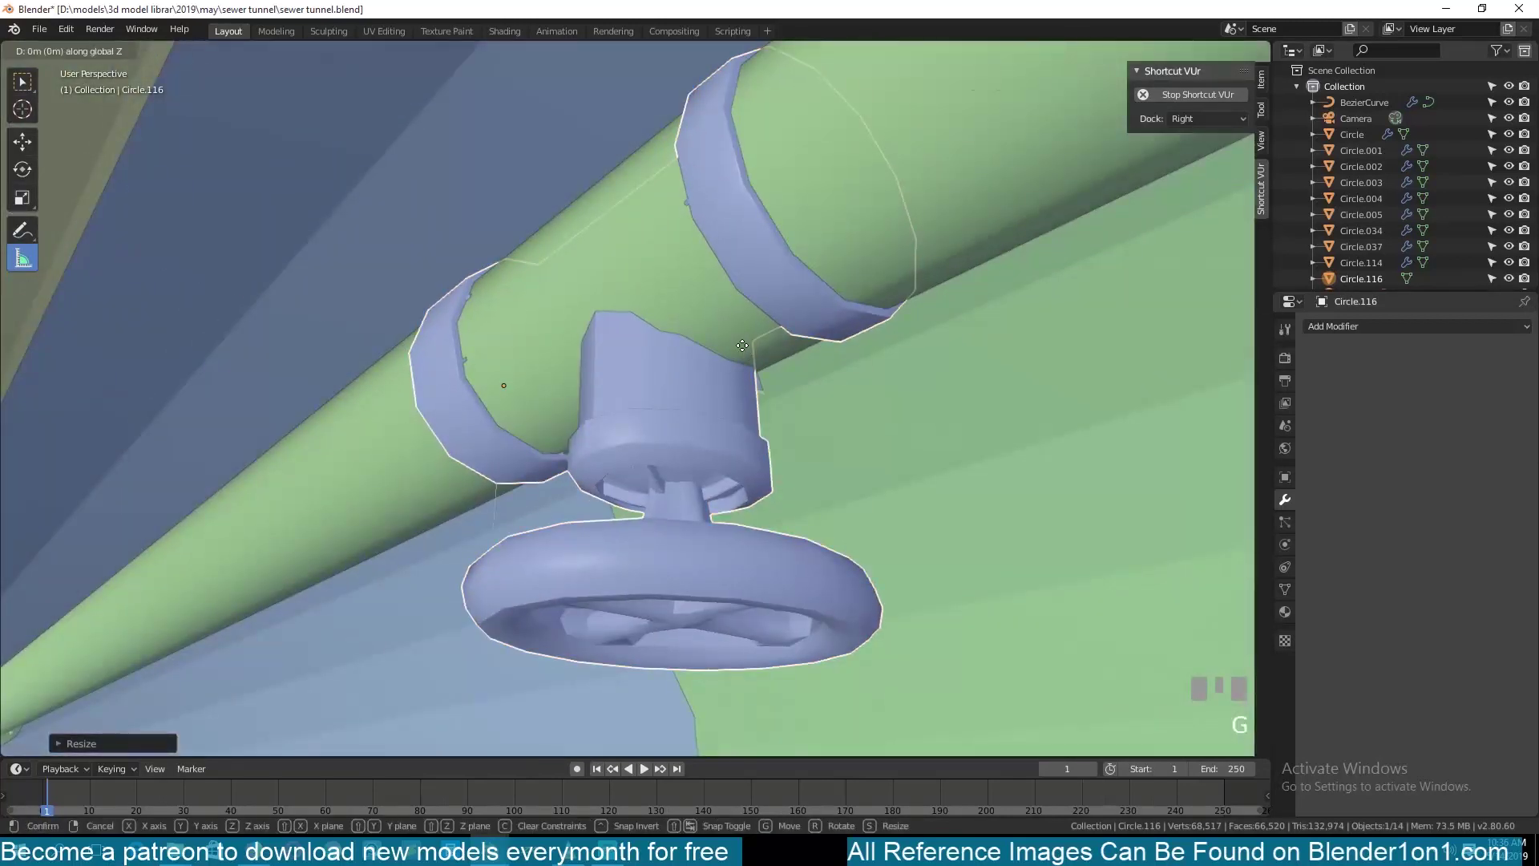
Step: Grab the flanged valve assembly and reposition it along the ceiling pipe
scroll("down", 3)
scroll("up", 3)
scroll("down", 3)
scroll("up", 3)
key("alt+a")
key("`")
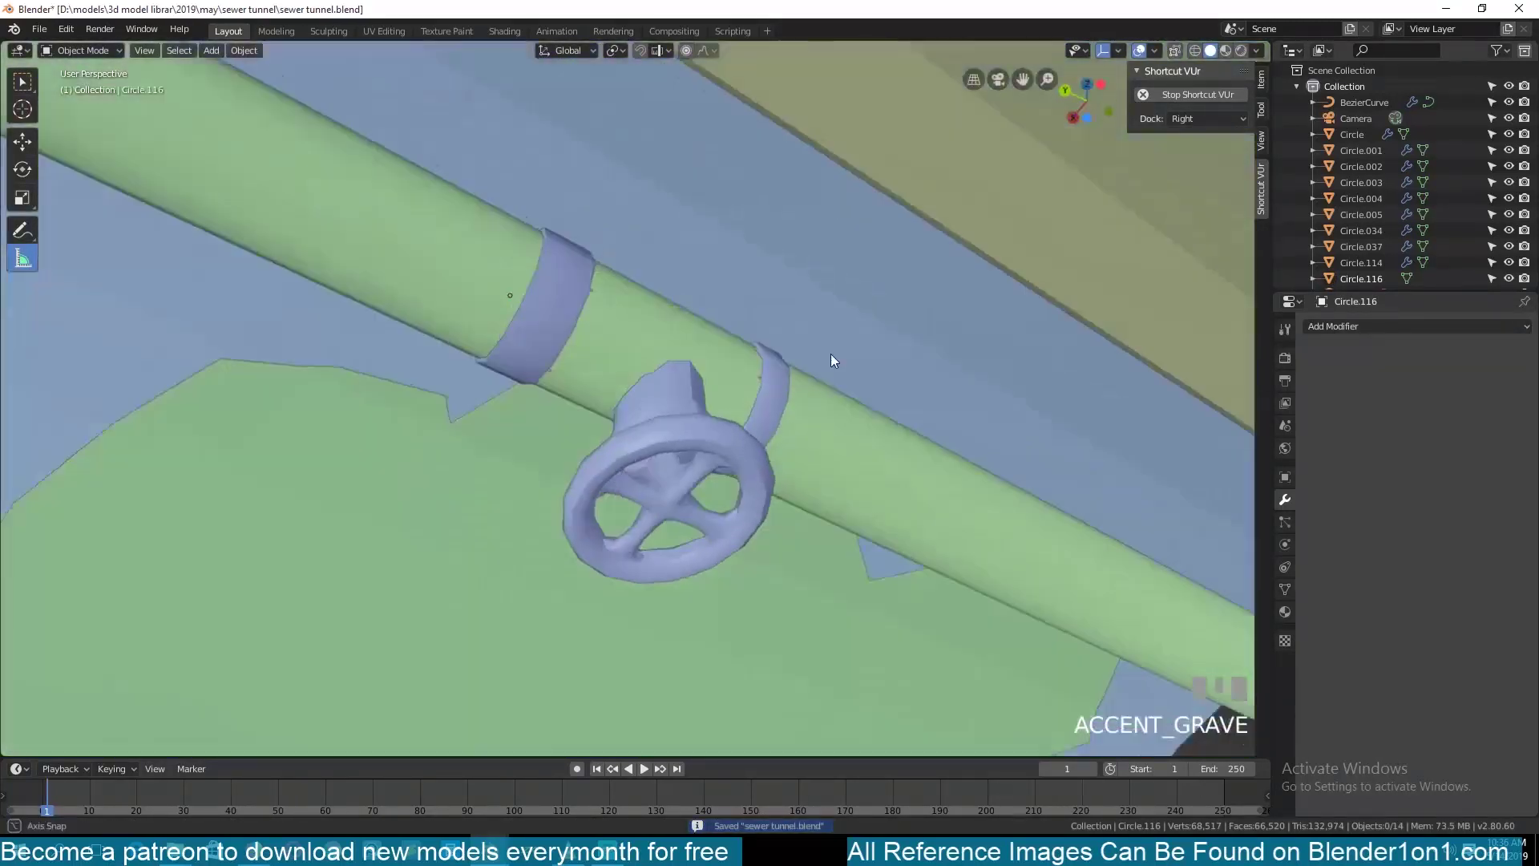
left_click(668, 414)
key("g")
left_click(793, 322)
scroll("down", 3)
Step: Check the valve through the camera, nudge it into frame and start scaling it up
key("`")
key("`")
key("KP_0")
left_click(627, 256)
key("g")
key("KP_Decimal")
key("`")
scroll("down", 3)
key("g")
left_click(719, 352)
key("s")
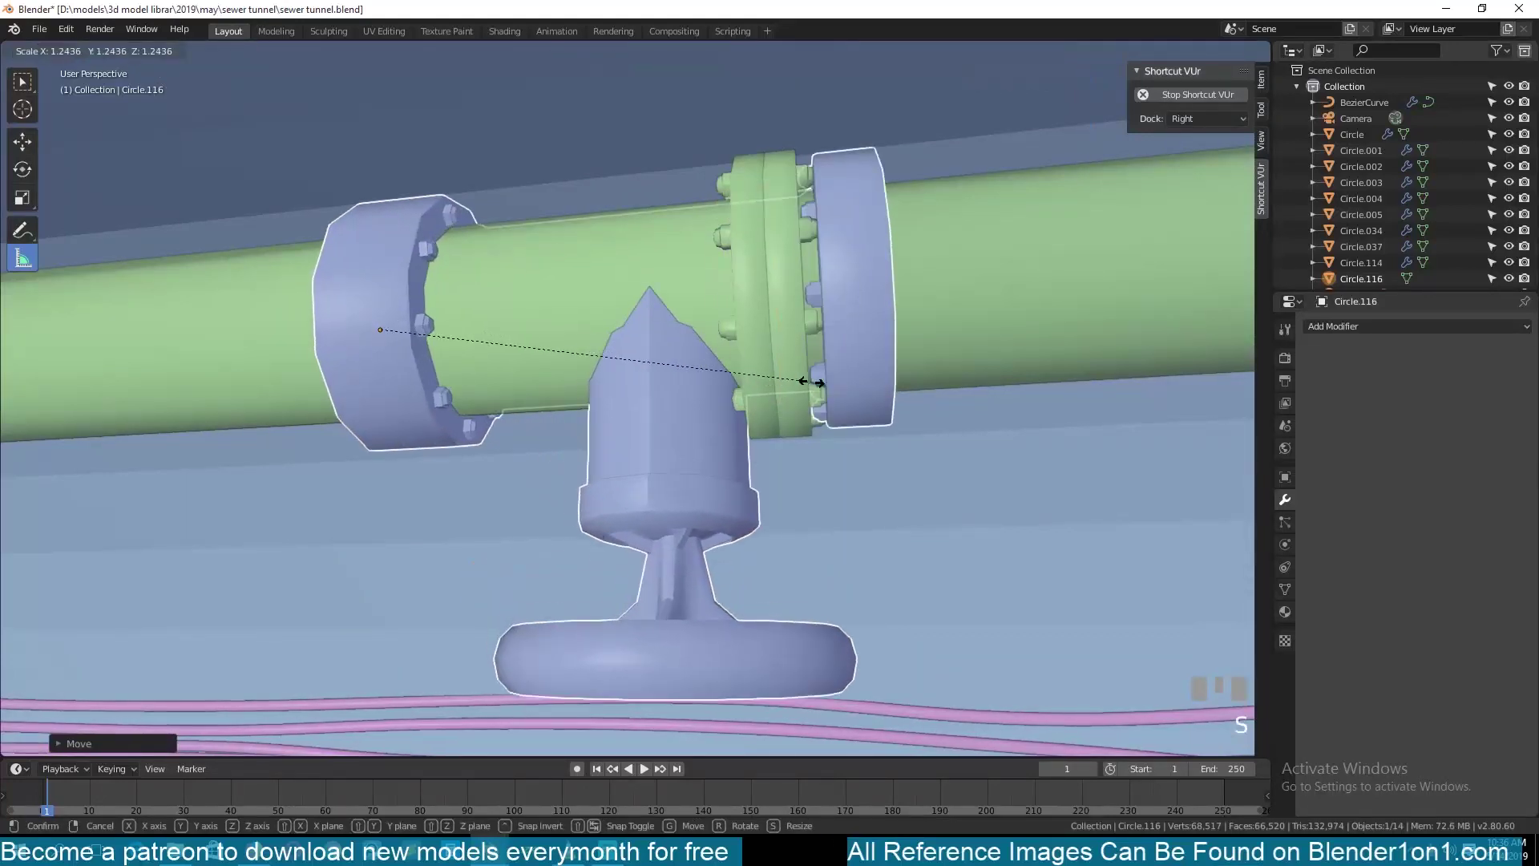
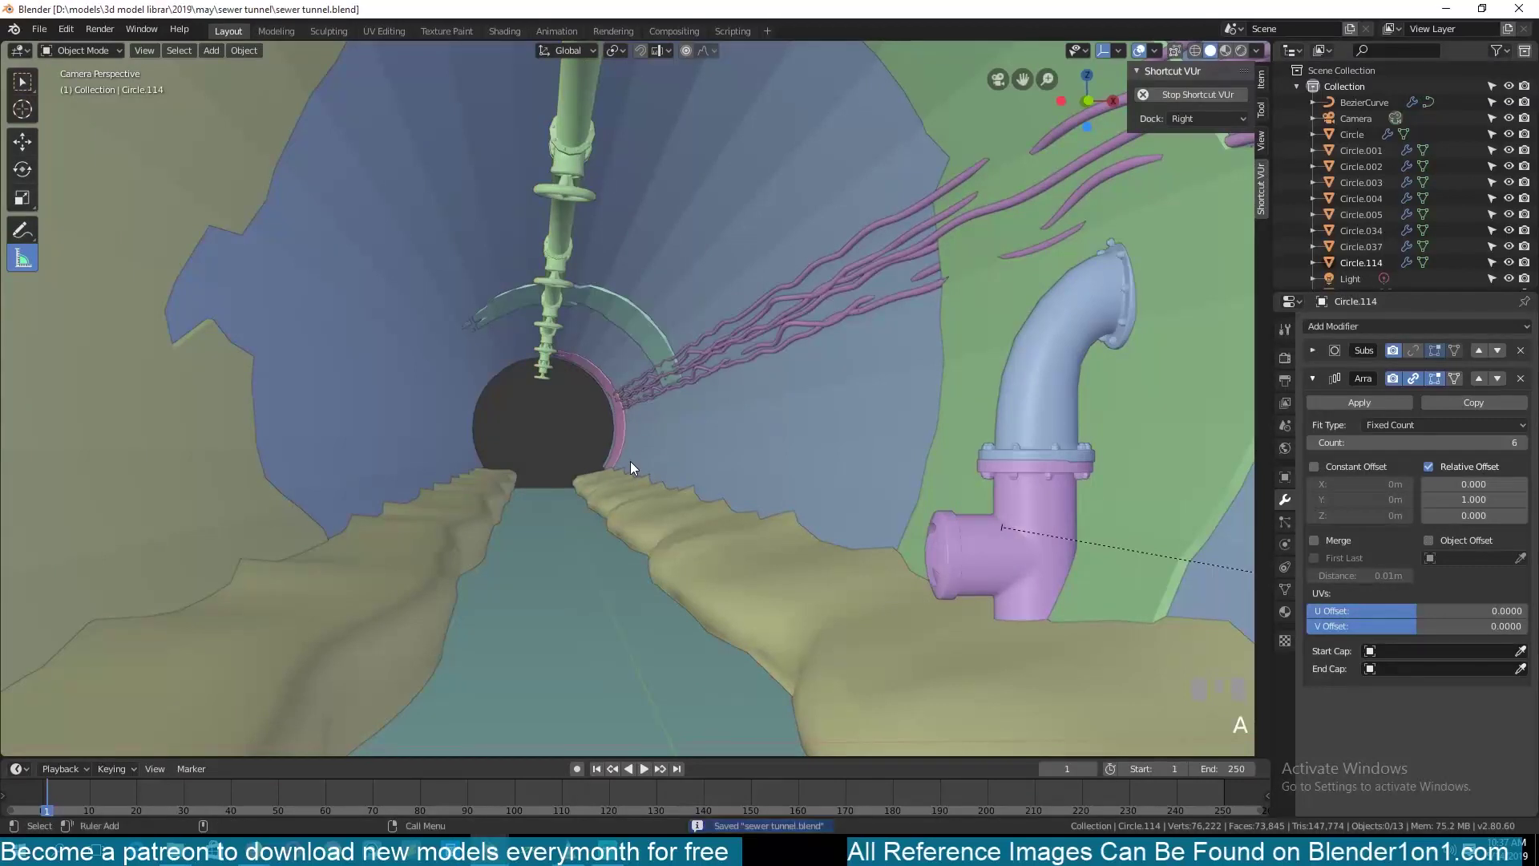
Step: Zoom out from the camera view to make room for the tan pipe cluster
scroll("down", 3)
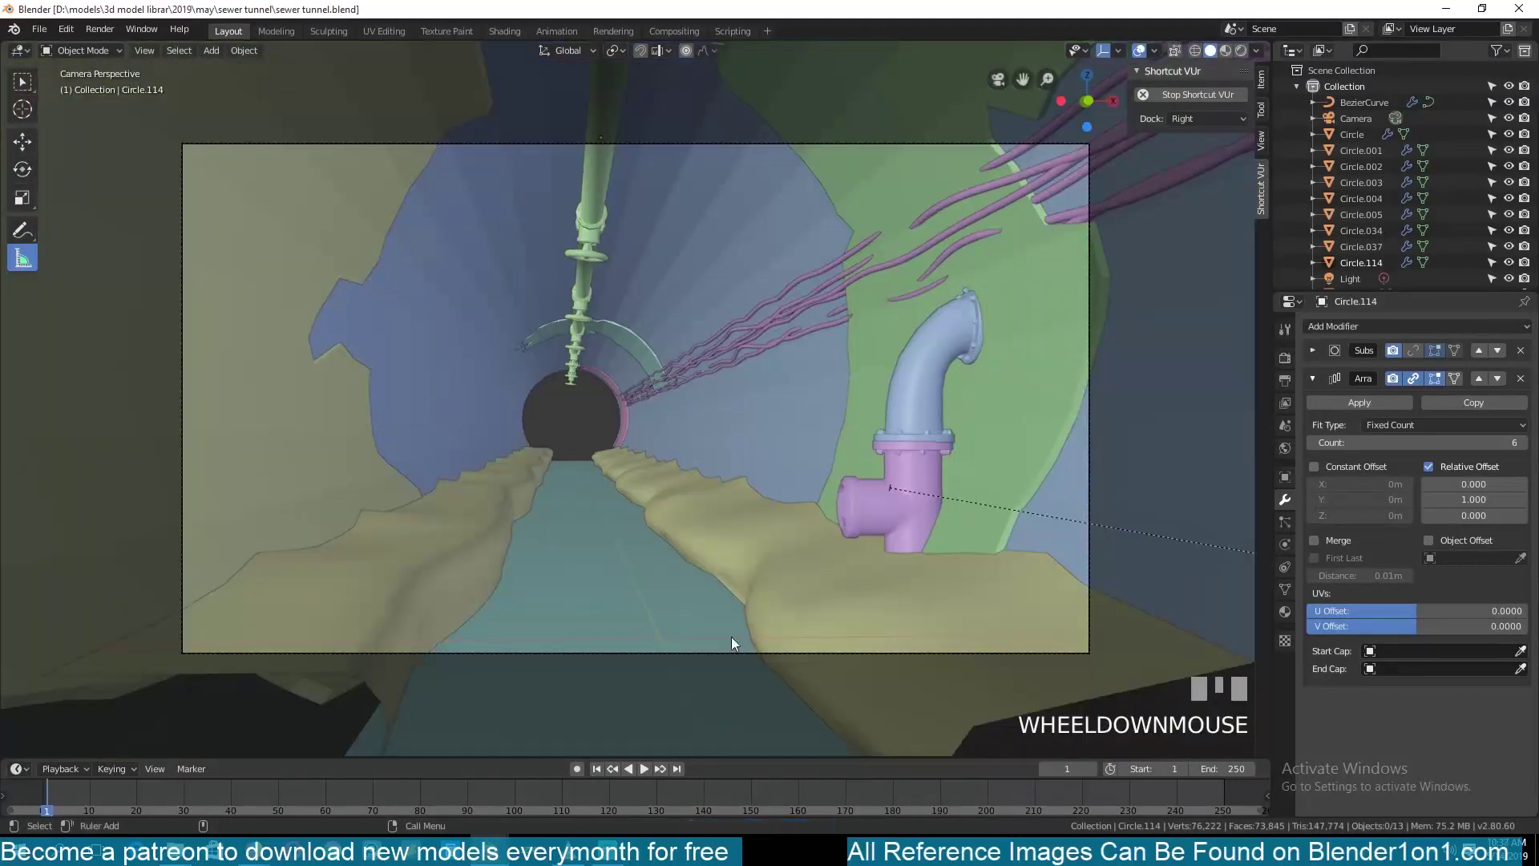
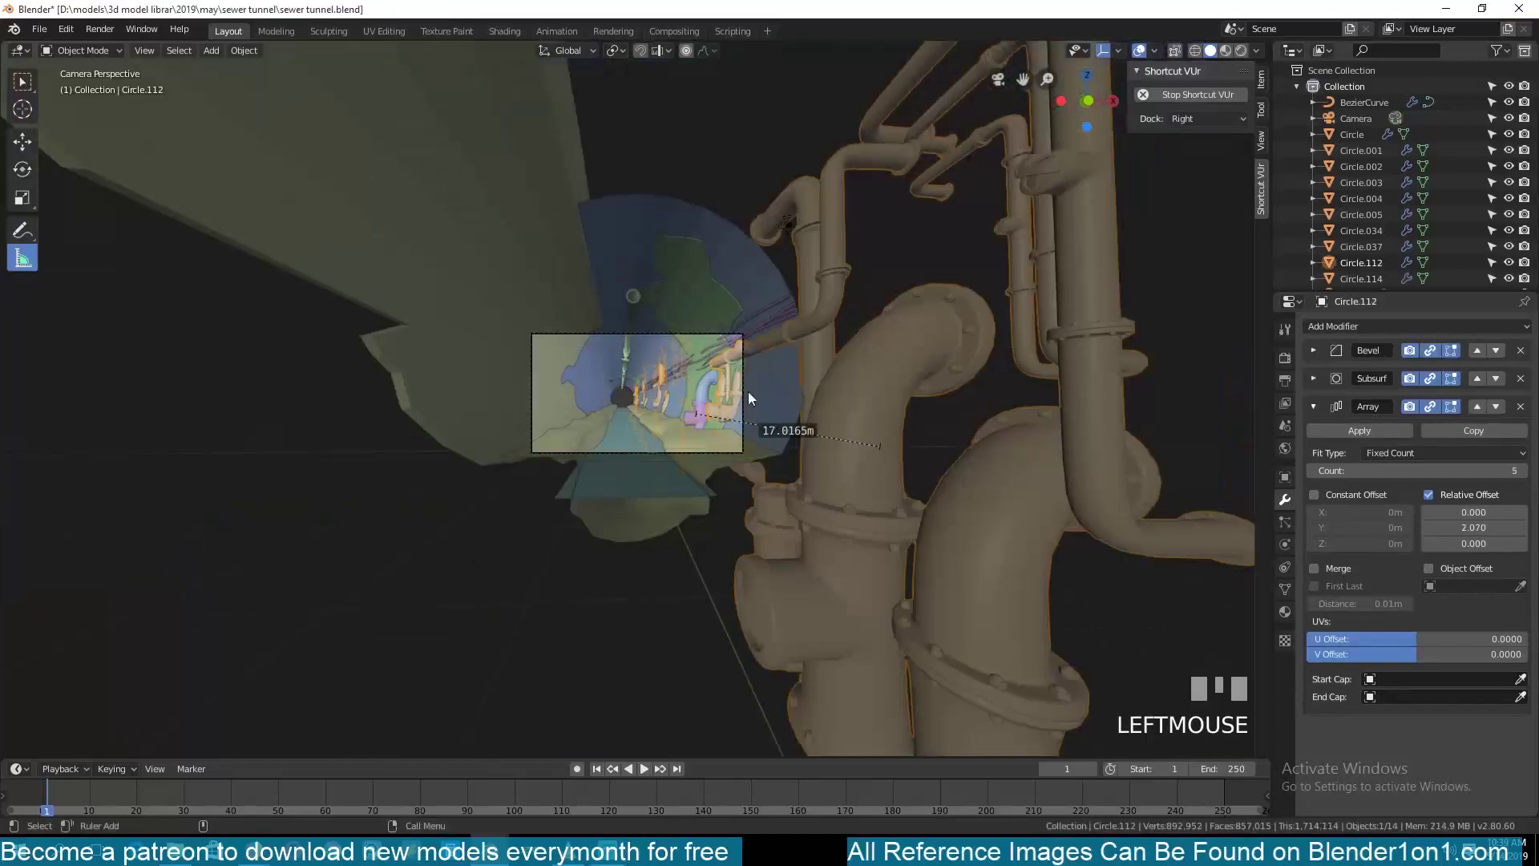
Step: Leave the camera view, strip the cluster's extra modifiers and rescale it beside the tunnel
scroll("down", 3)
key("`")
scroll("down", 3)
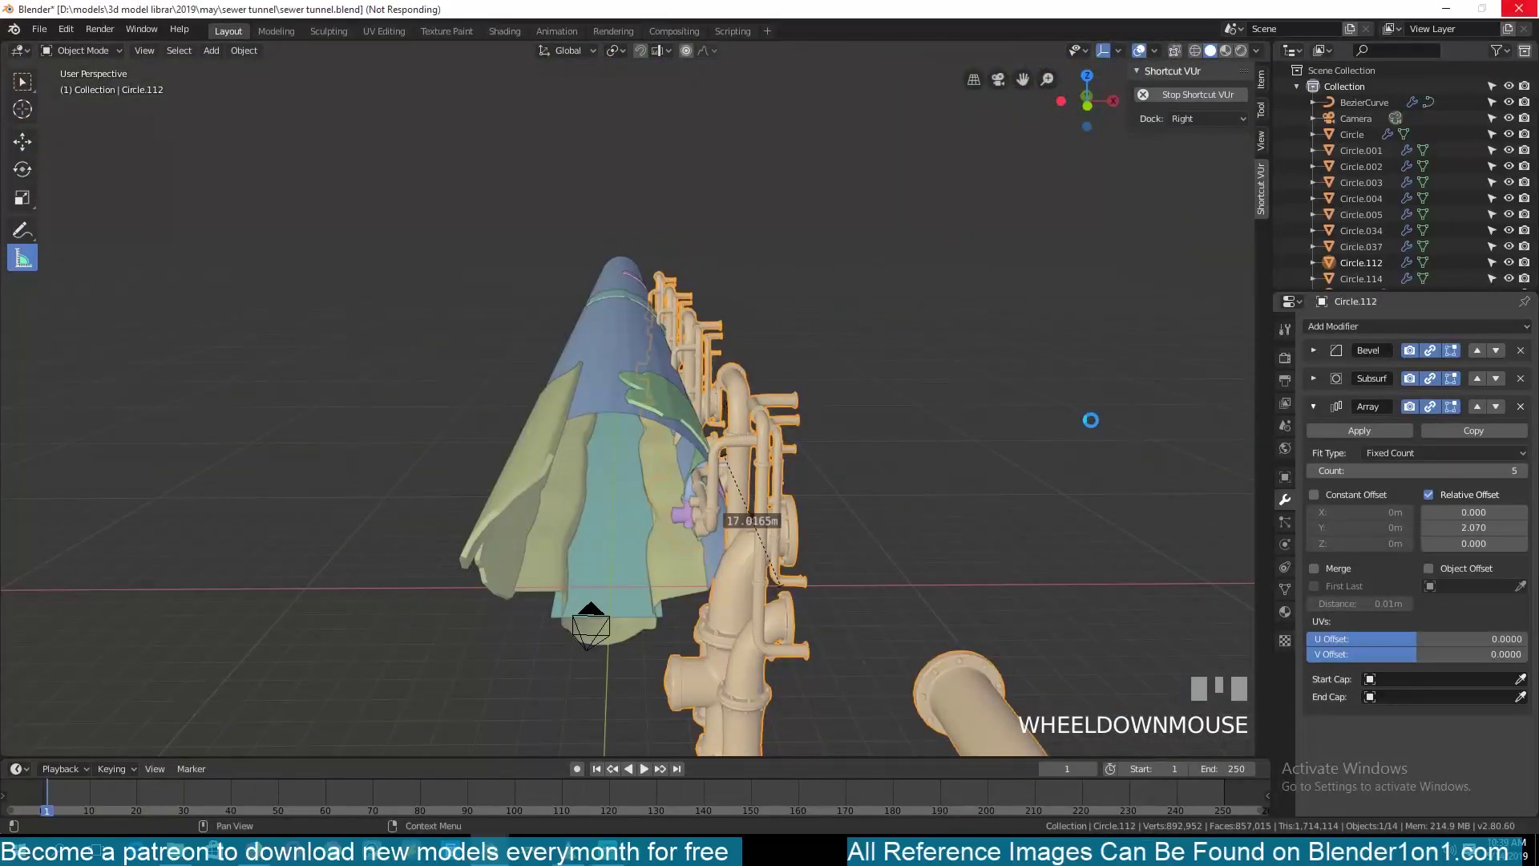
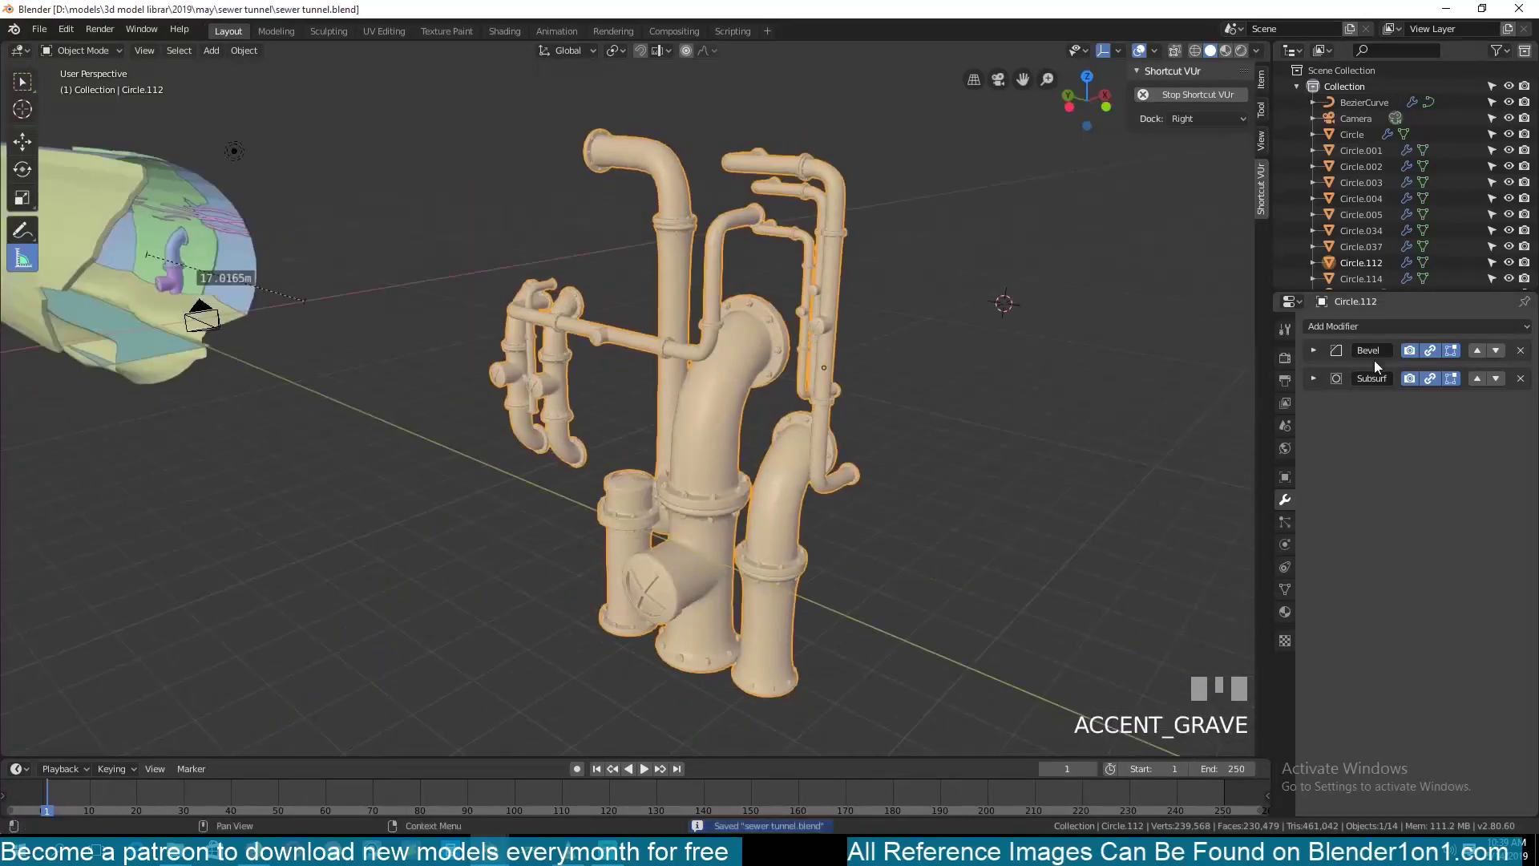
left_click(1439, 357)
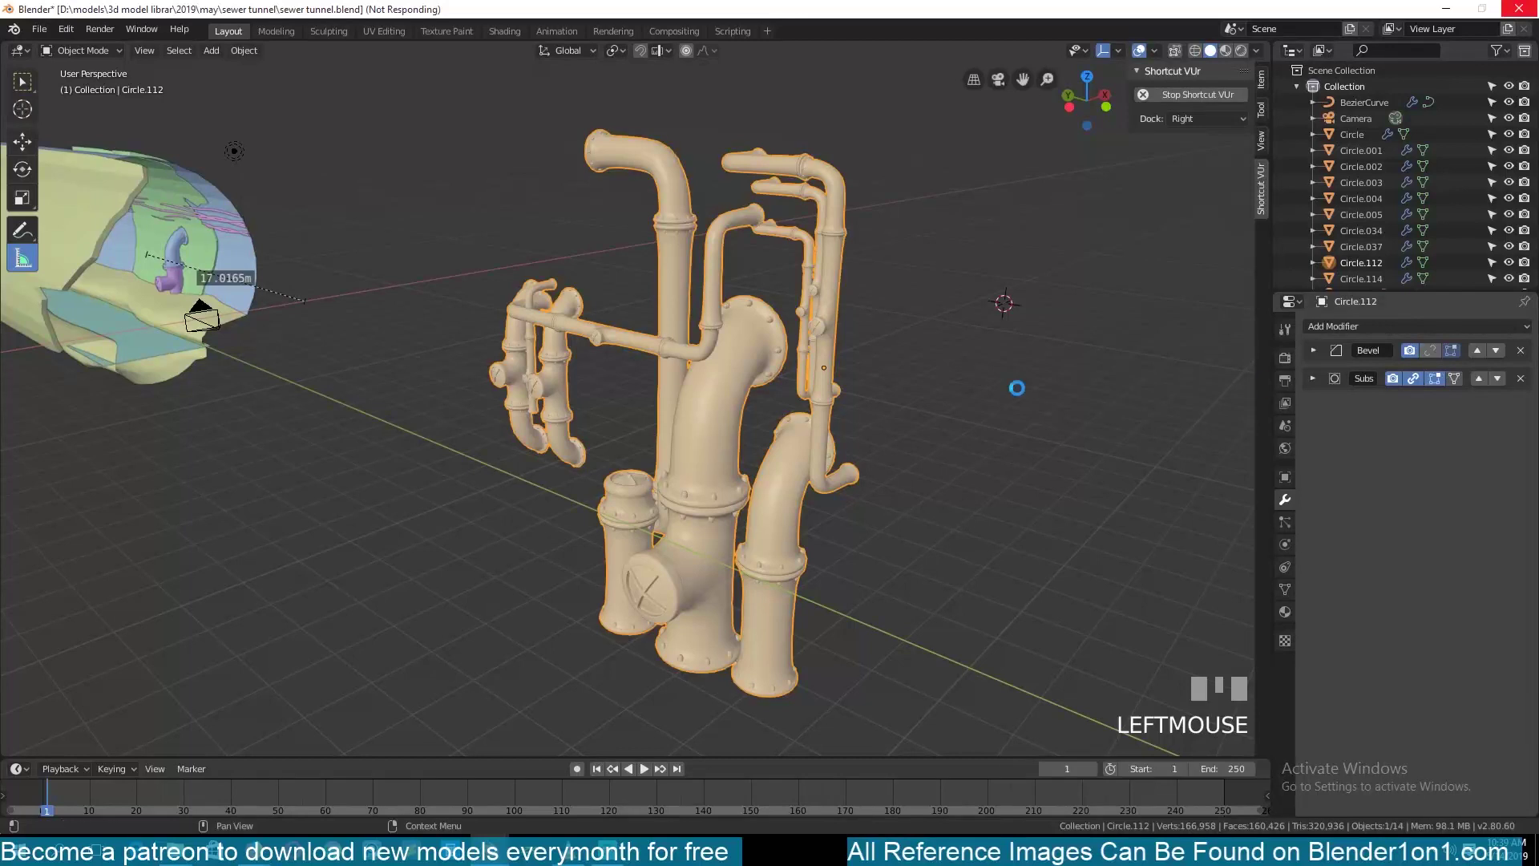
scroll("up", 3)
scroll("down", 3)
left_click(758, 409)
key("s")
left_click(833, 421)
Step: Move the pipe cluster into the tunnel from top view and begin rotating it 180°
key("KP_7")
scroll("down", 3)
key("g")
left_click(754, 179)
key("KP_Decimal")
scroll("down", 3)
key("`")
scroll("up", 3)
key("`")
key("g")
left_click(786, 220)
key("r")
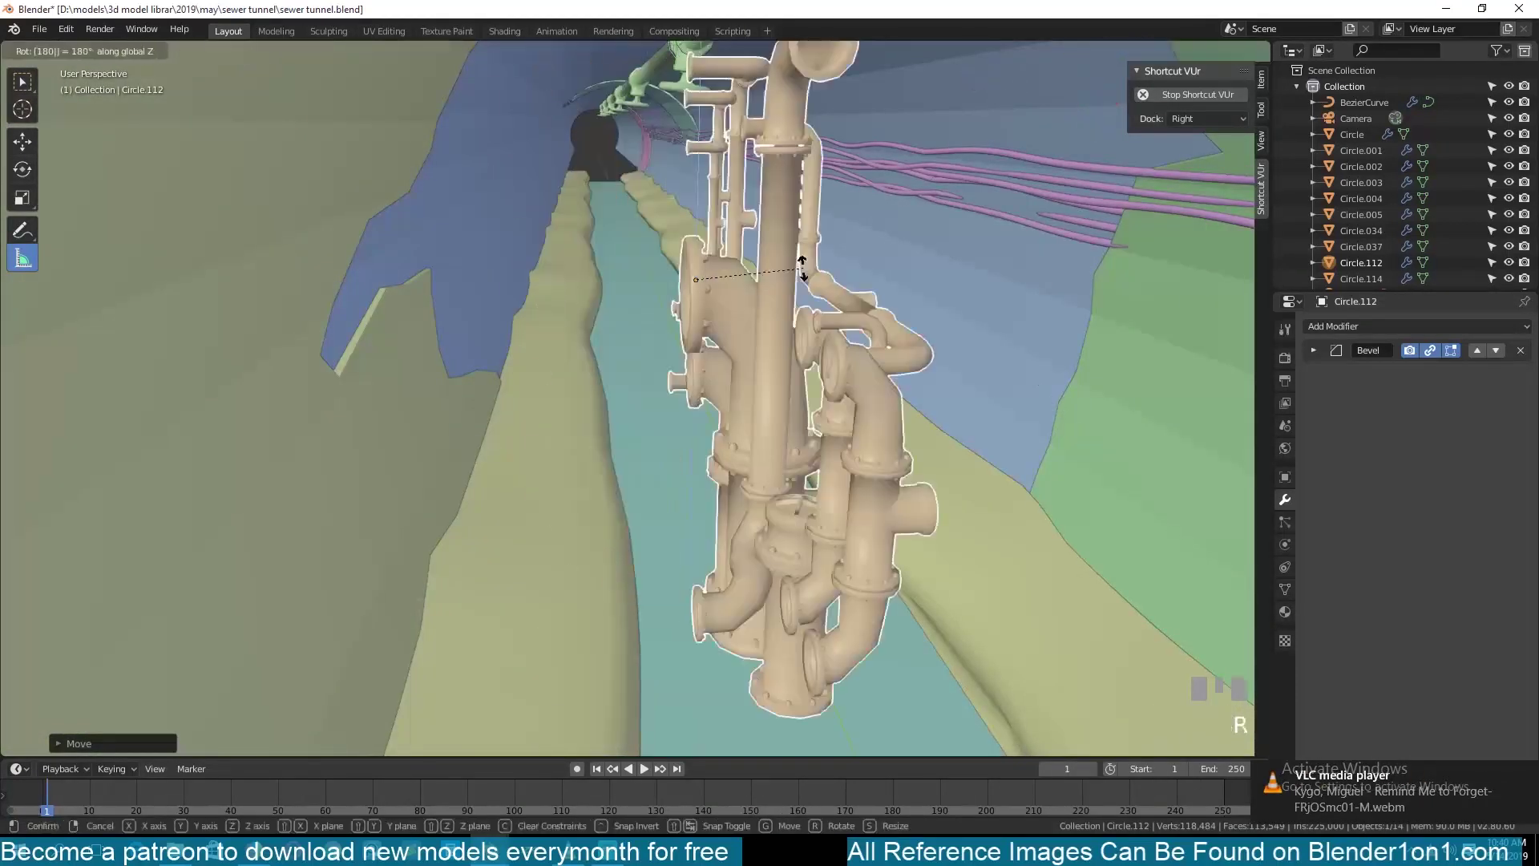
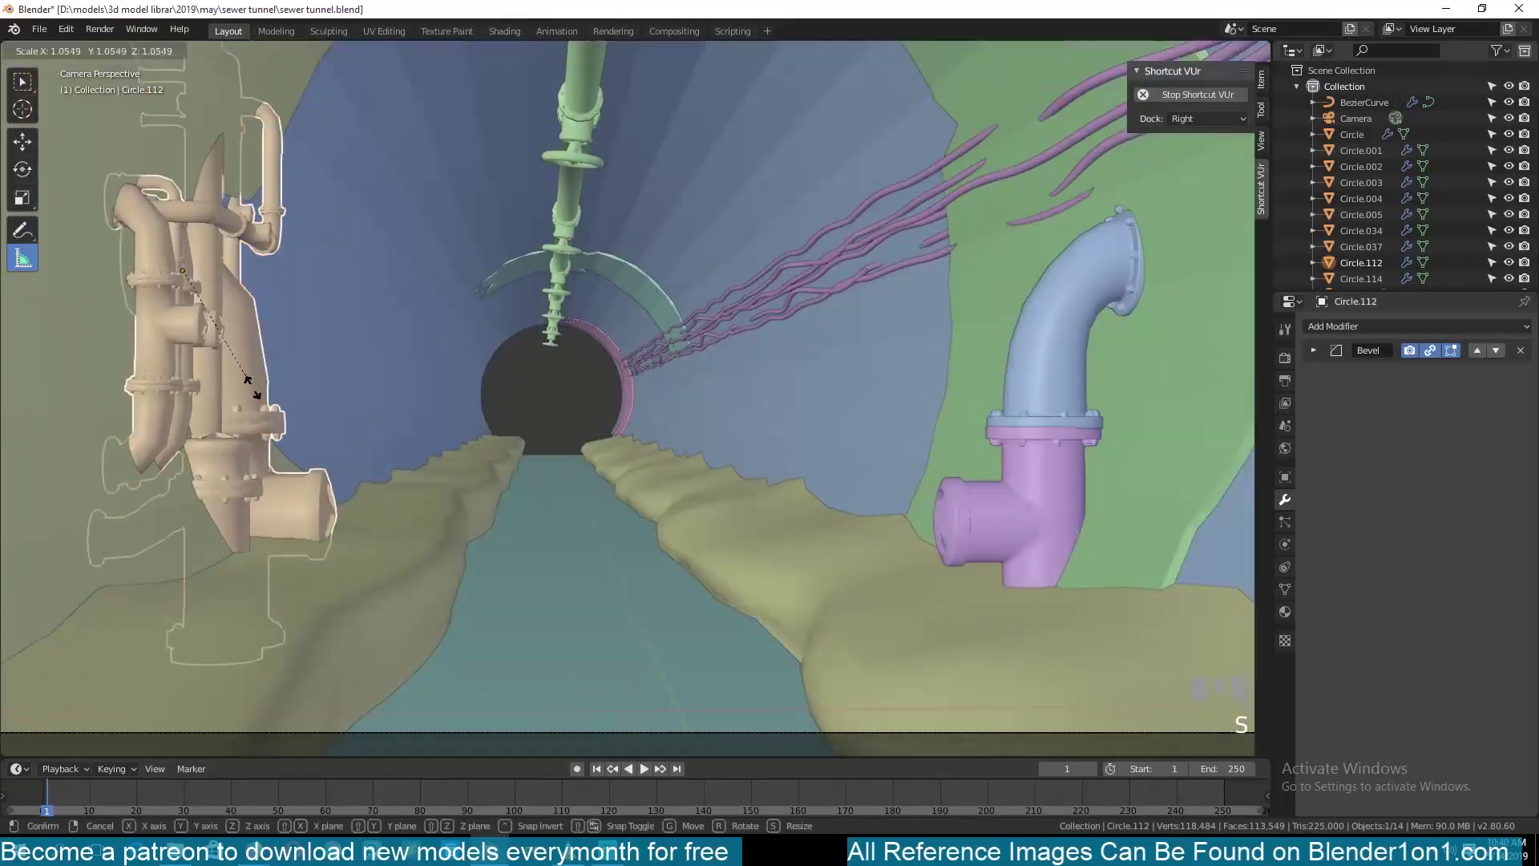
Step: Confirm the pipe cluster's smaller size against the left tunnel wall
left_click(259, 395)
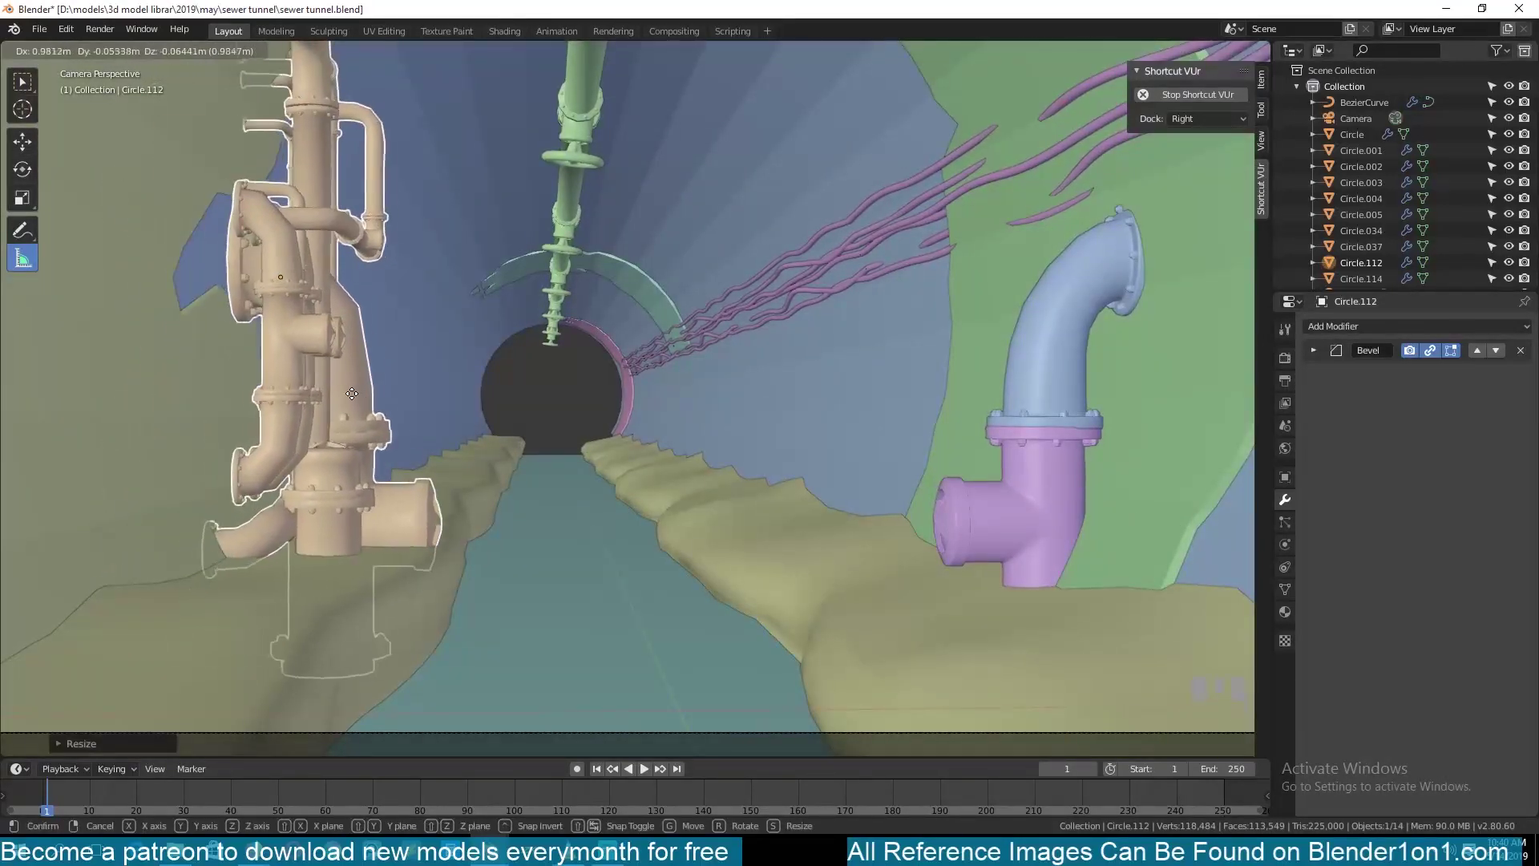
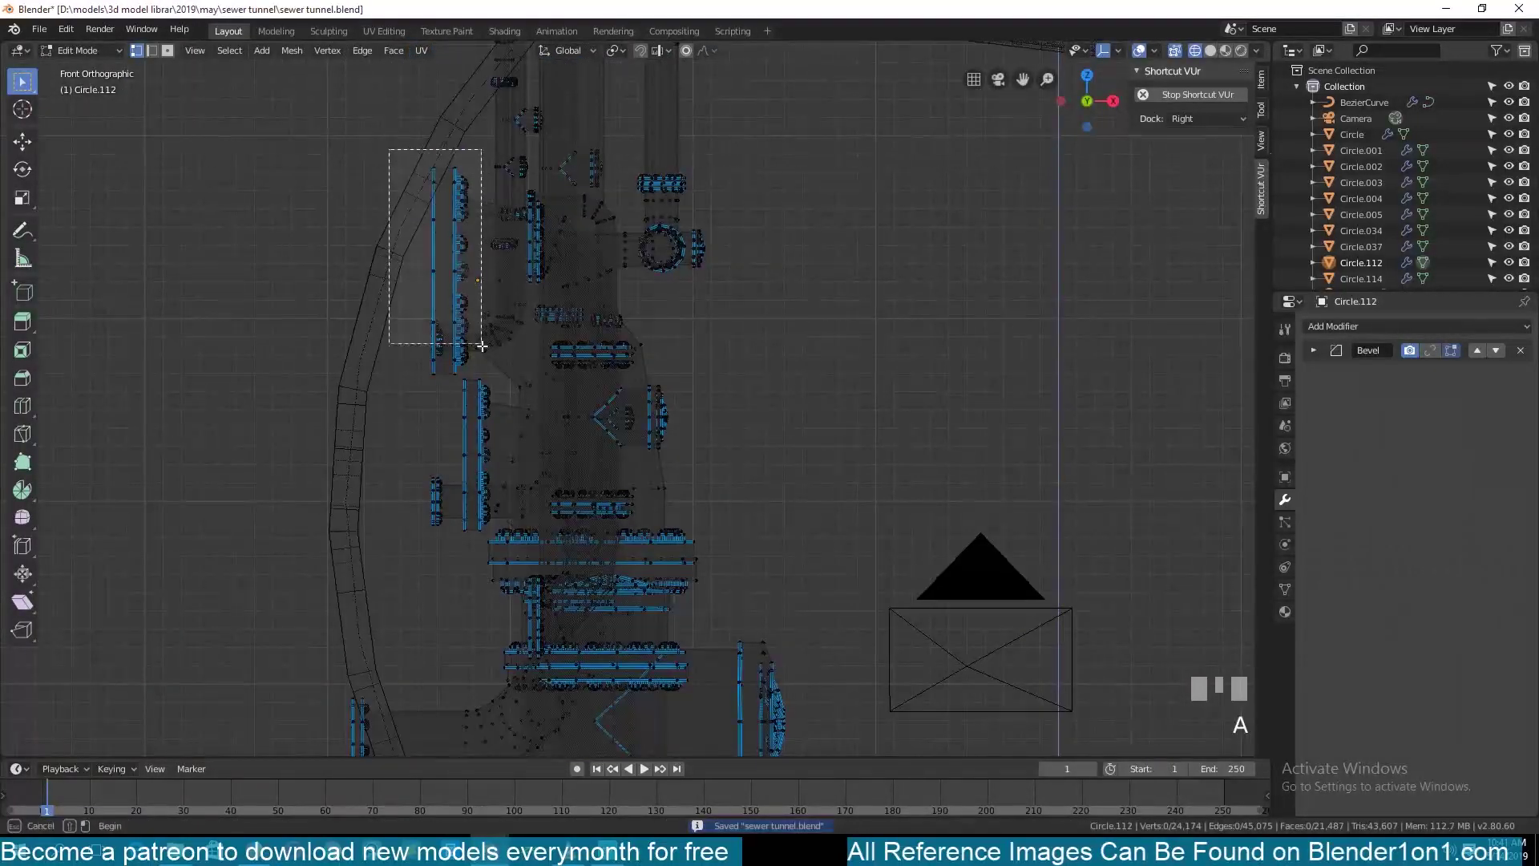
Step: Box-select parts of the pipe cluster in top wireframe view to rearrange them
key("alt+a")
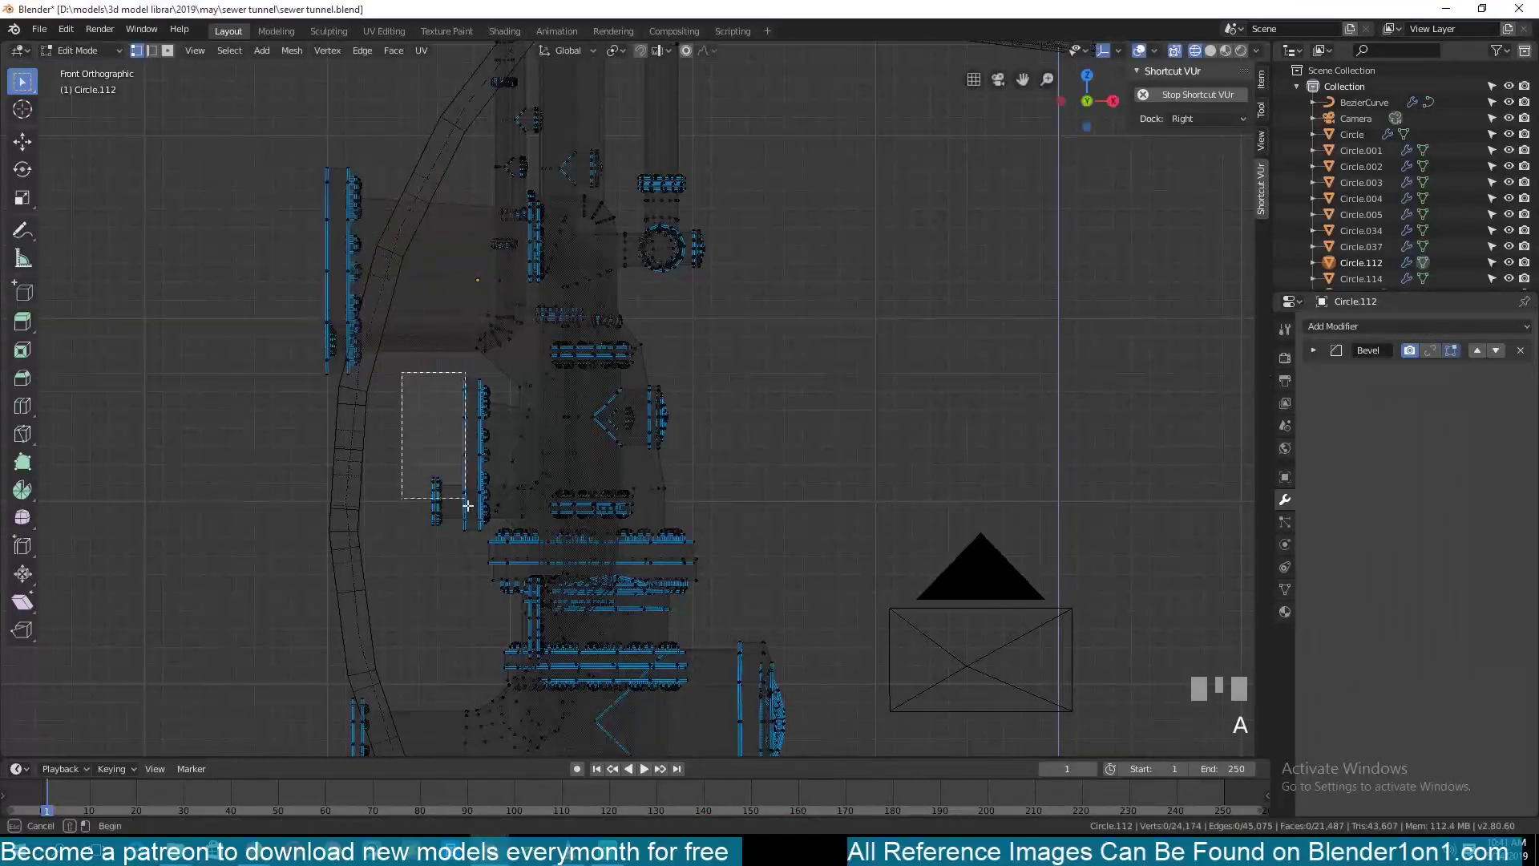
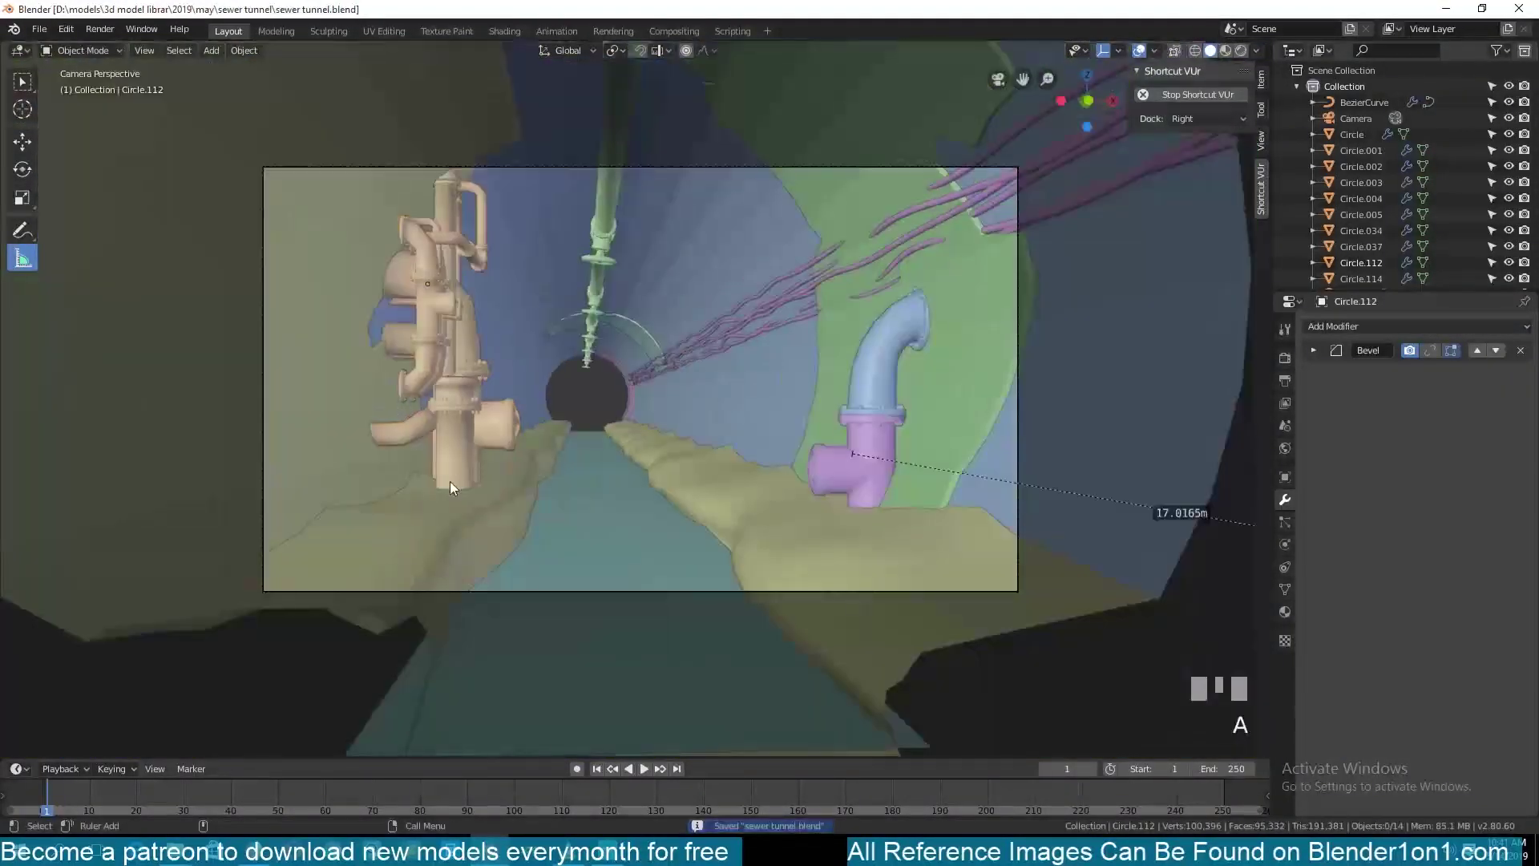
scroll("down", 3)
key("KP_7")
key("z")
left_click_drag(611, 399, 660, 394)
Step: Add a new mesh plane for the floor grate, scale it and check it in camera view
key("shift+a")
key("s")
key("KP_0")
scroll("up", 3)
Step: Set the grate plane down on the tunnel floor beneath the pipe cluster and move it into place
key("z")
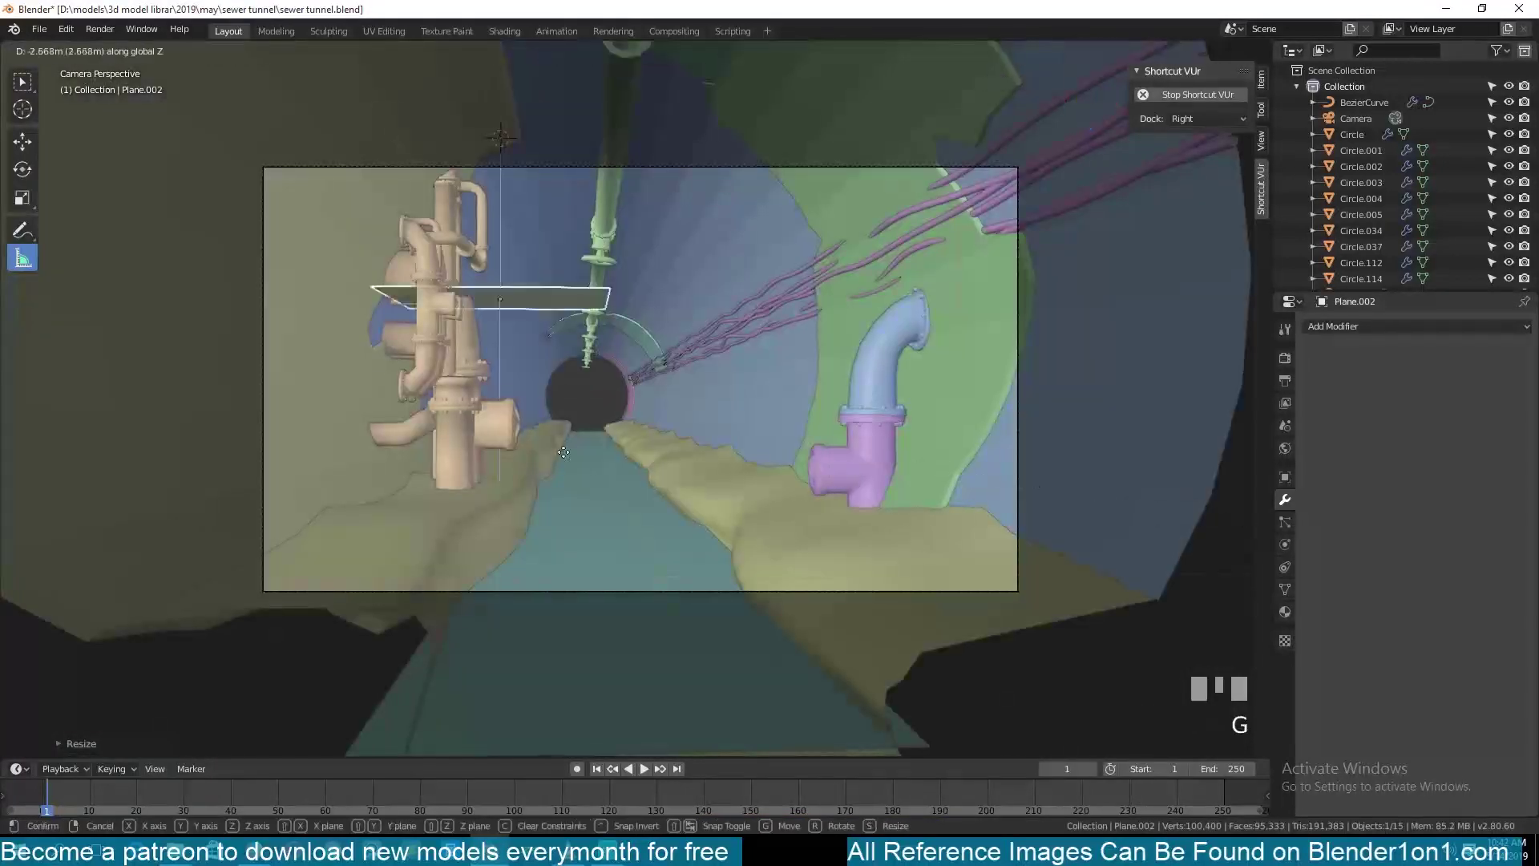
left_click(594, 598)
key("KP_Decimal")
key("`")
scroll("down", 3)
key("g")
scroll("down", 3)
scroll("up", 3)
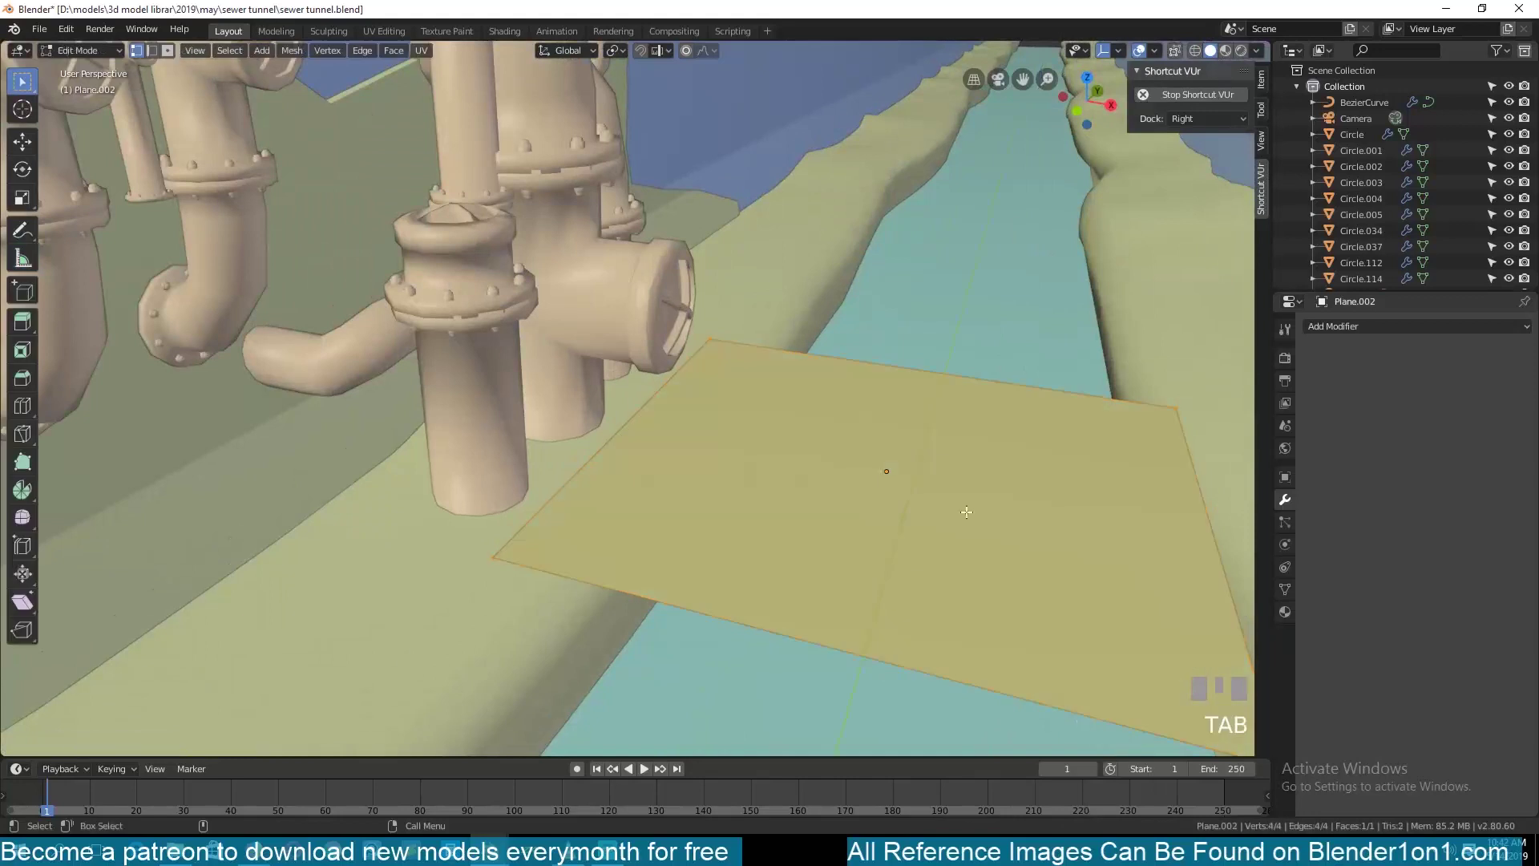
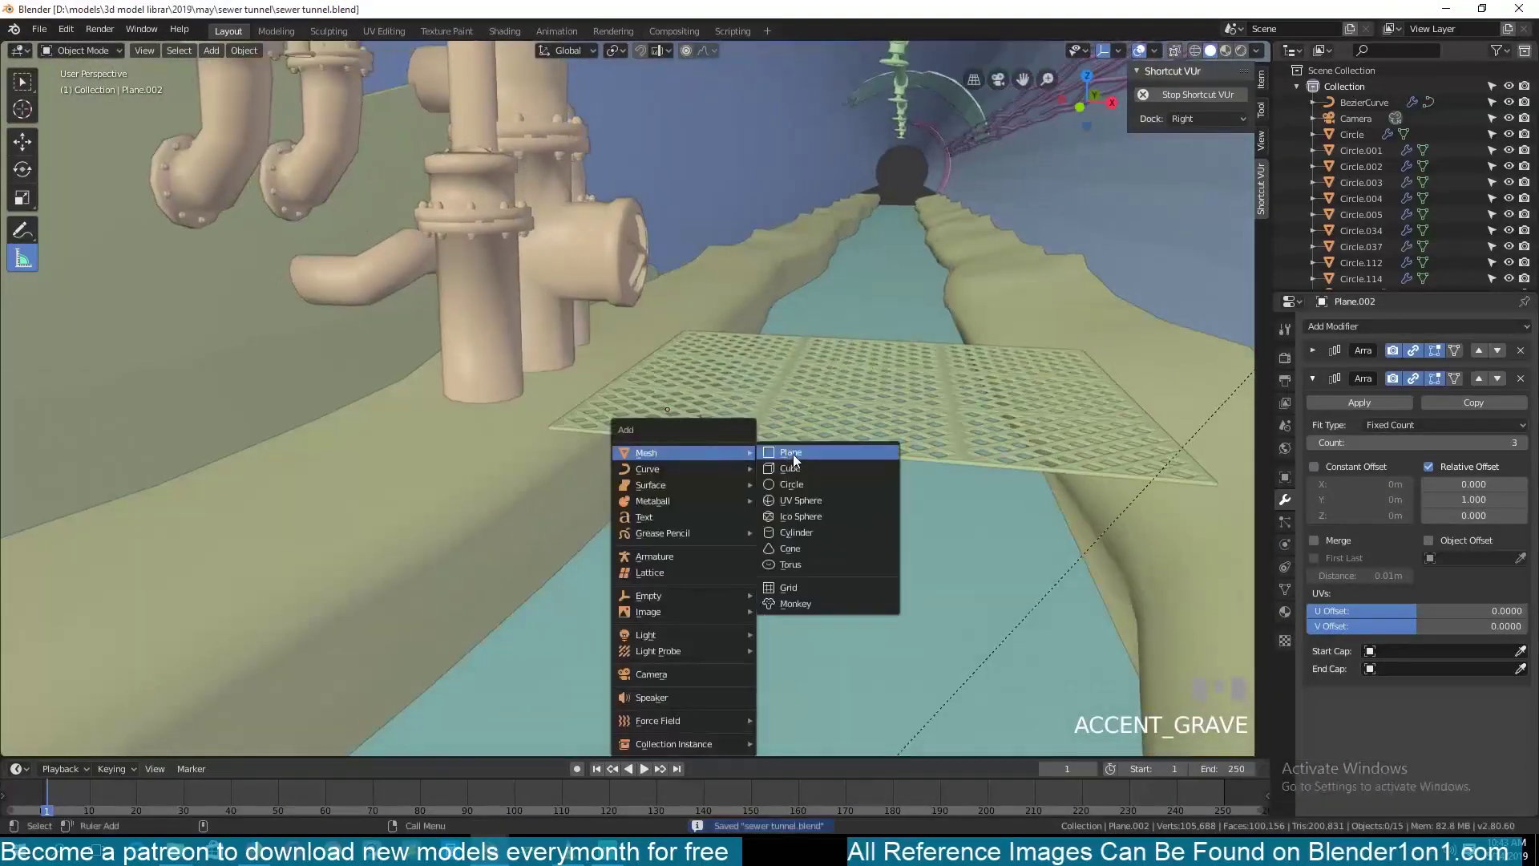
Step: Place the cursor under the grate and add a small cube scaled down as a support block
left_click(804, 443)
key("shift+s")
key("alt+a")
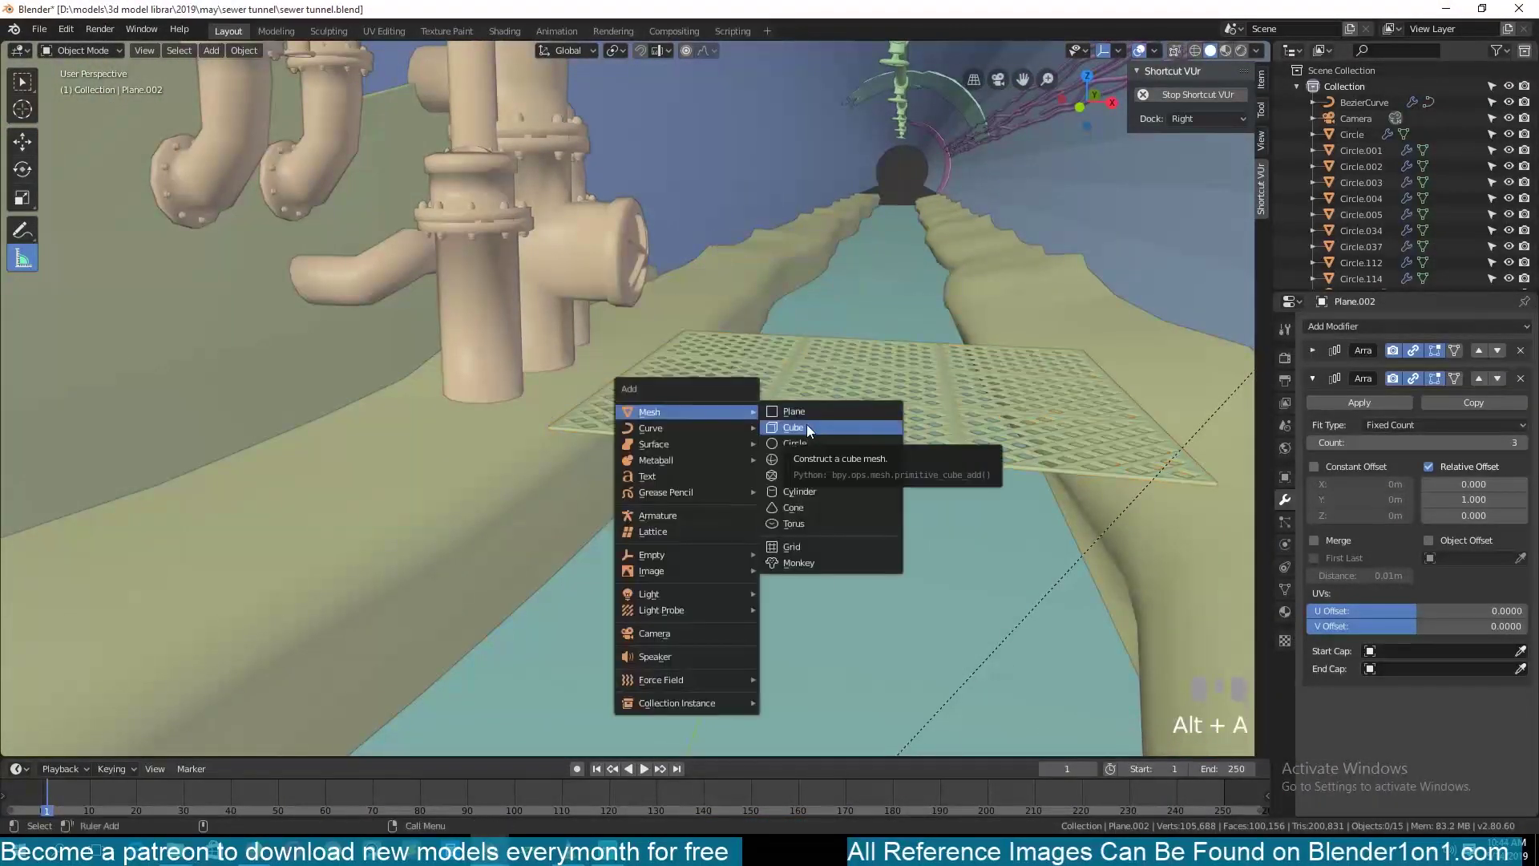
key("shift+a")
key("s")
left_click(747, 419)
key("KP_Decimal")
scroll("down", 3)
Step: Move the support block beneath the grate and begin bevelling its edges
key("`")
key("g")
left_click(720, 471)
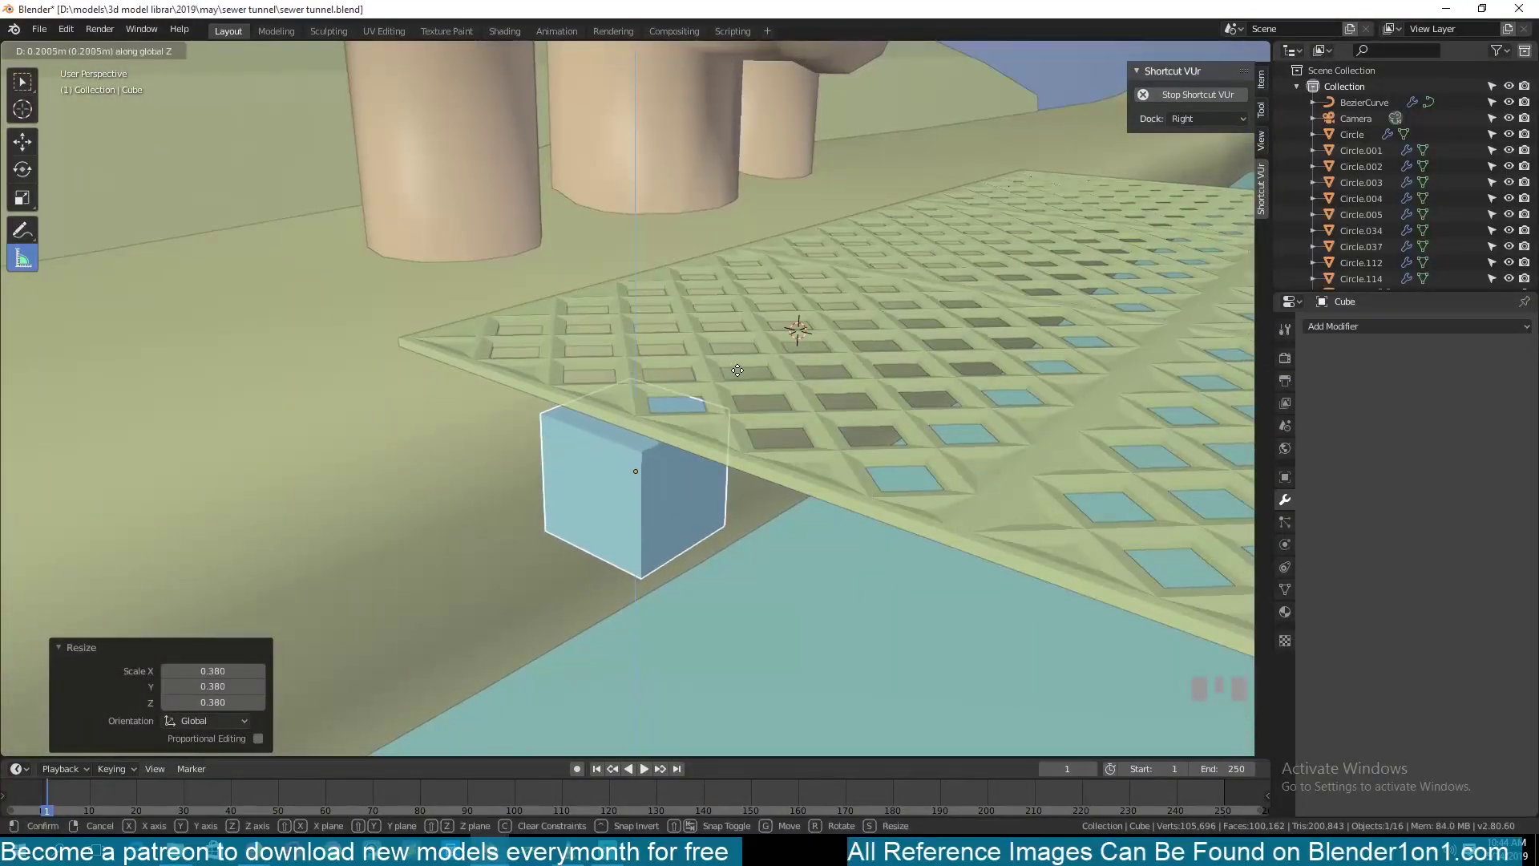
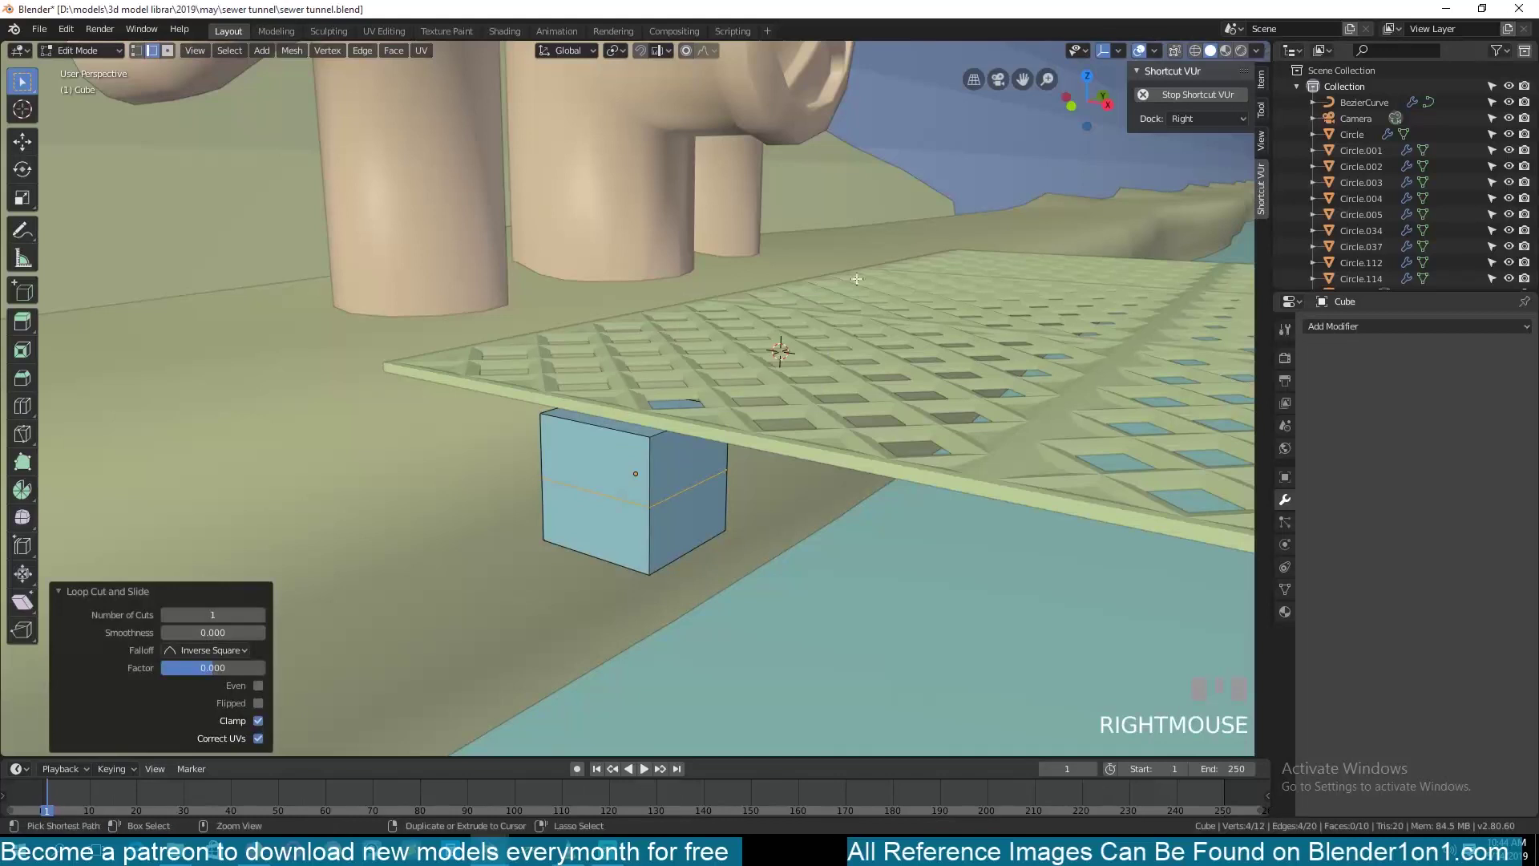
key("i")
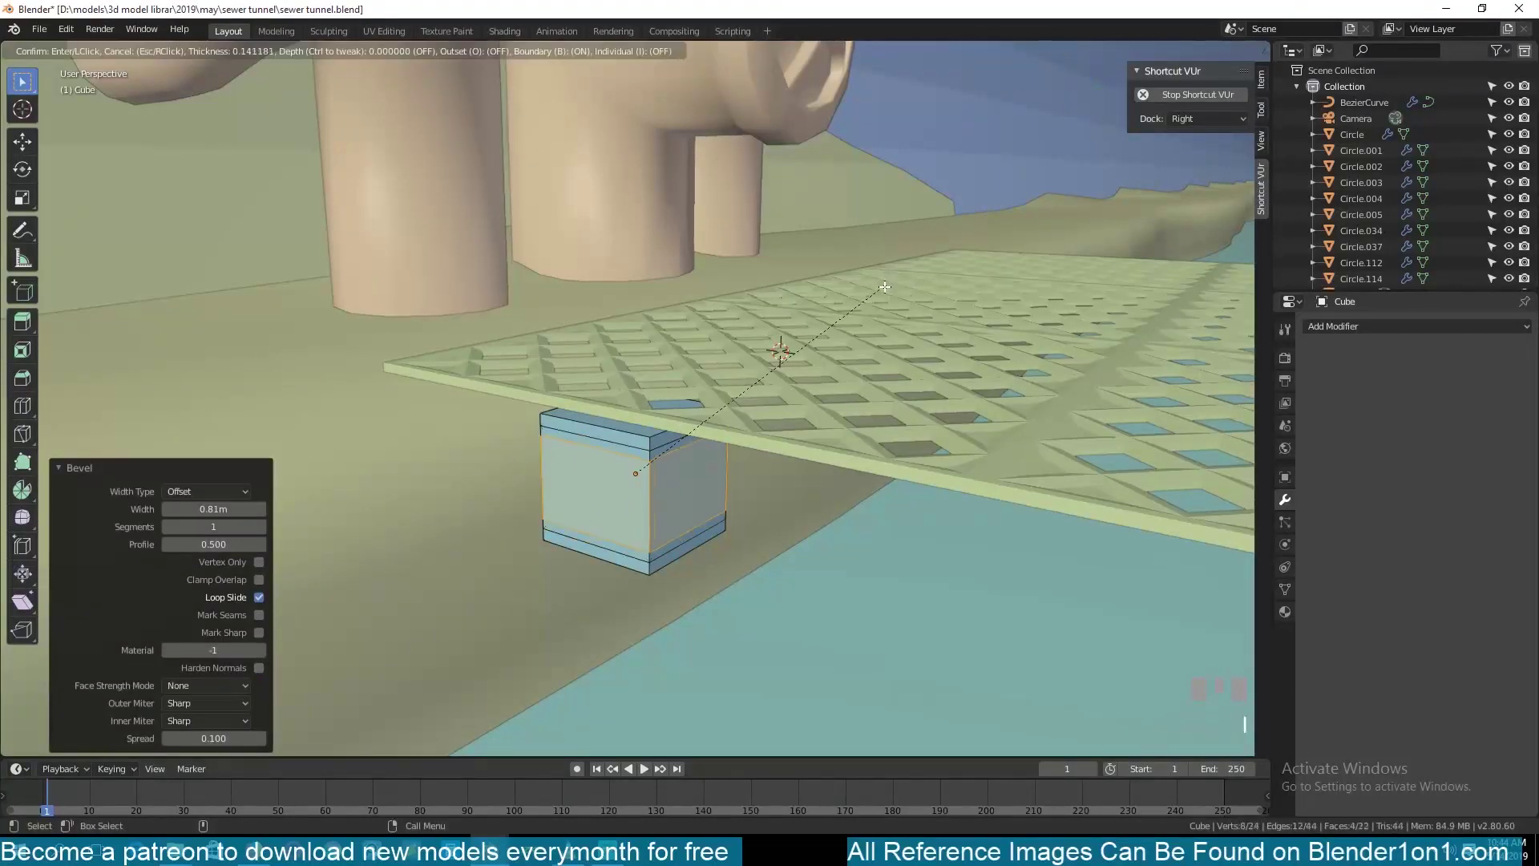